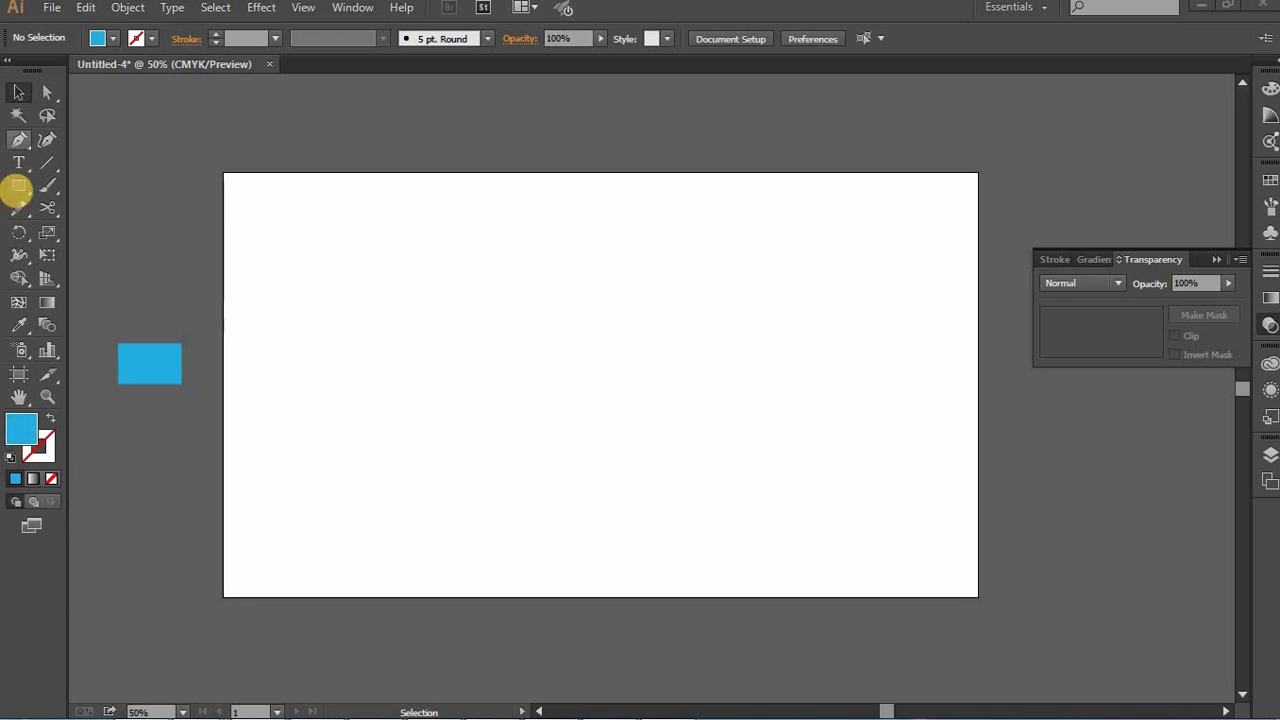
Step: Draw the blue circle for the wheel rim with the Ellipse tool
right_click(28, 201)
left_click_drag(86, 248, 230, 40)
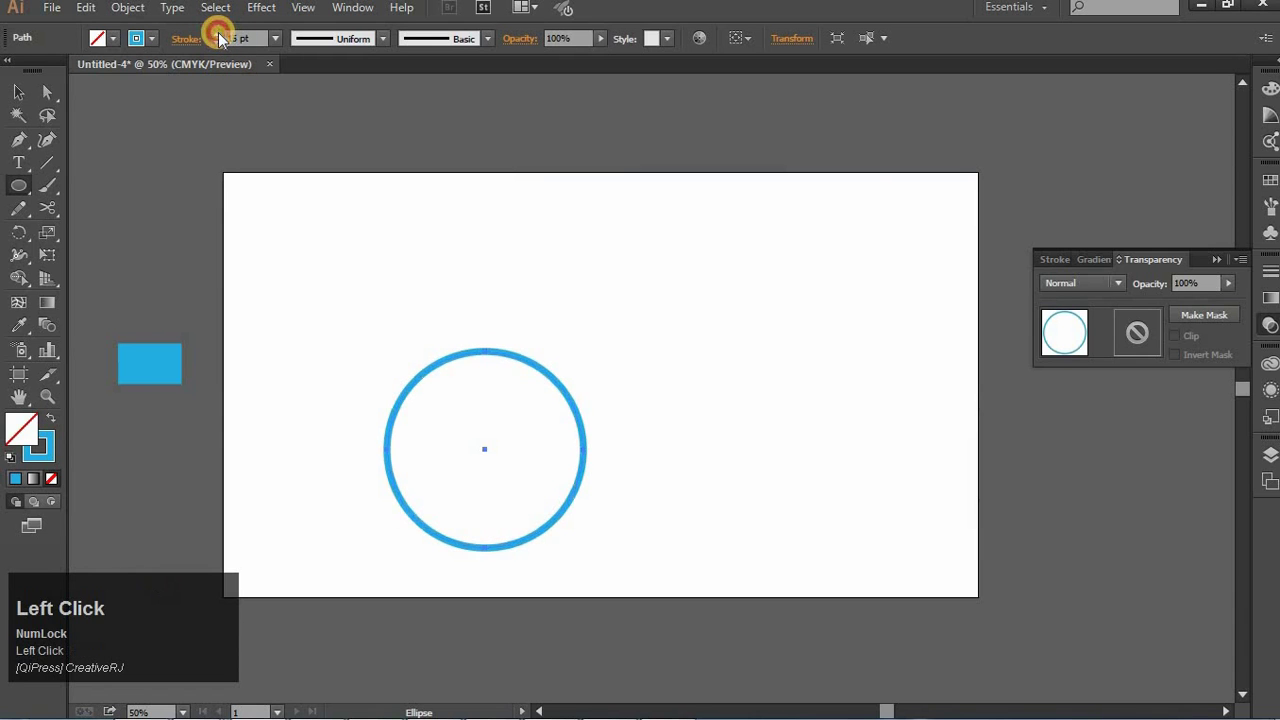
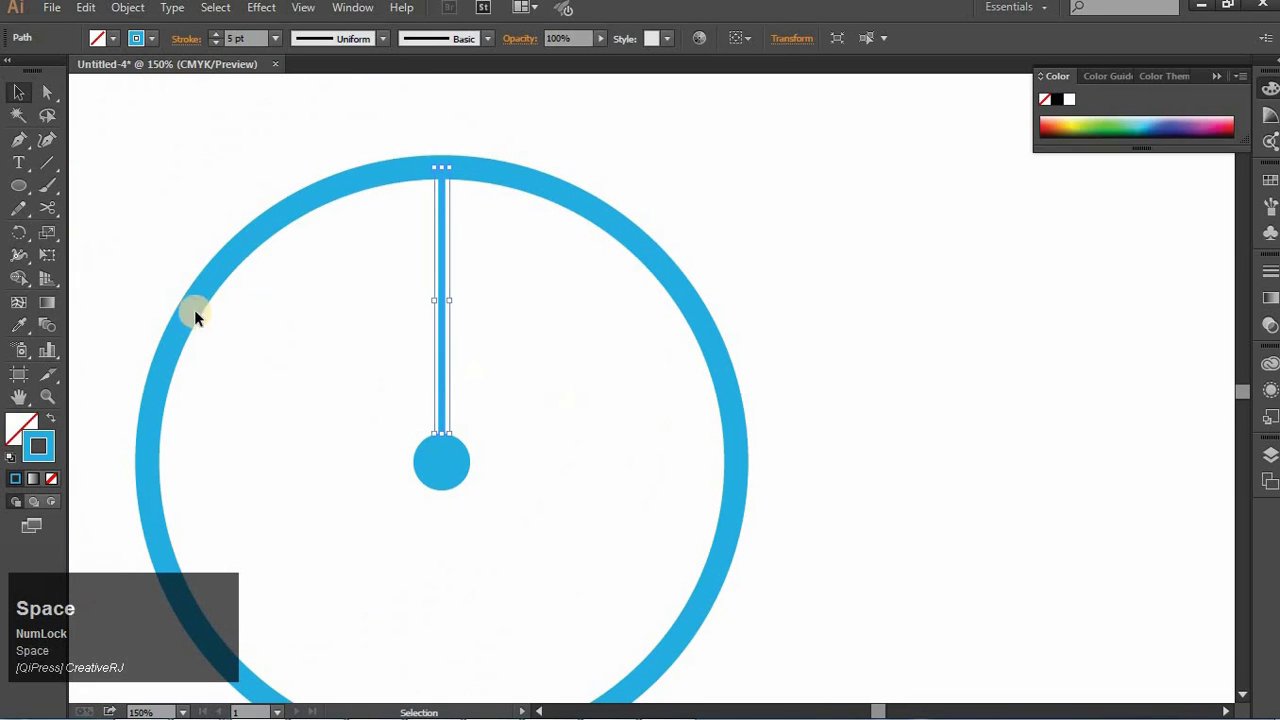
Step: Rotate a copy of the spoke about the hub and repeat it to fill the wheel with spokes
left_click(61, 246)
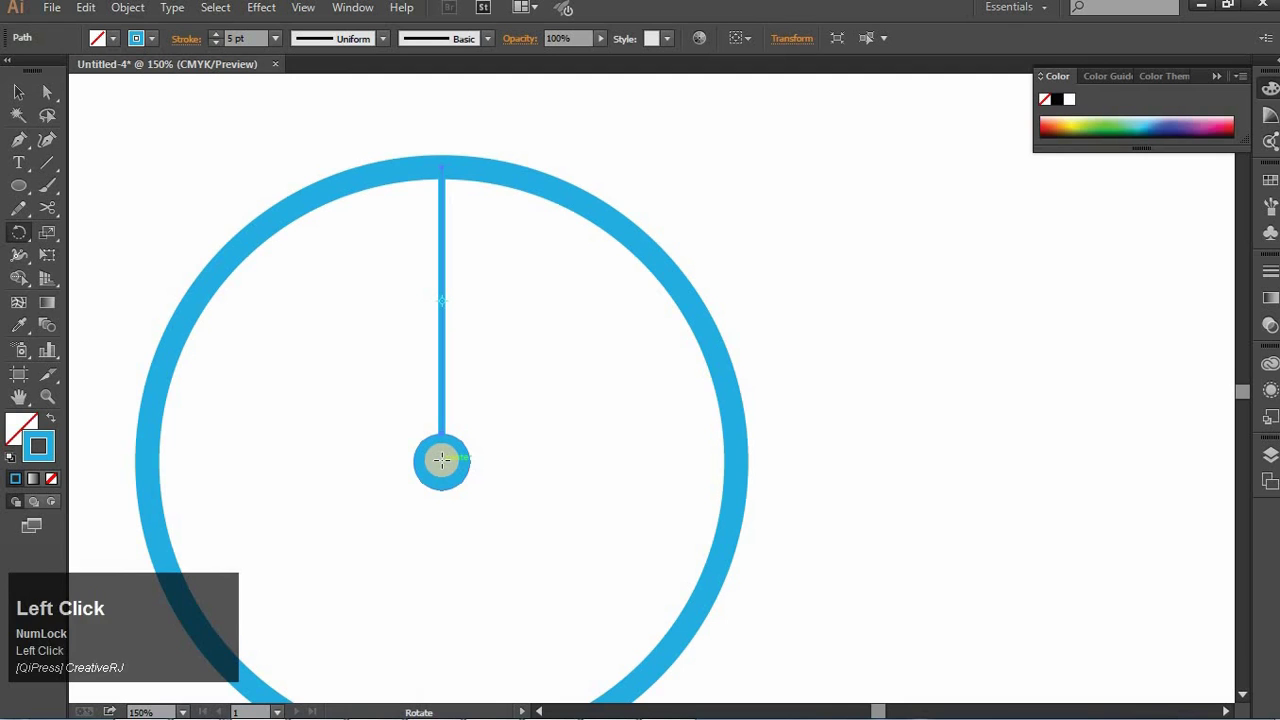
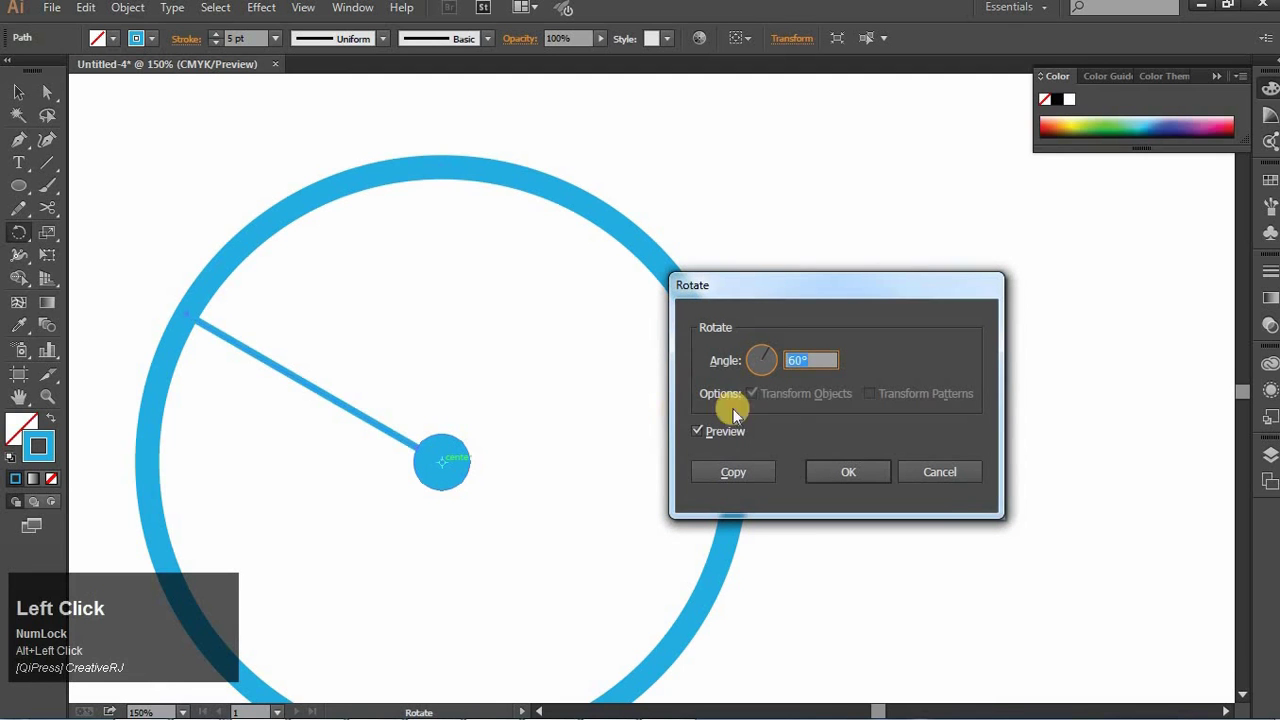
key("Up")
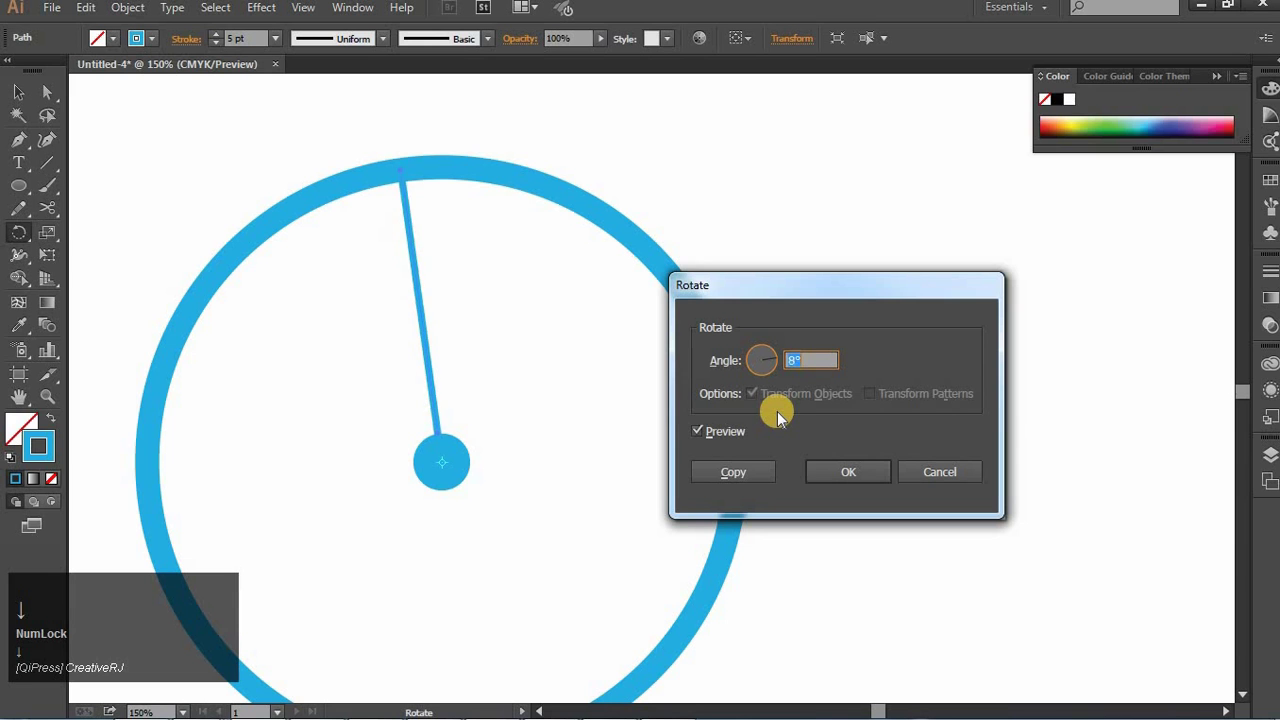
left_click(744, 475)
key("ctrl+d")
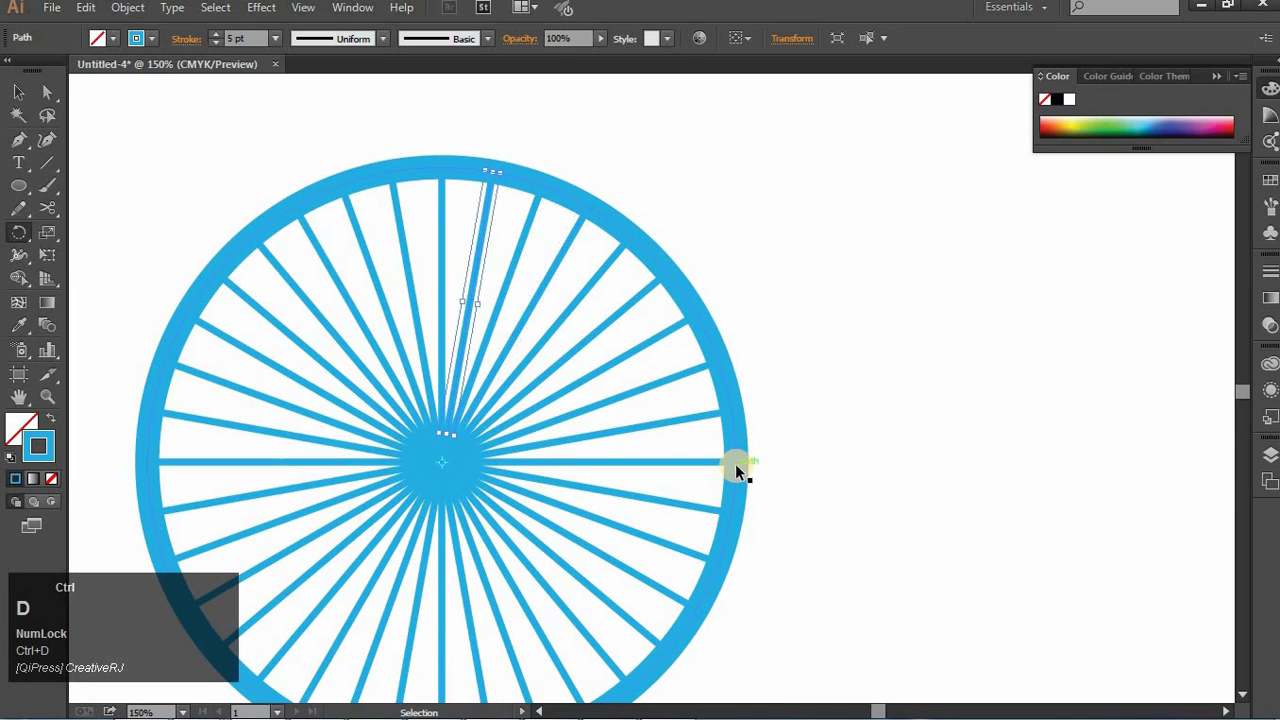
Step: Zoom out to the whole artboard and select the completed spoked wheel
left_click(28, 100)
key("BackSpace")
left_click(195, 198)
key("ctrl+-")
key("space")
left_click(310, 245)
key("space")
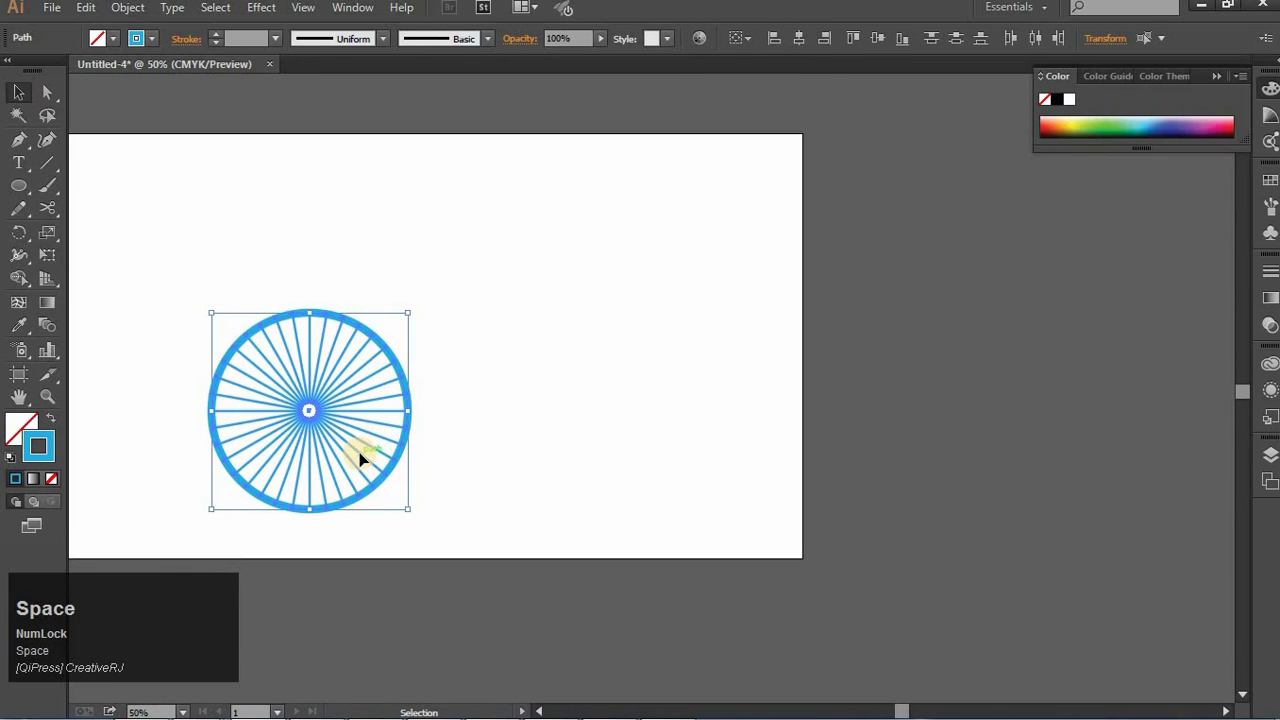
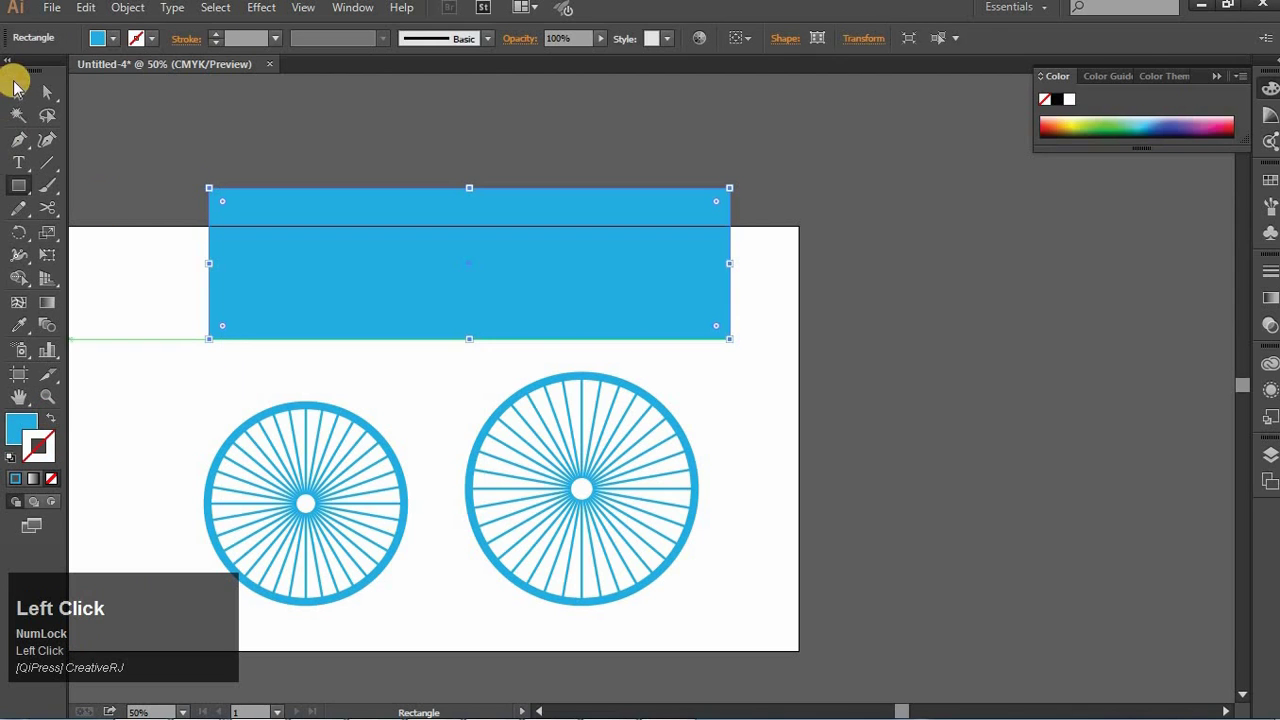
Step: Return to the Selection tool and deselect the blue body rectangle
key("Left")
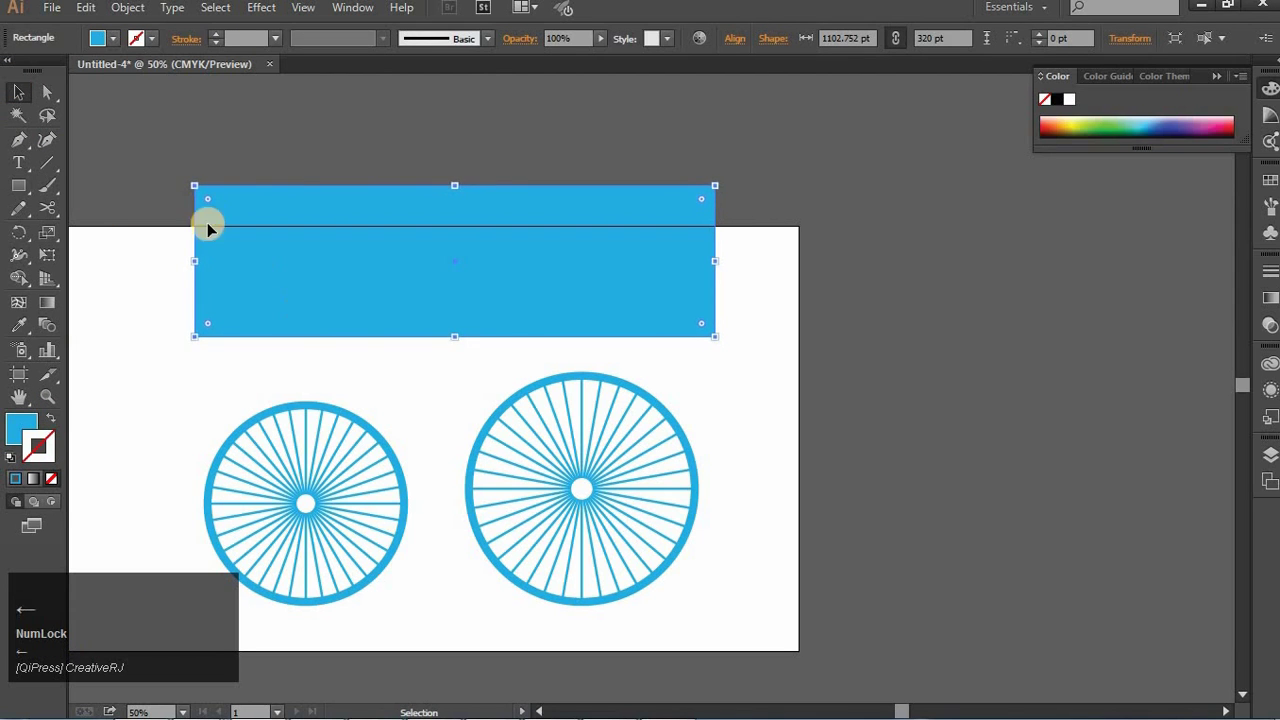
left_click(152, 277)
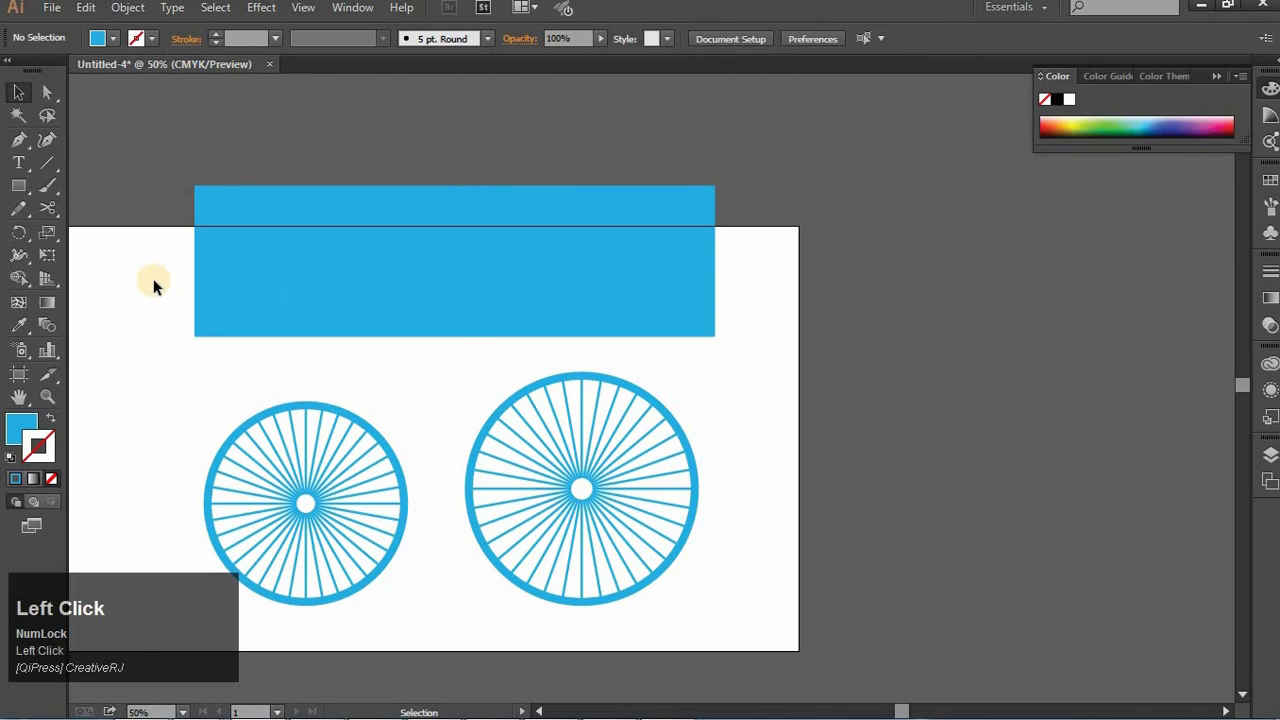
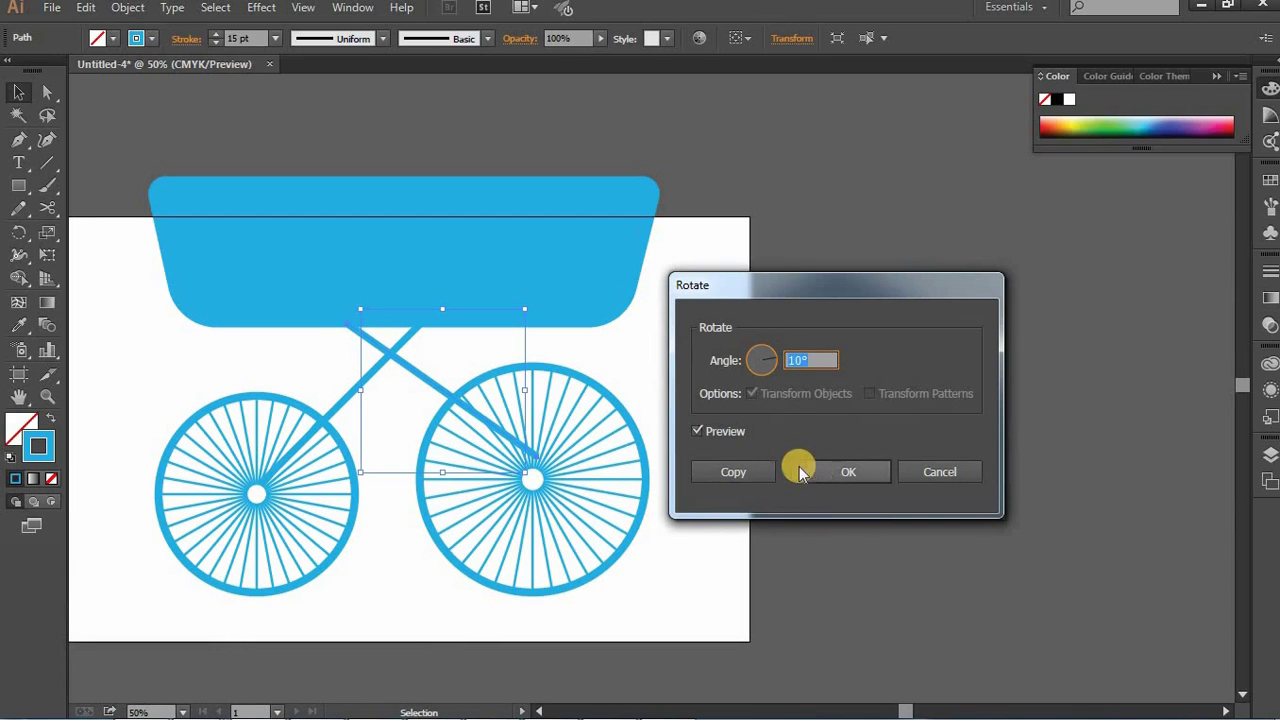
Step: Rotate one strut to 15° and the other to -5° so they meet the wheel hubs
key("Up")
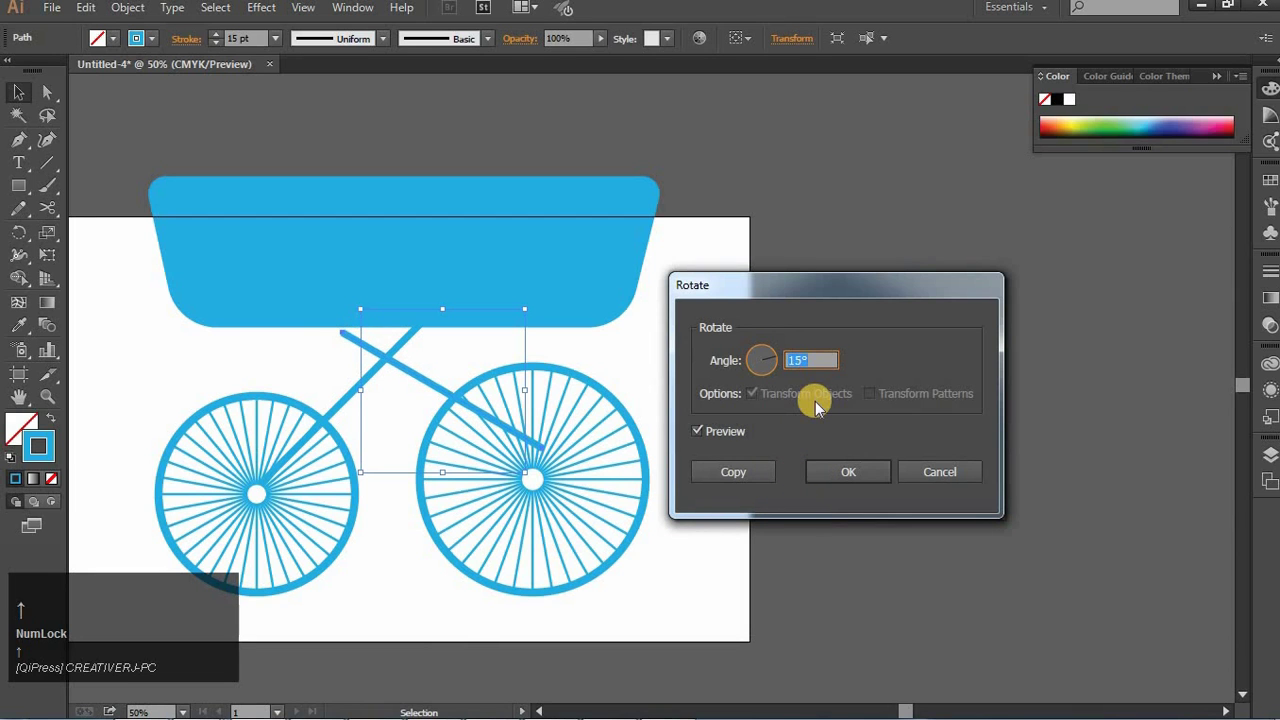
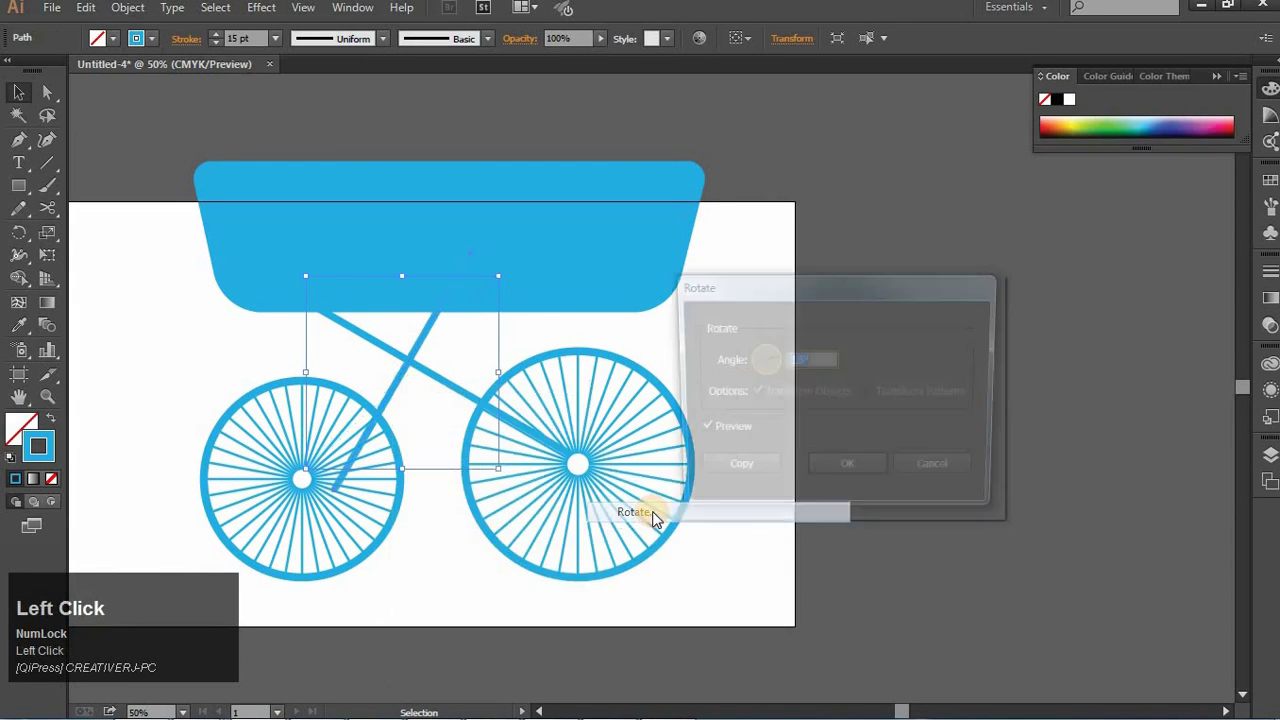
key("Up")
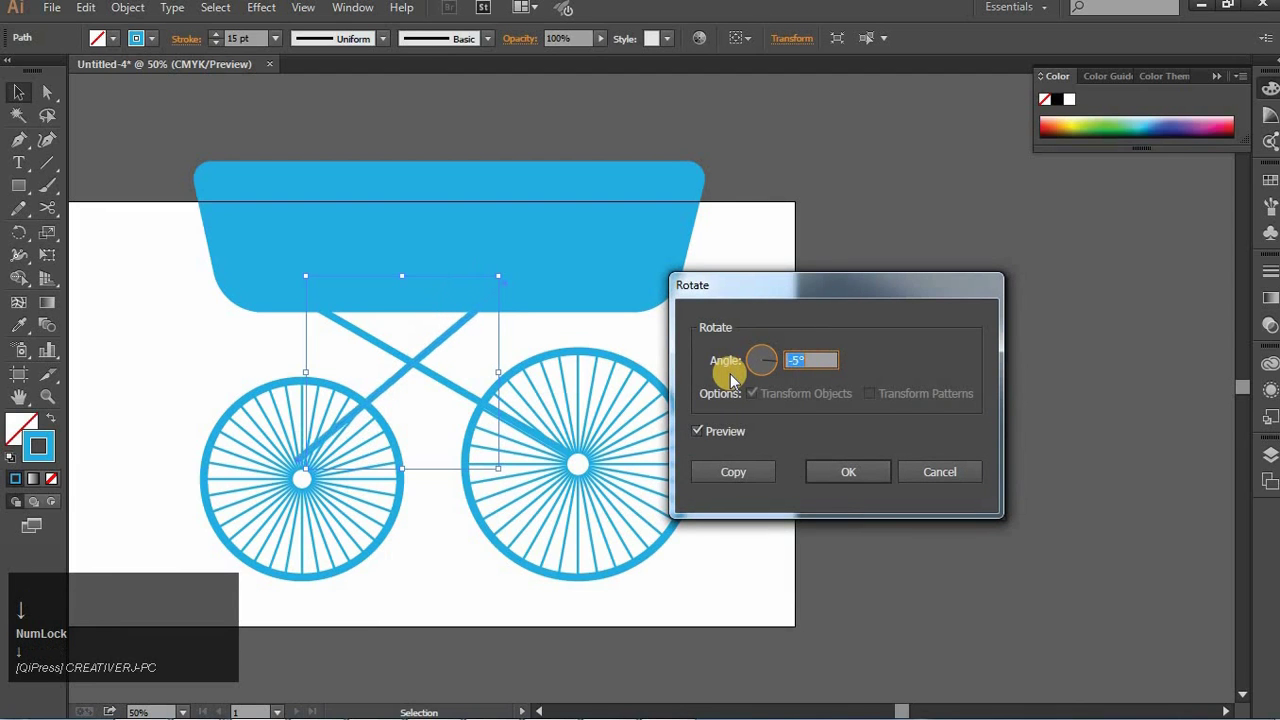
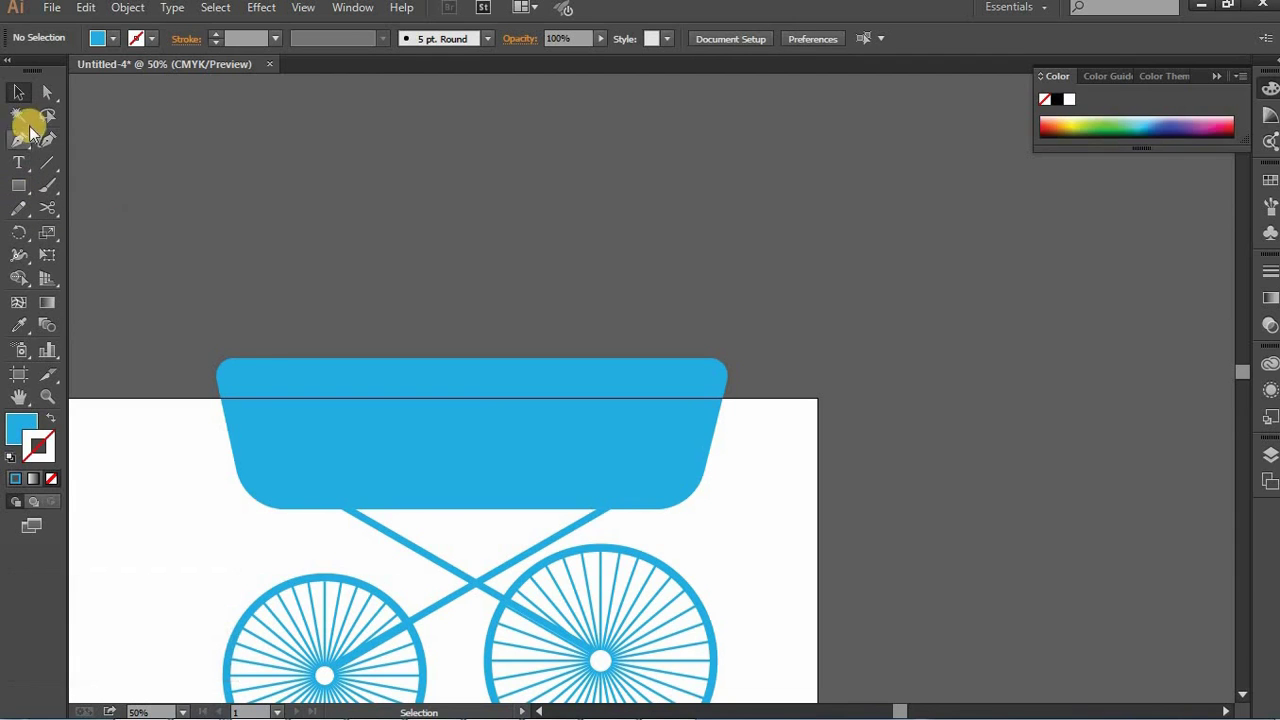
Step: Draw the closed five-corner blue hood shape above the pram body with the Pen tool
left_click(237, 312)
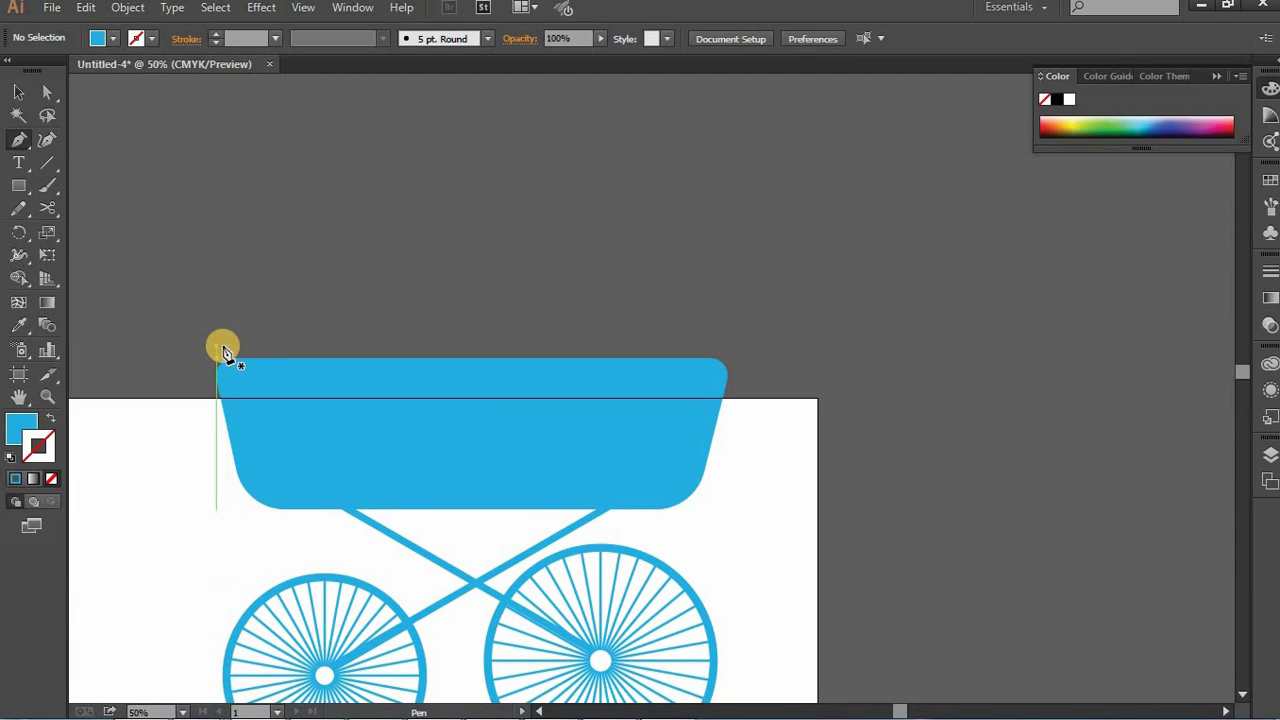
left_click(230, 353)
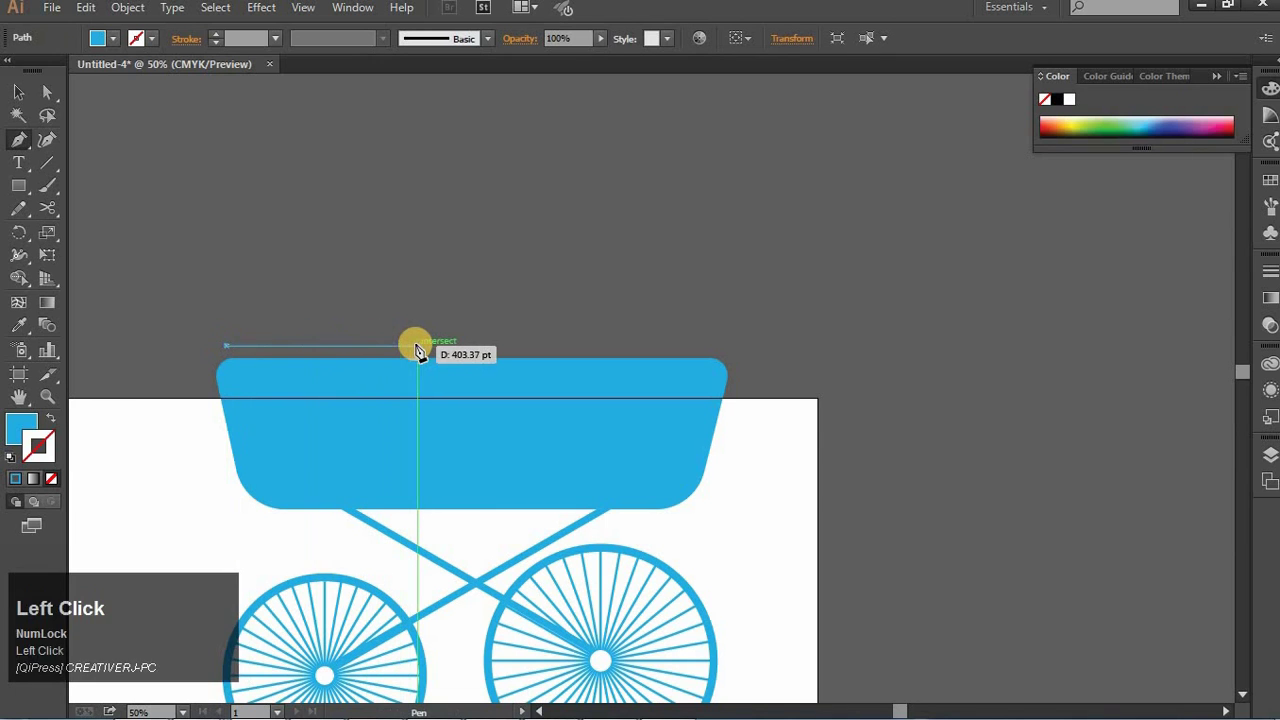
left_click(442, 353)
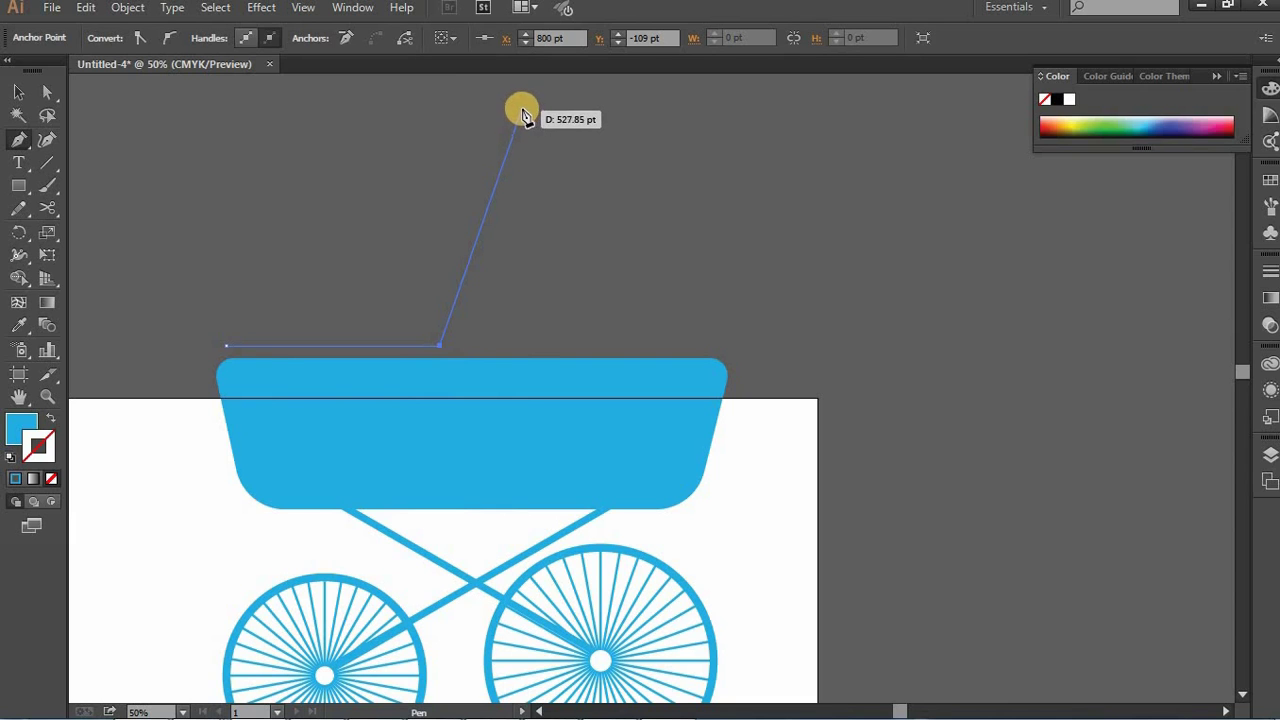
left_click(536, 114)
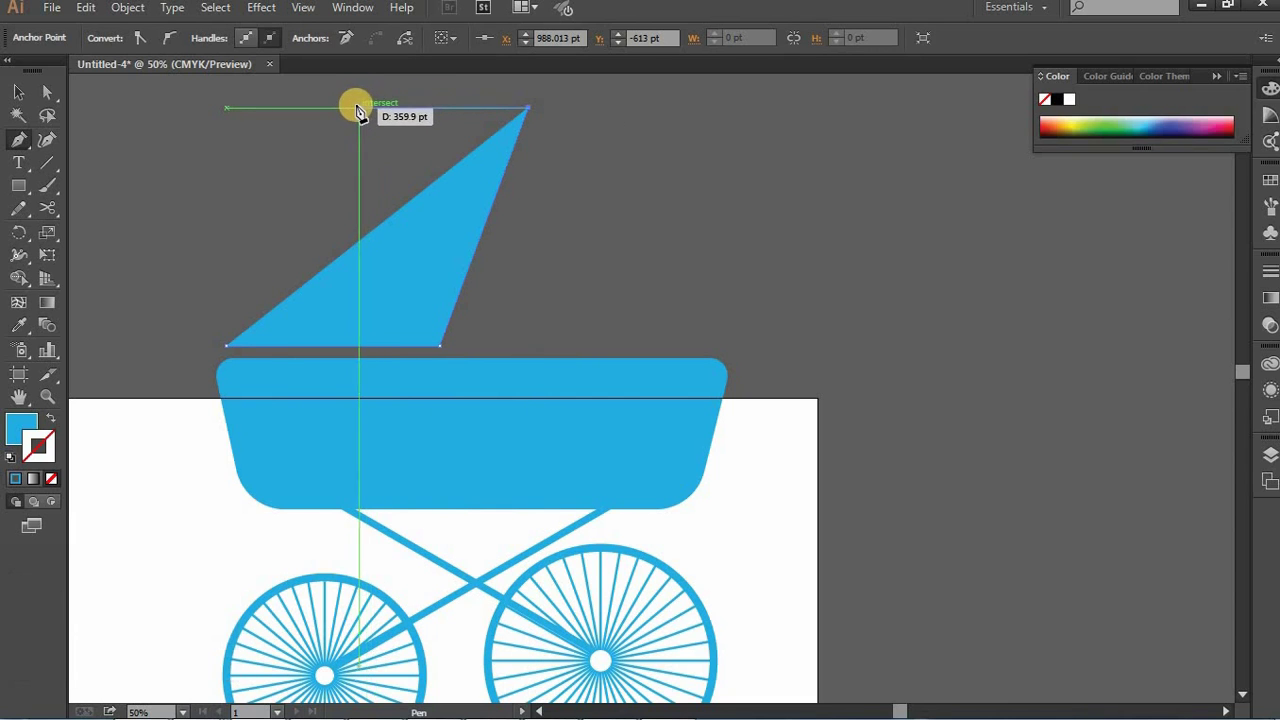
left_click(356, 112)
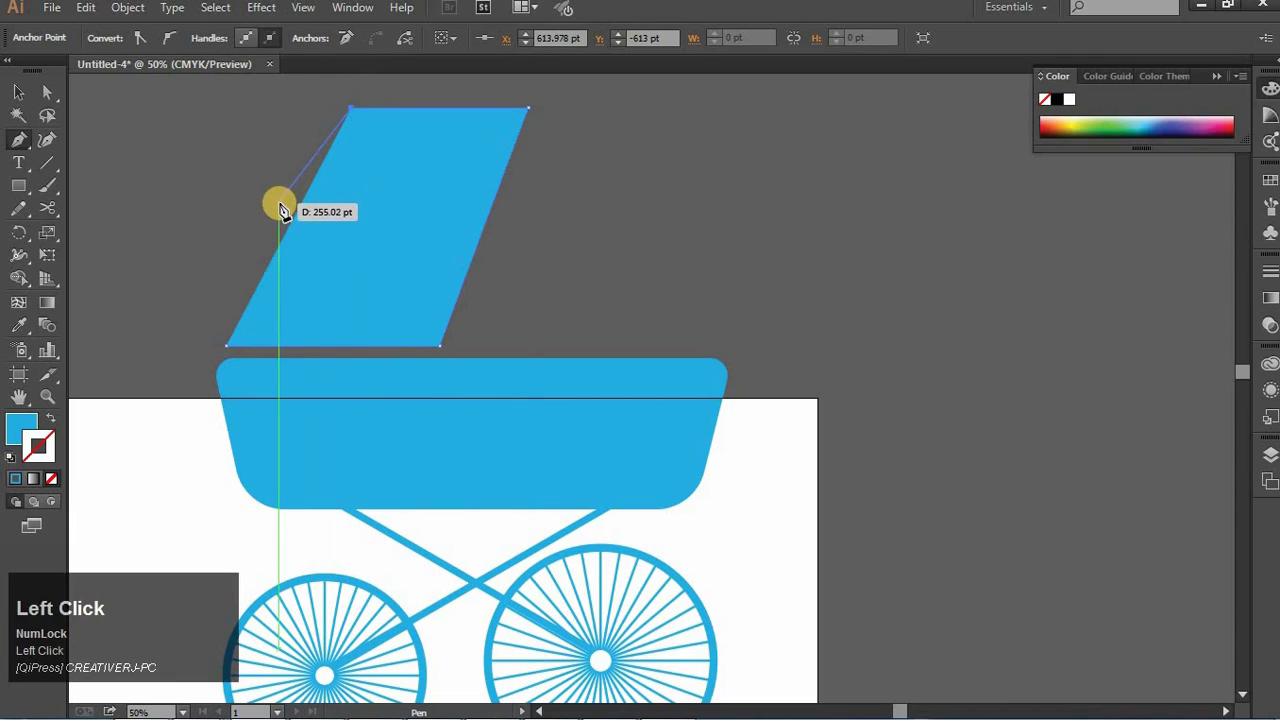
left_click(266, 200)
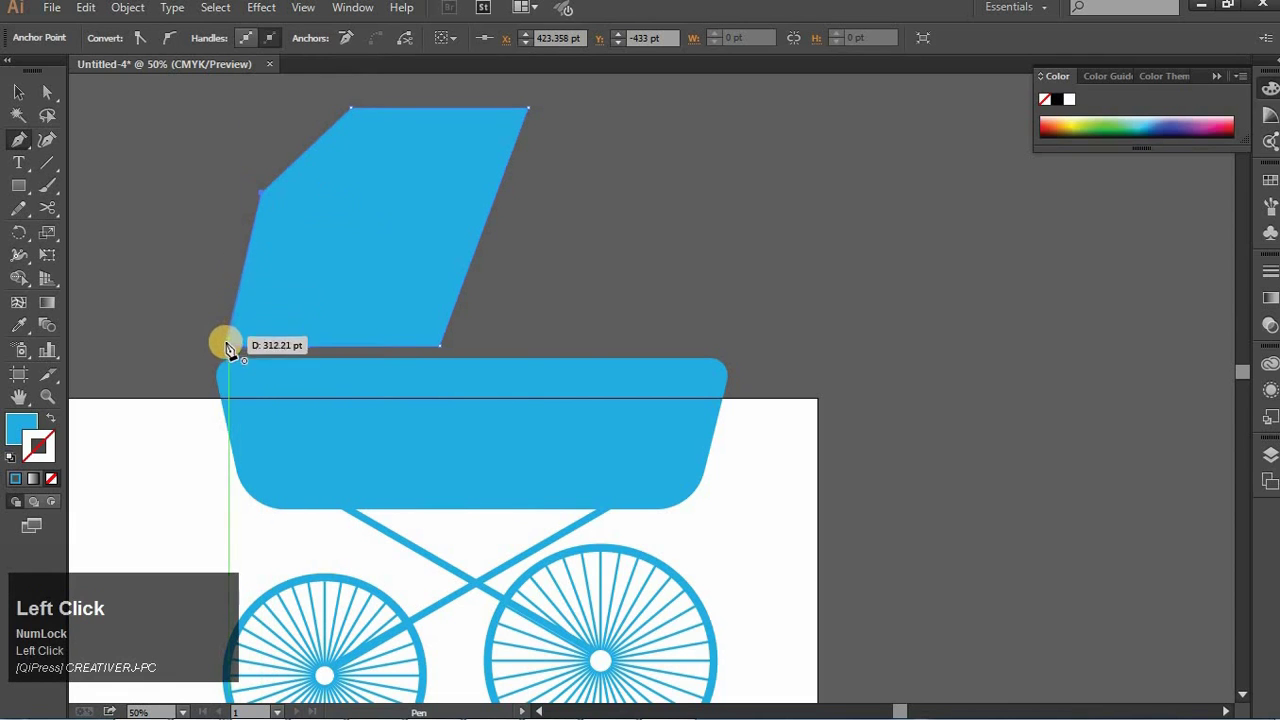
left_click(230, 353)
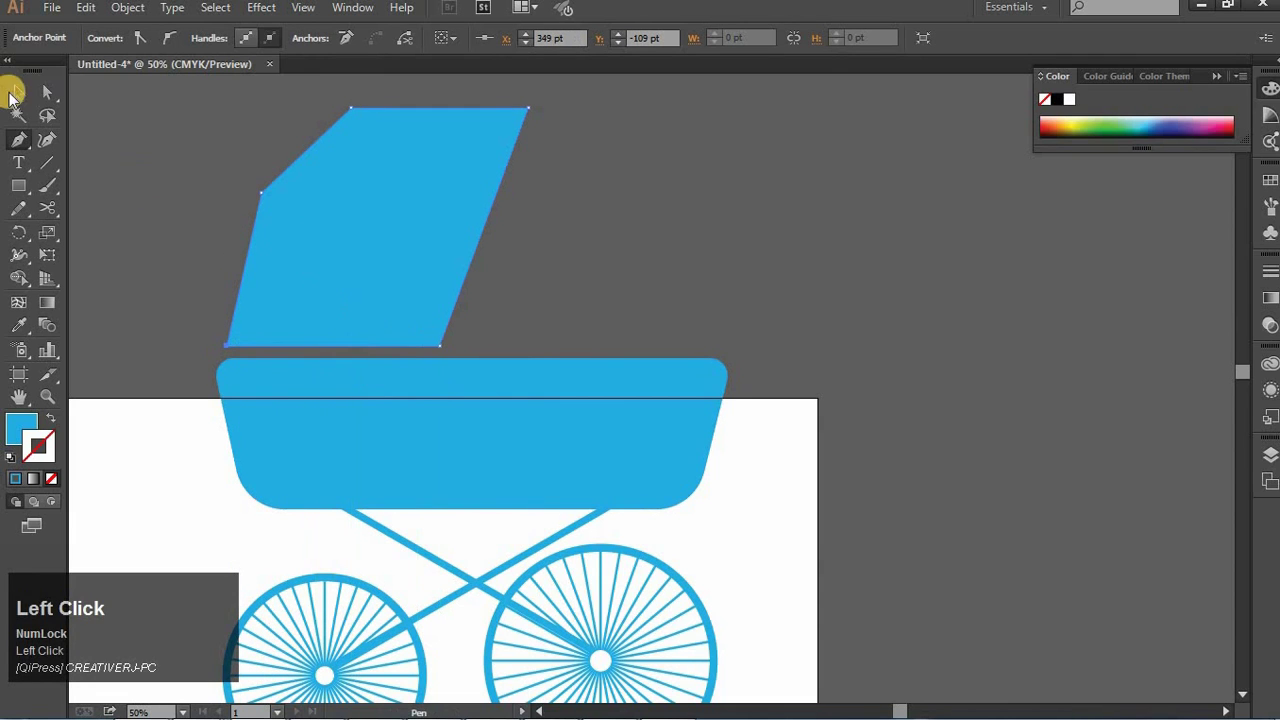
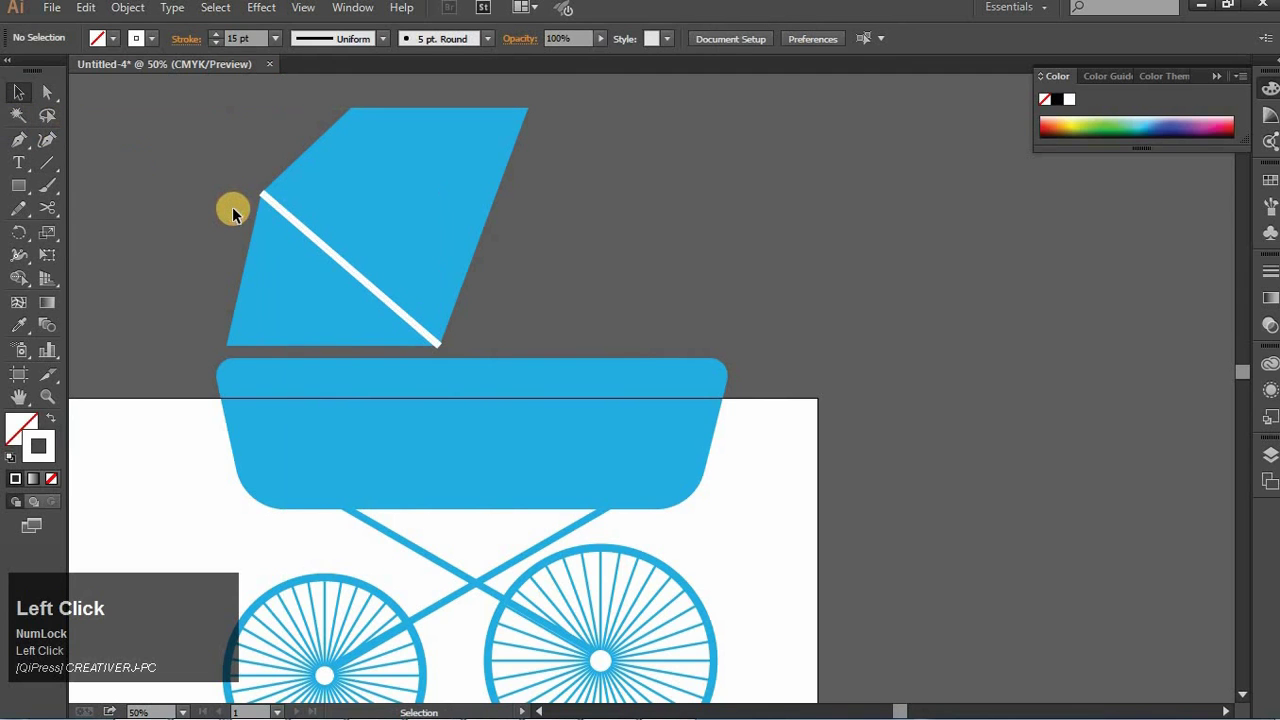
Step: Draw a white fold line diagonally across the hood
left_click_drag(57, 171, 176, 232)
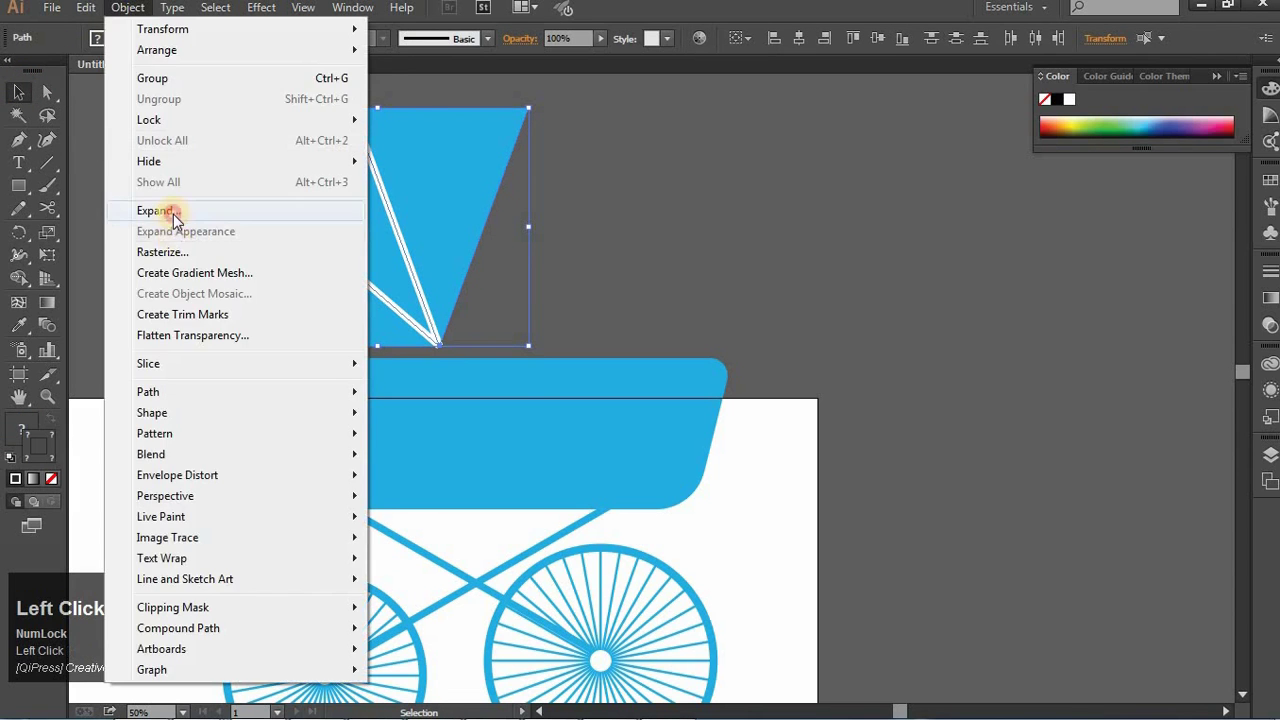
Step: Expand the fold lines, cut them out of the hood and delete the leftover white scrap under the canopy
key("Return")
left_click(58, 266)
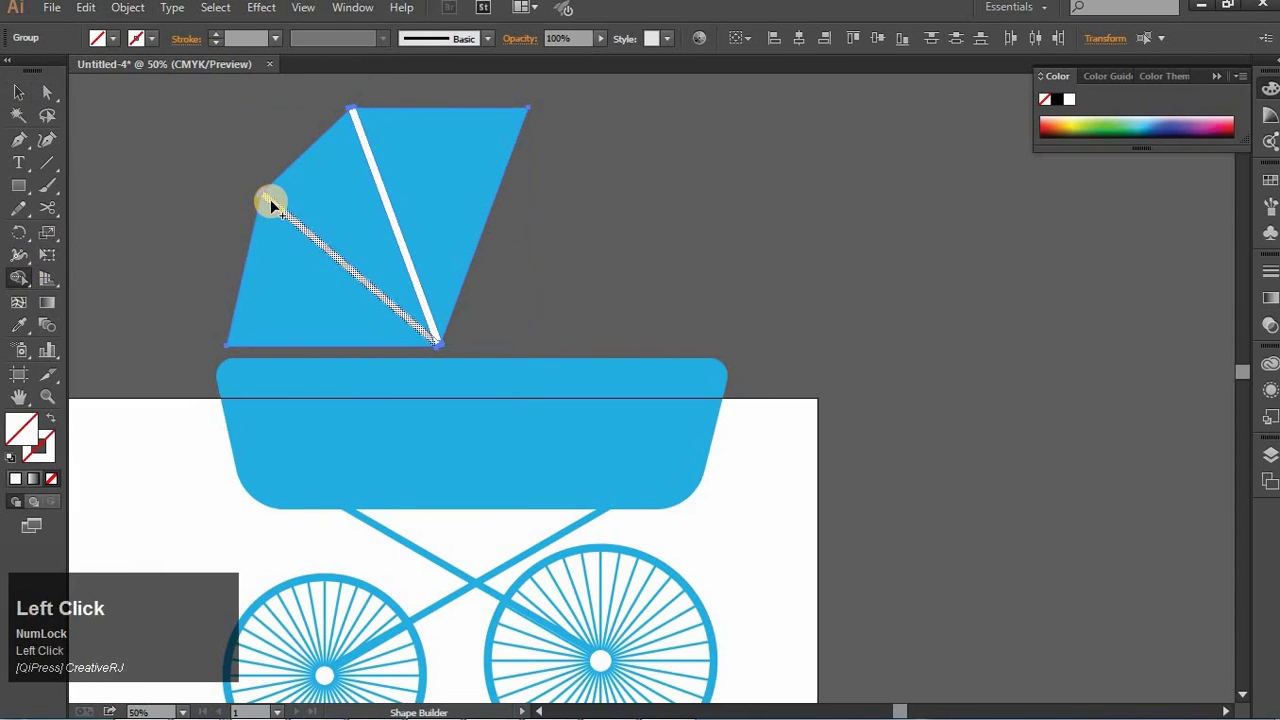
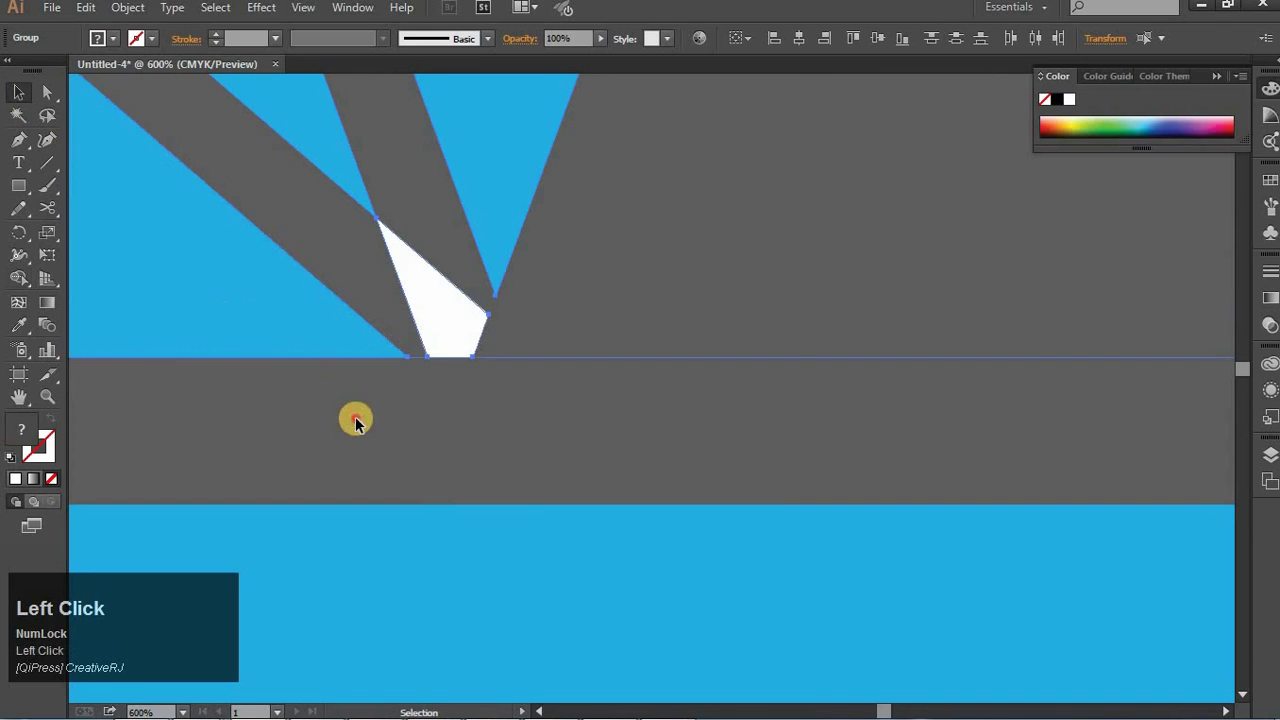
key("ctrl+-")
key("space")
left_click(432, 366)
key("space")
left_click(498, 434)
key("BackSpace")
left_click(497, 432)
key("BackSpace")
left_click(497, 432)
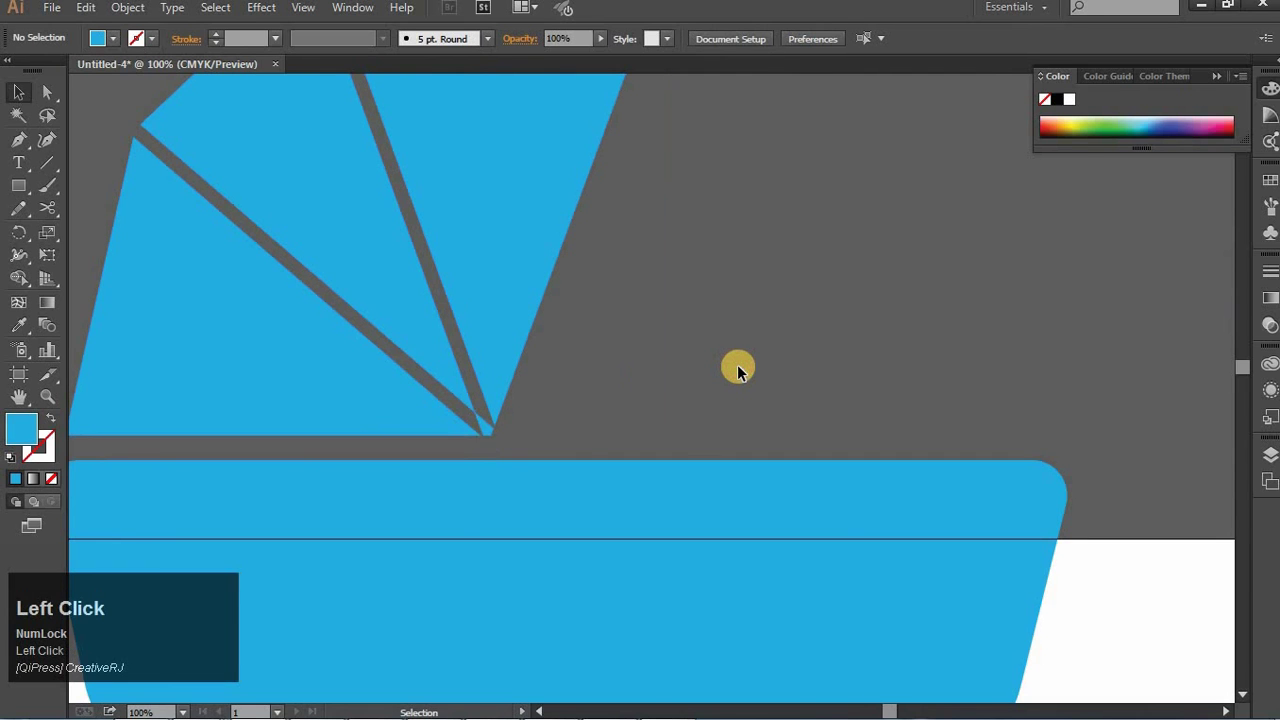
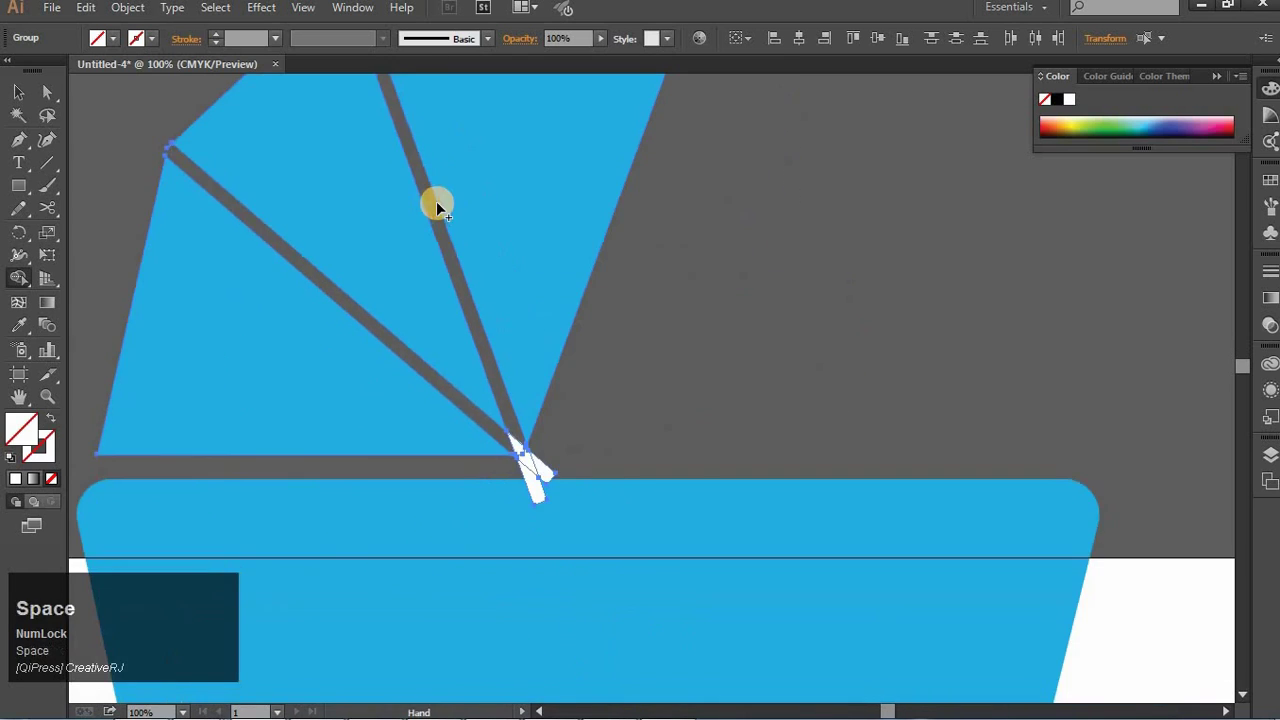
Step: Erase the white fragments at the canopy's point with the Shape Builder, then deselect
key("ctrl+=")
key("space")
left_click(666, 37)
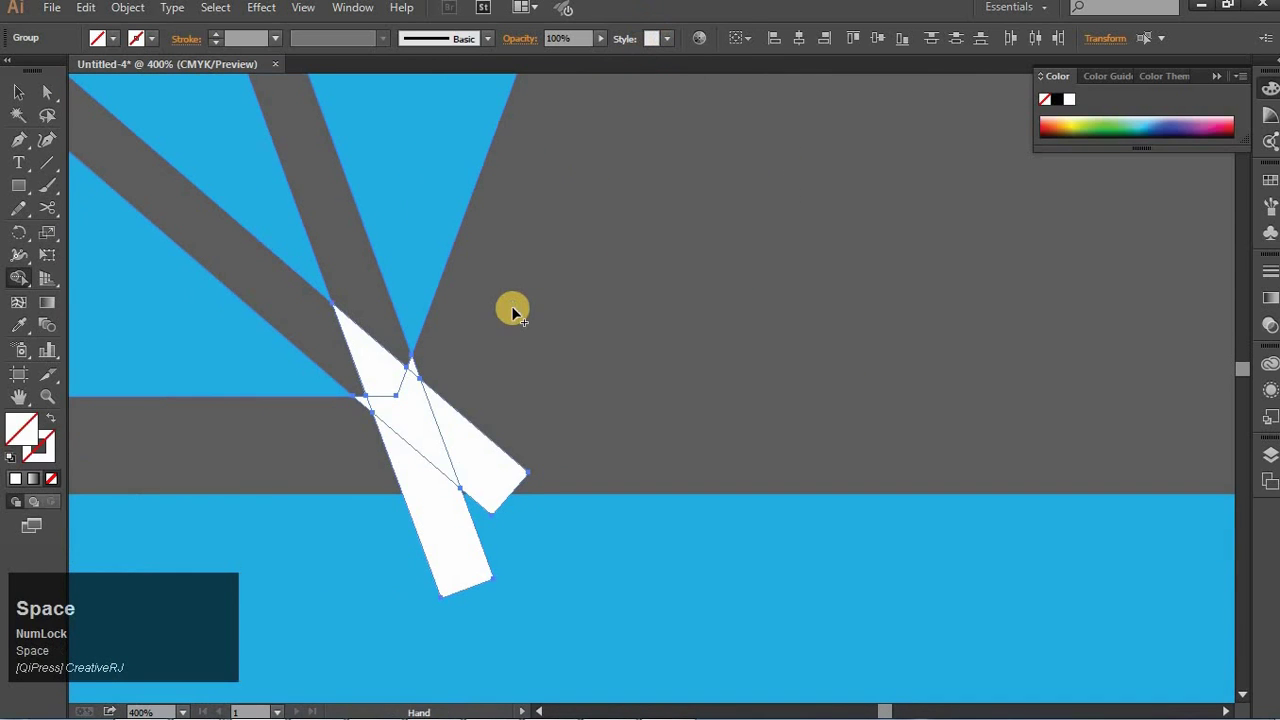
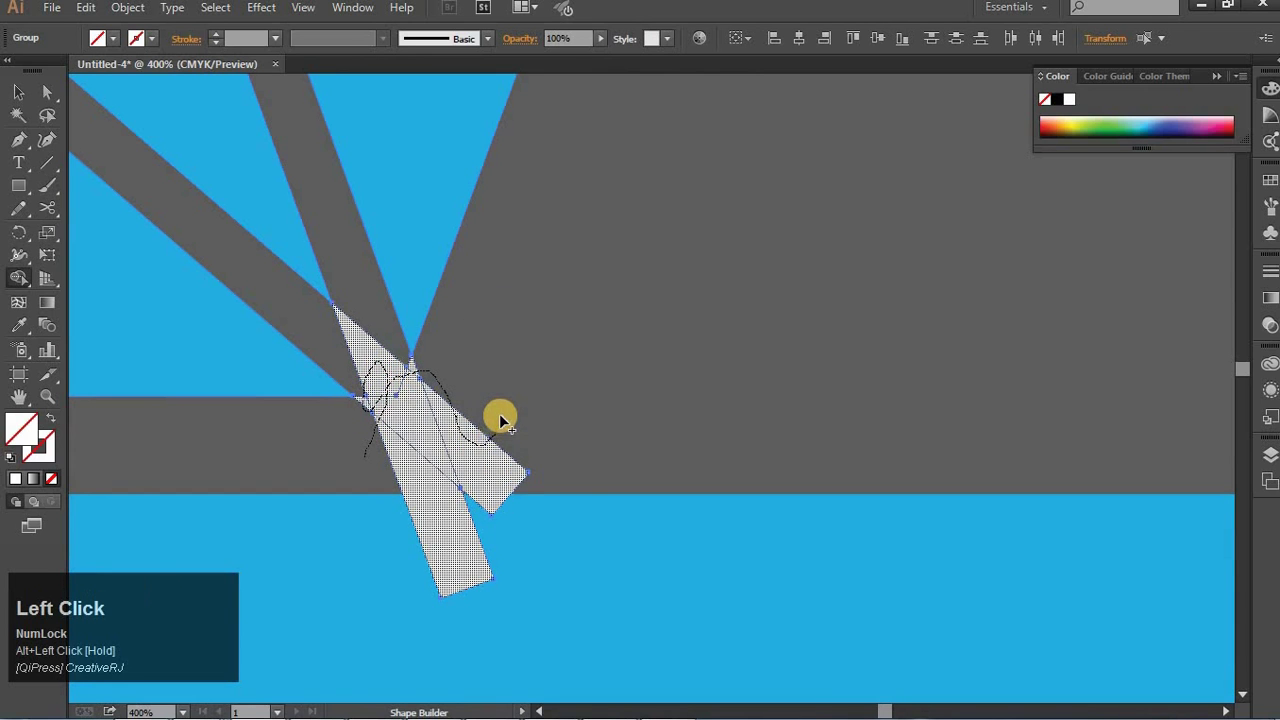
left_click(376, 456)
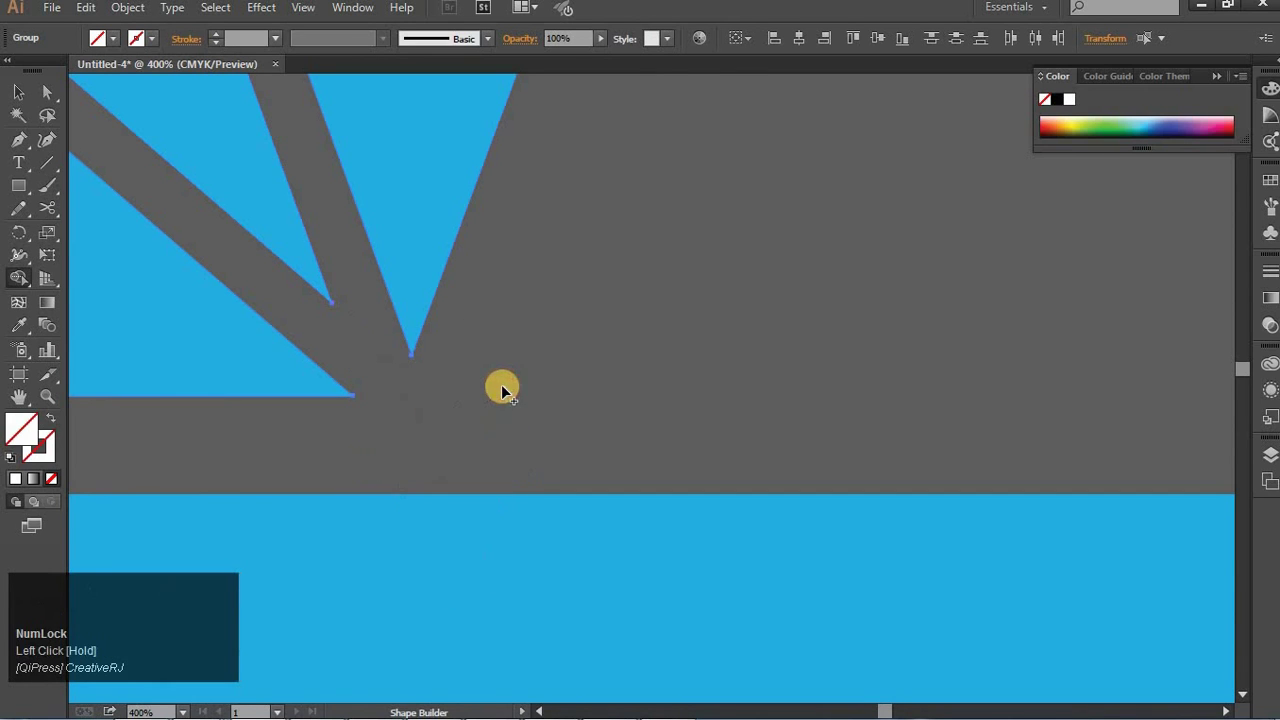
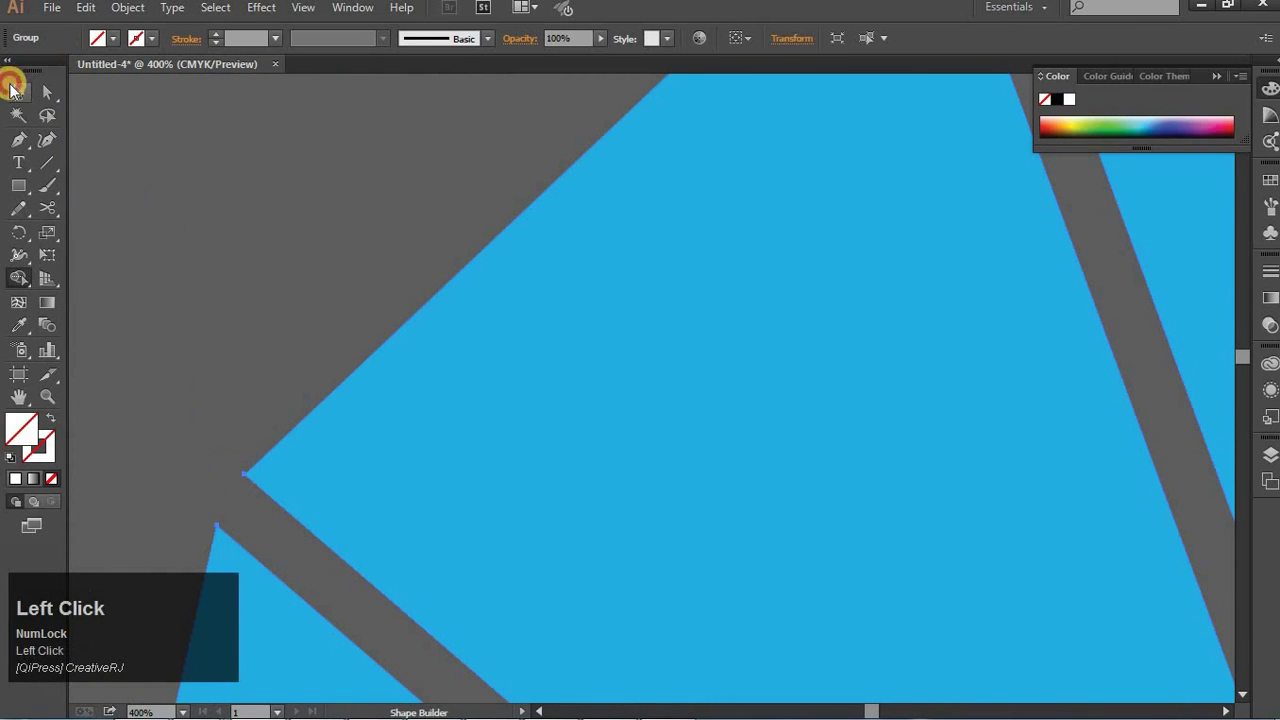
key("space")
left_click(190, 314)
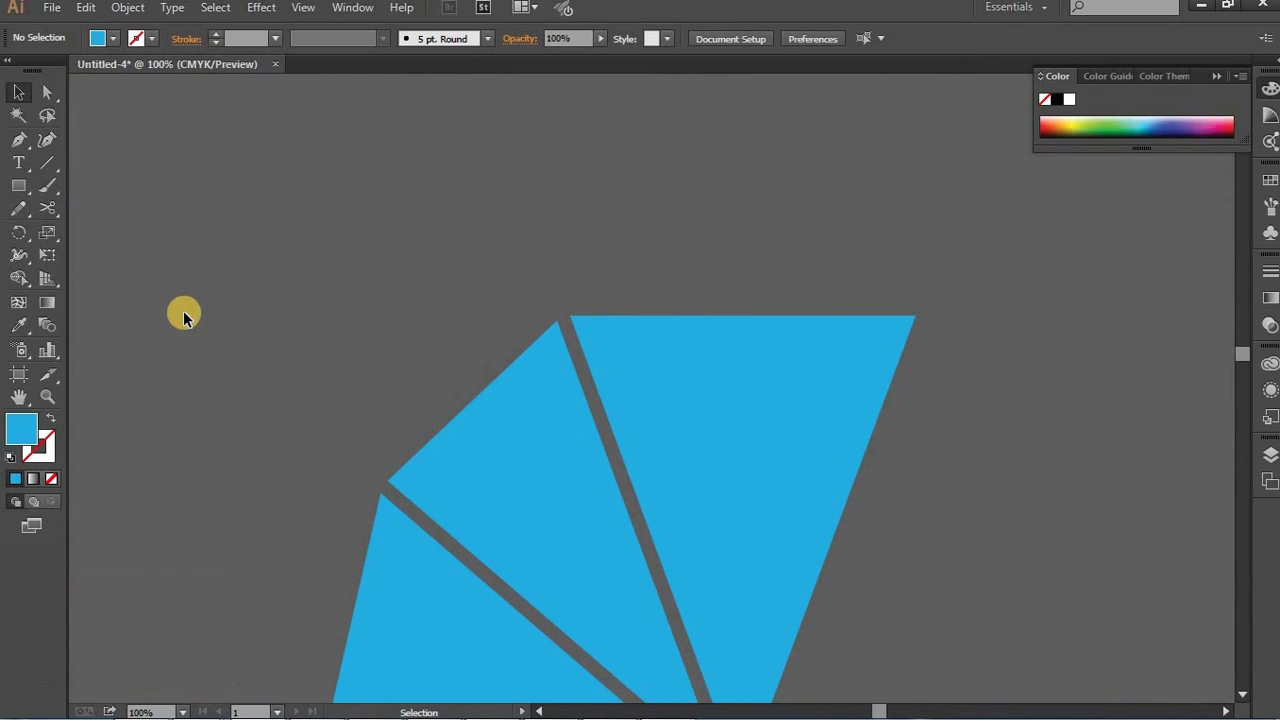
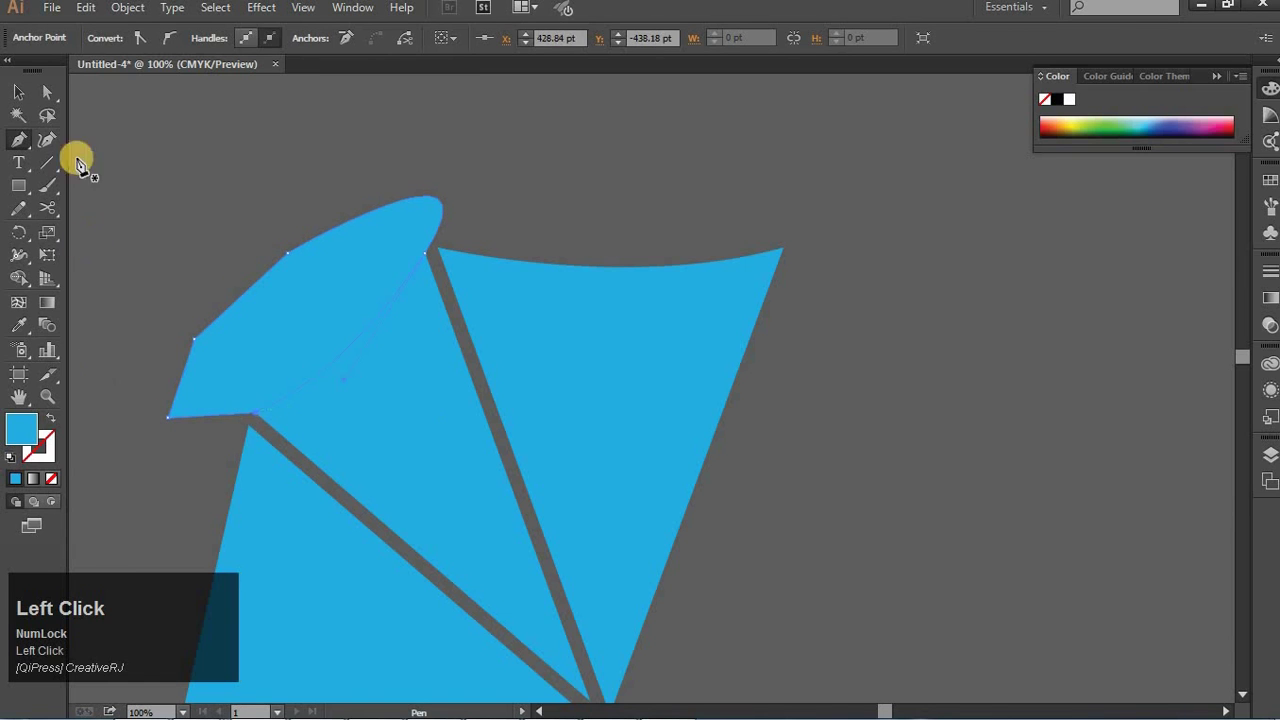
Step: Merge the canopy pieces and draw a curved outer edge for the left panel
left_click(449, 424)
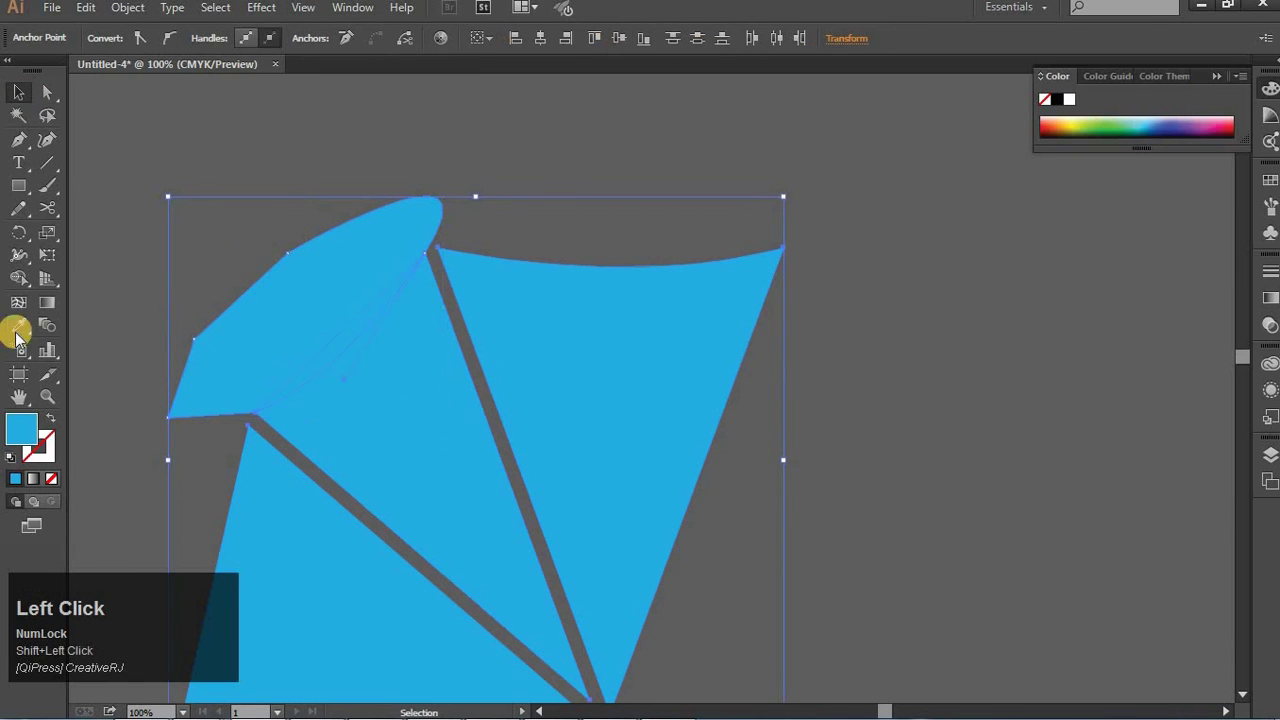
left_click(52, 285)
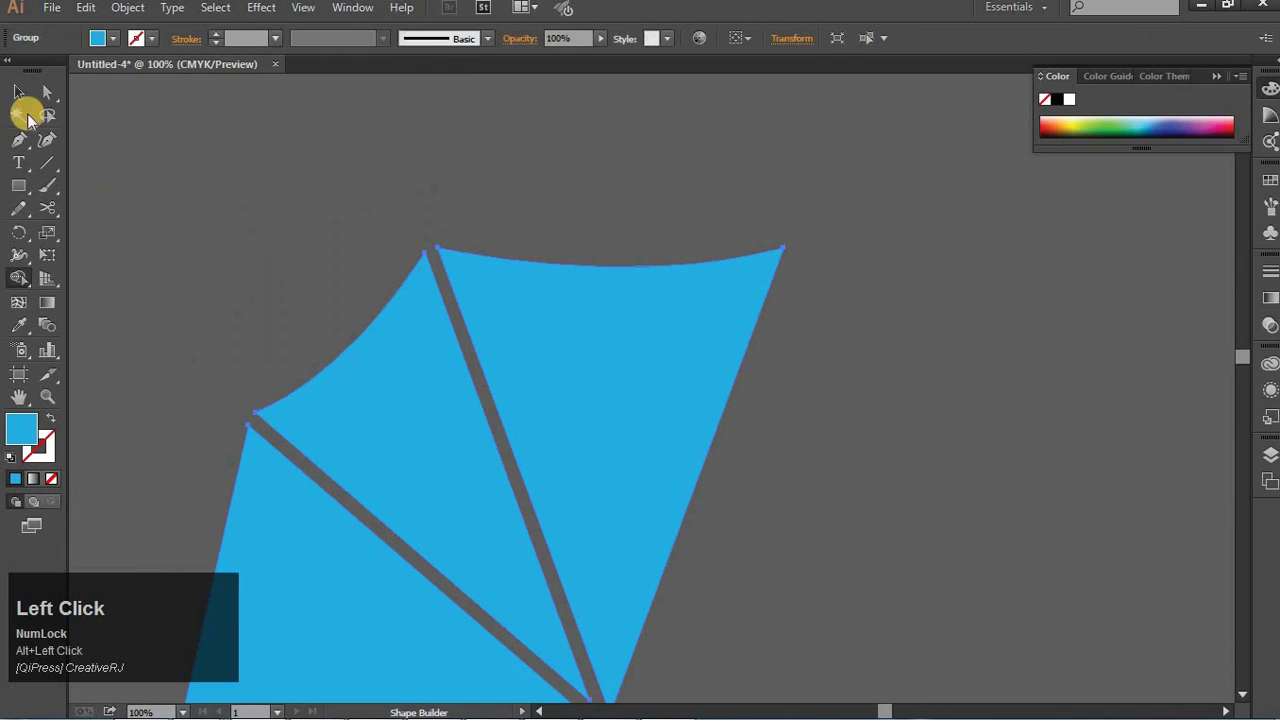
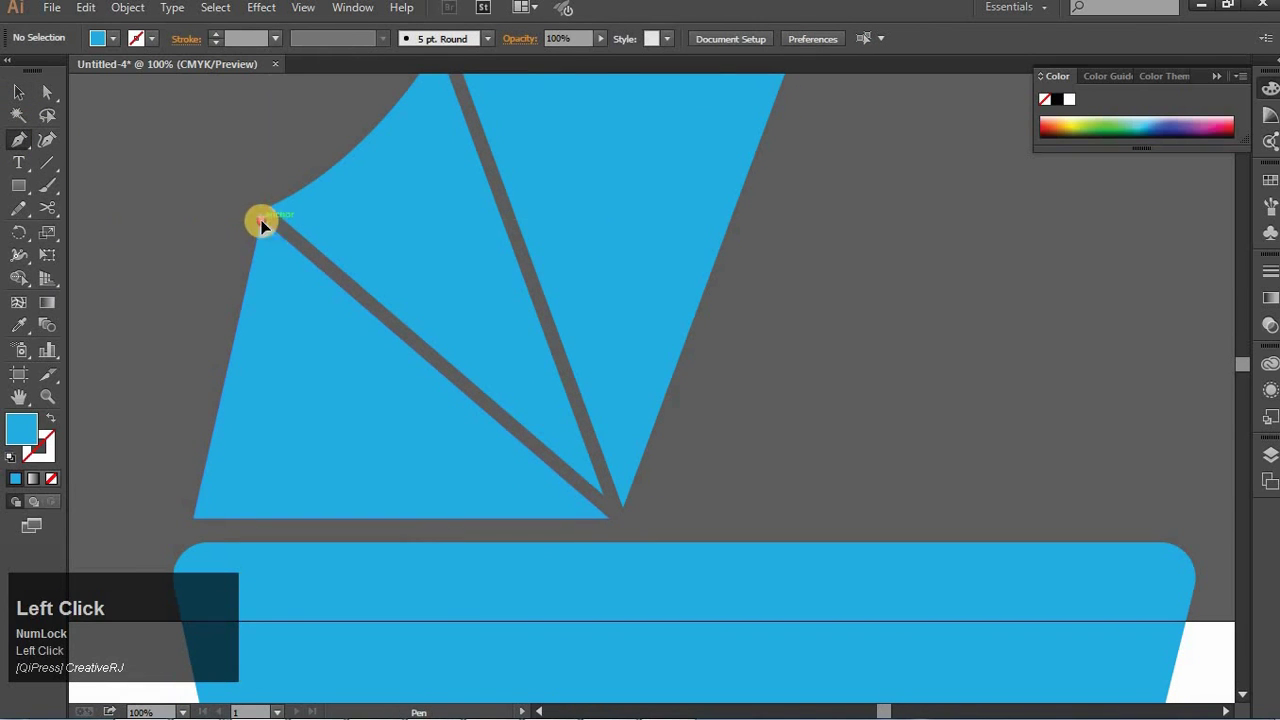
left_click_drag(114, 565, 229, 489)
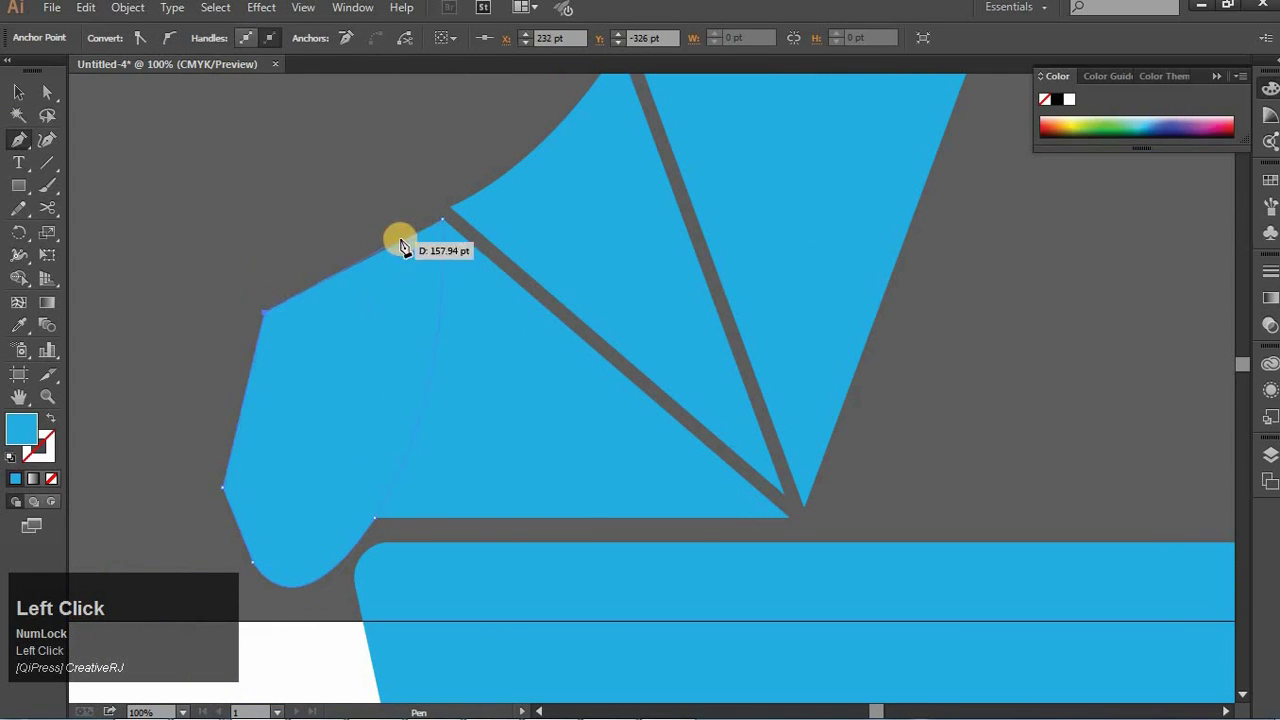
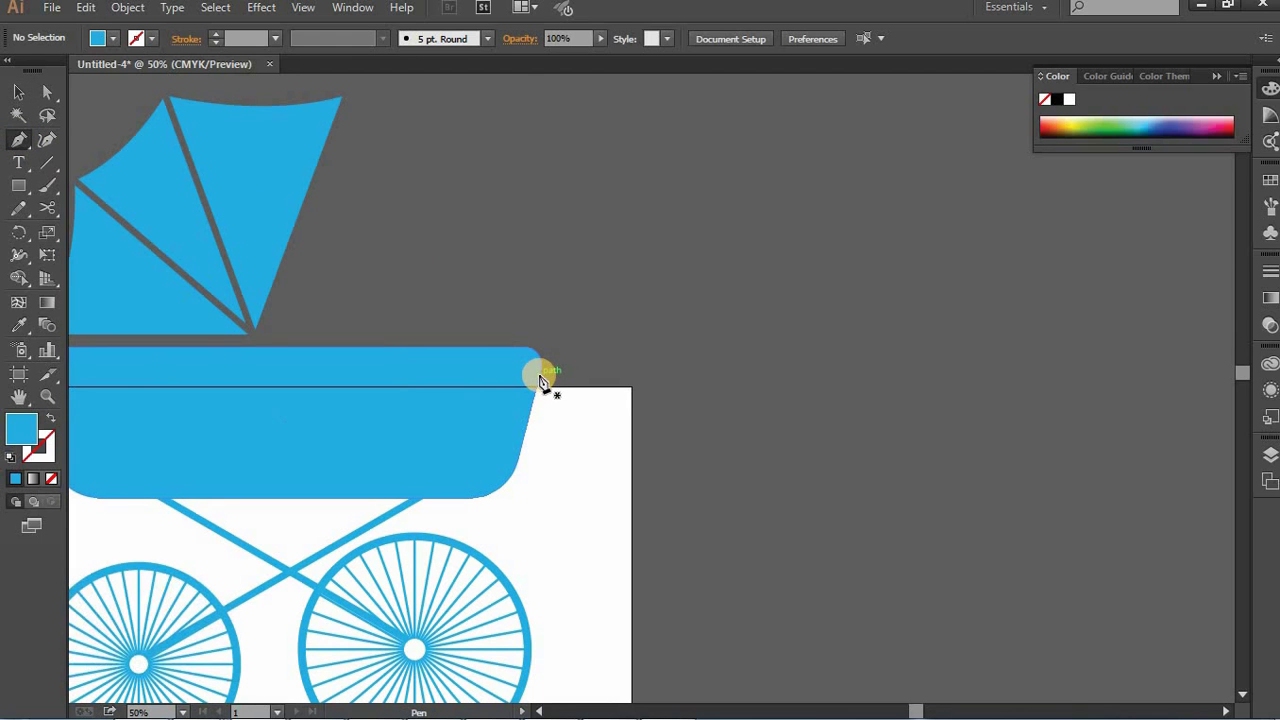
Step: Trace the curved handle path rising from the basket's right corner with the Pen tool
left_click(544, 382)
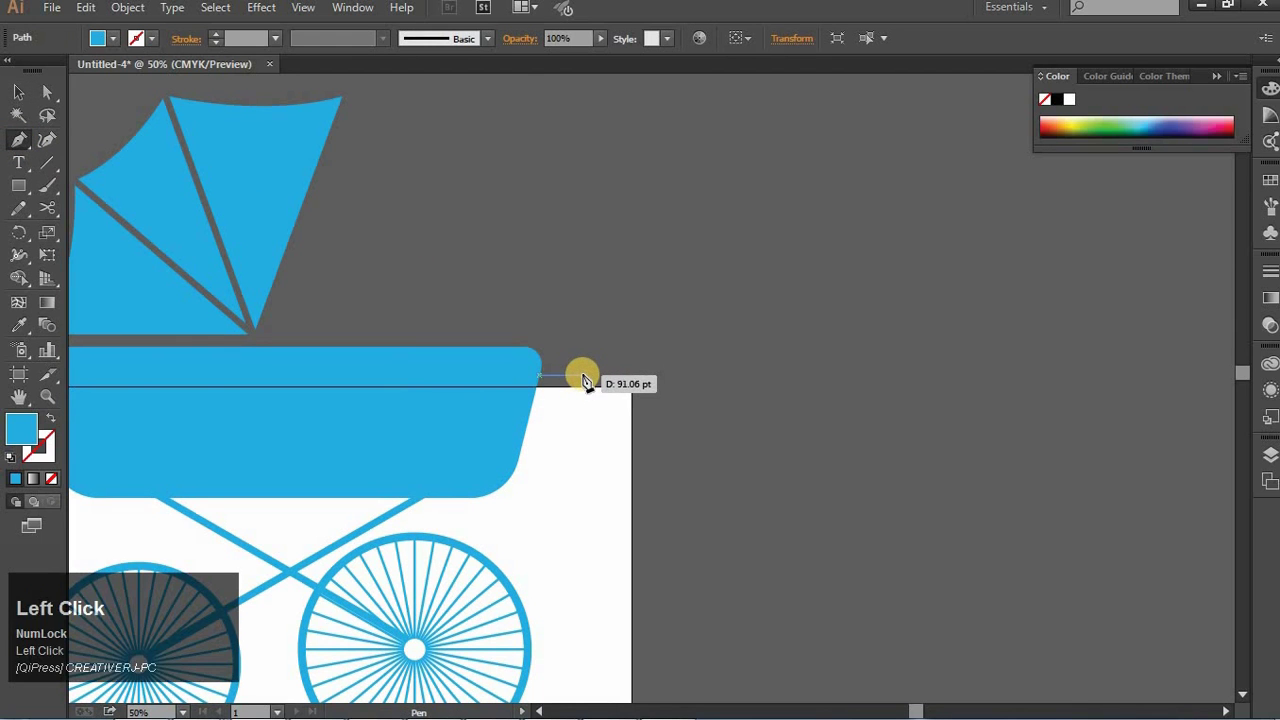
left_click(614, 311)
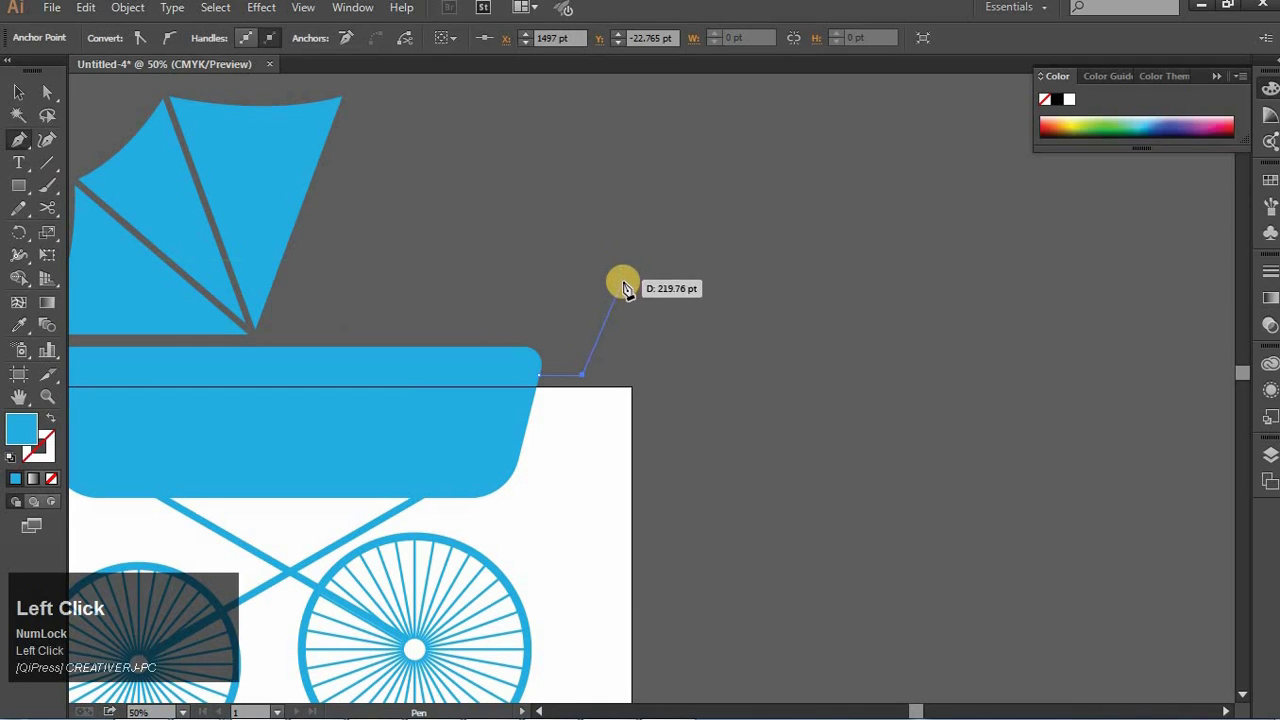
left_click(624, 291)
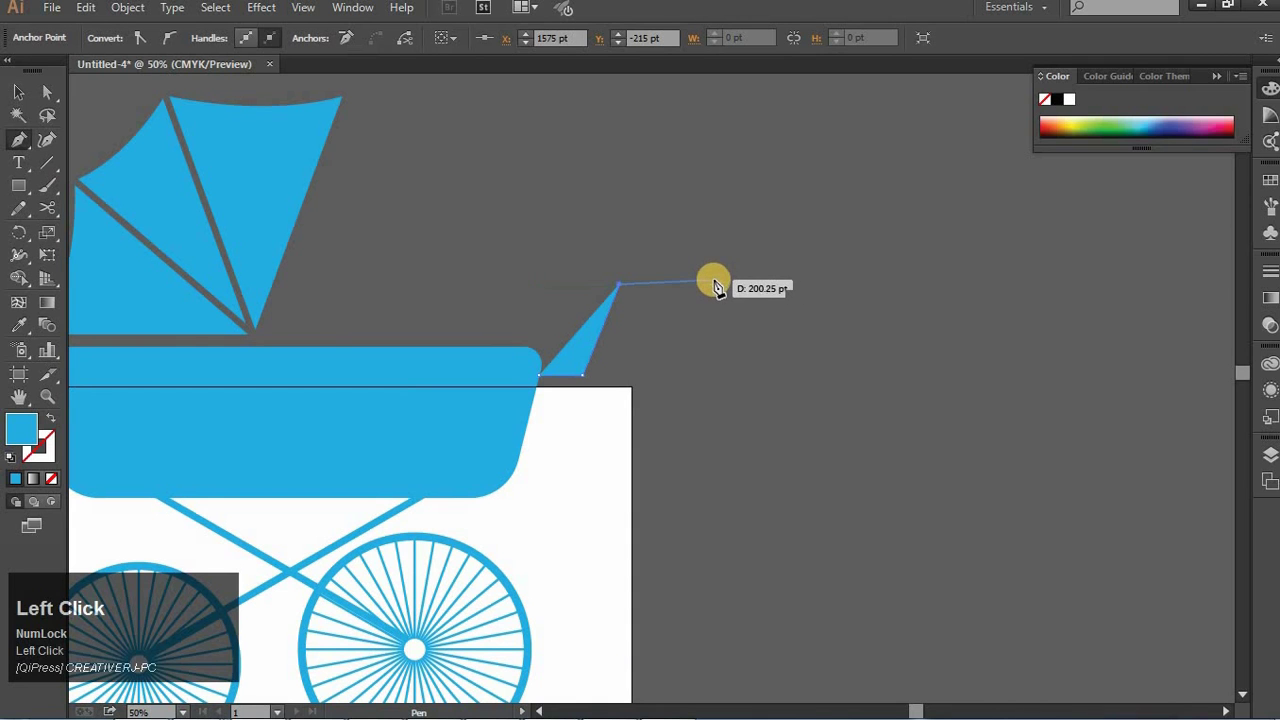
left_click(714, 286)
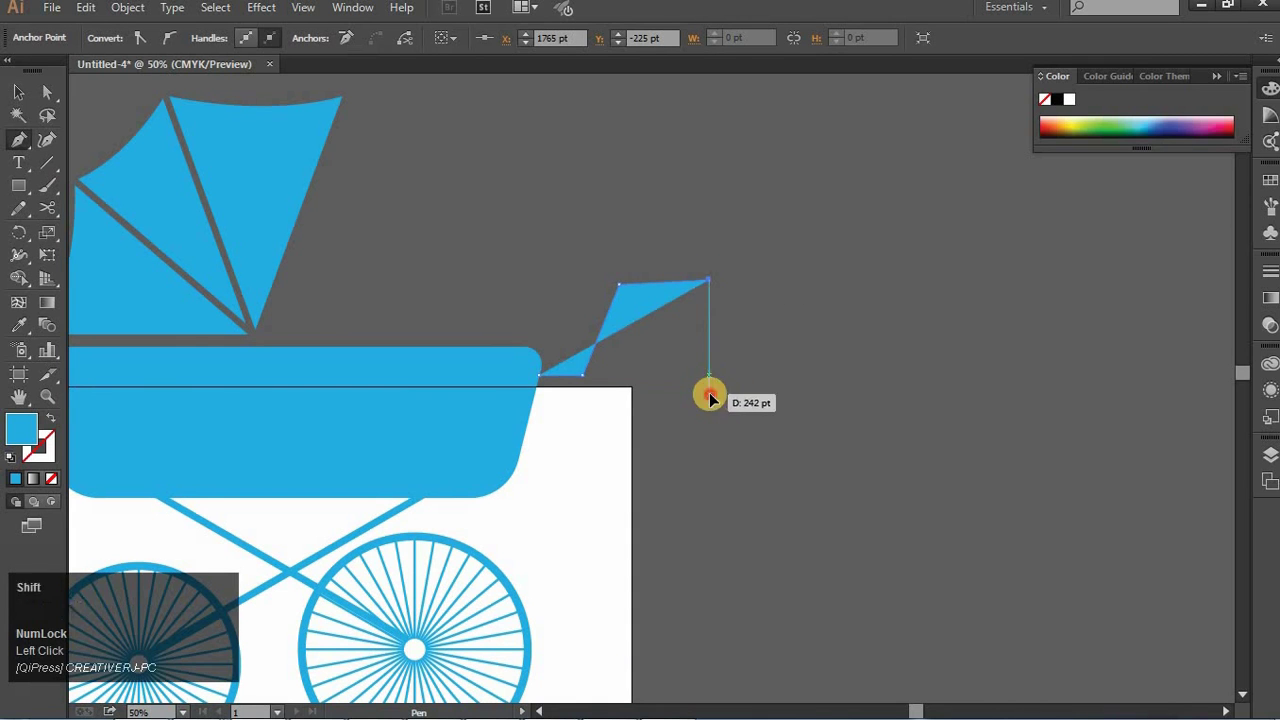
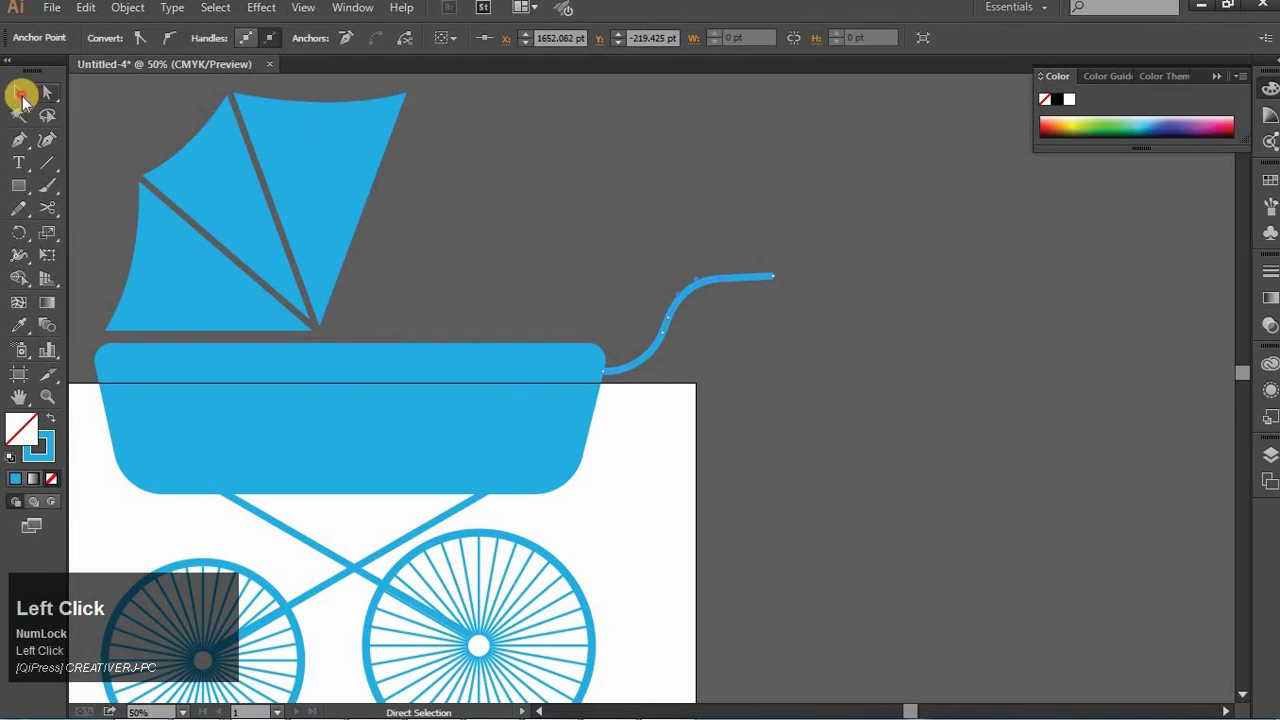
key("Left")
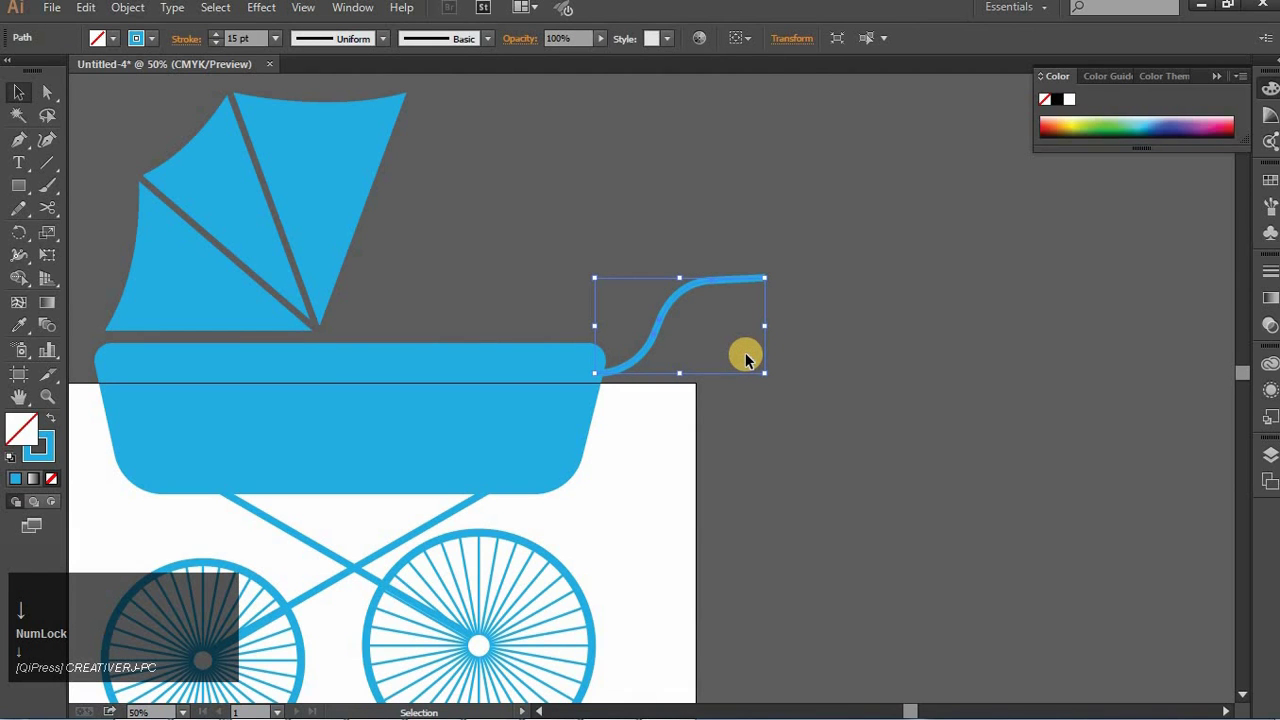
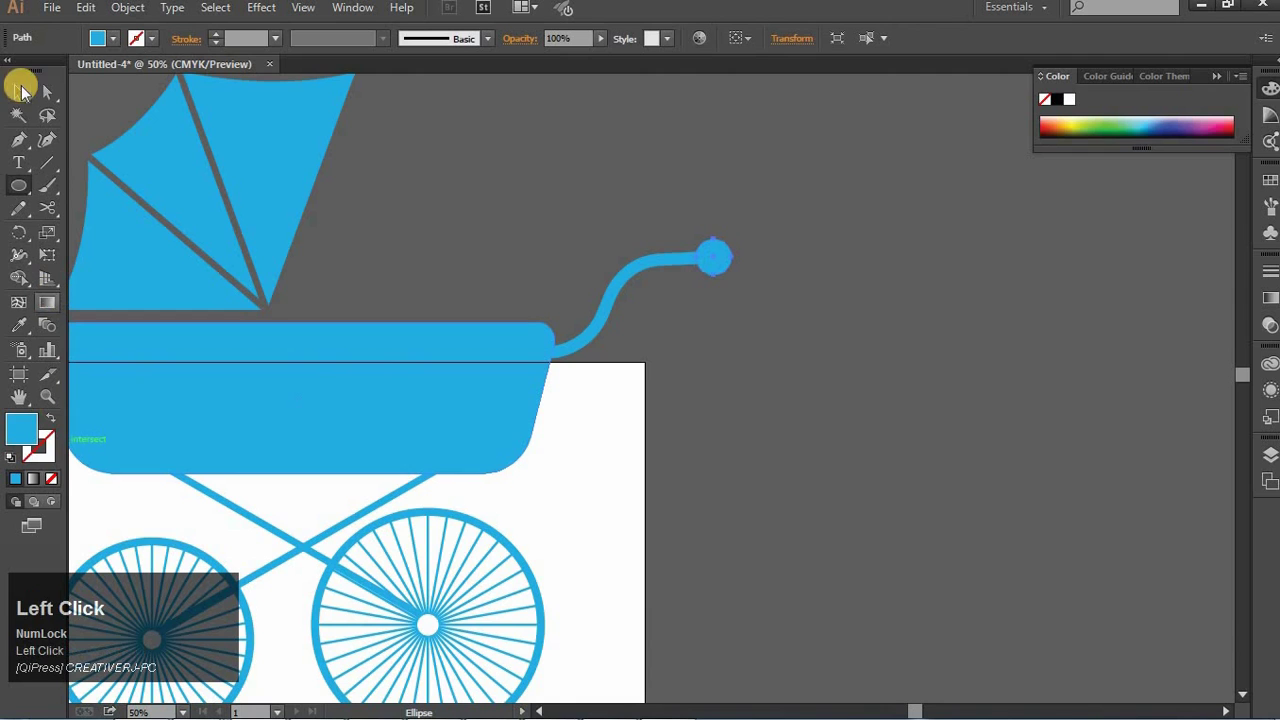
key("ctrl+-")
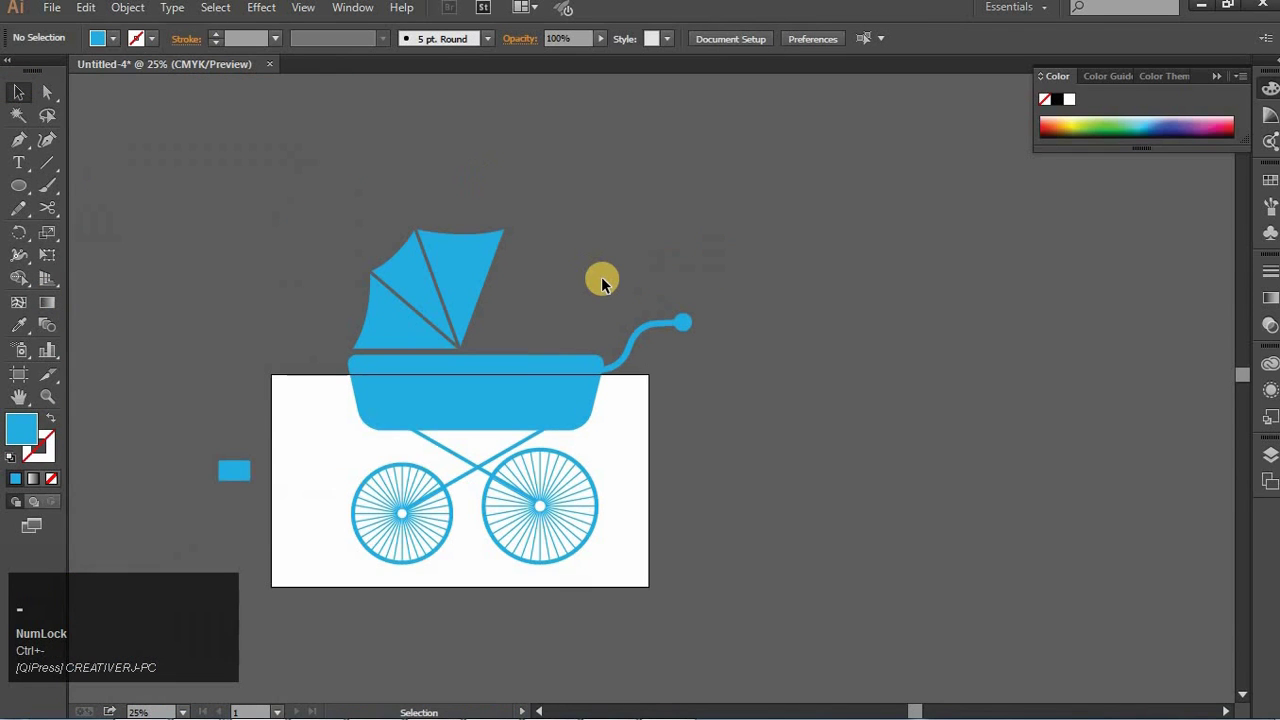
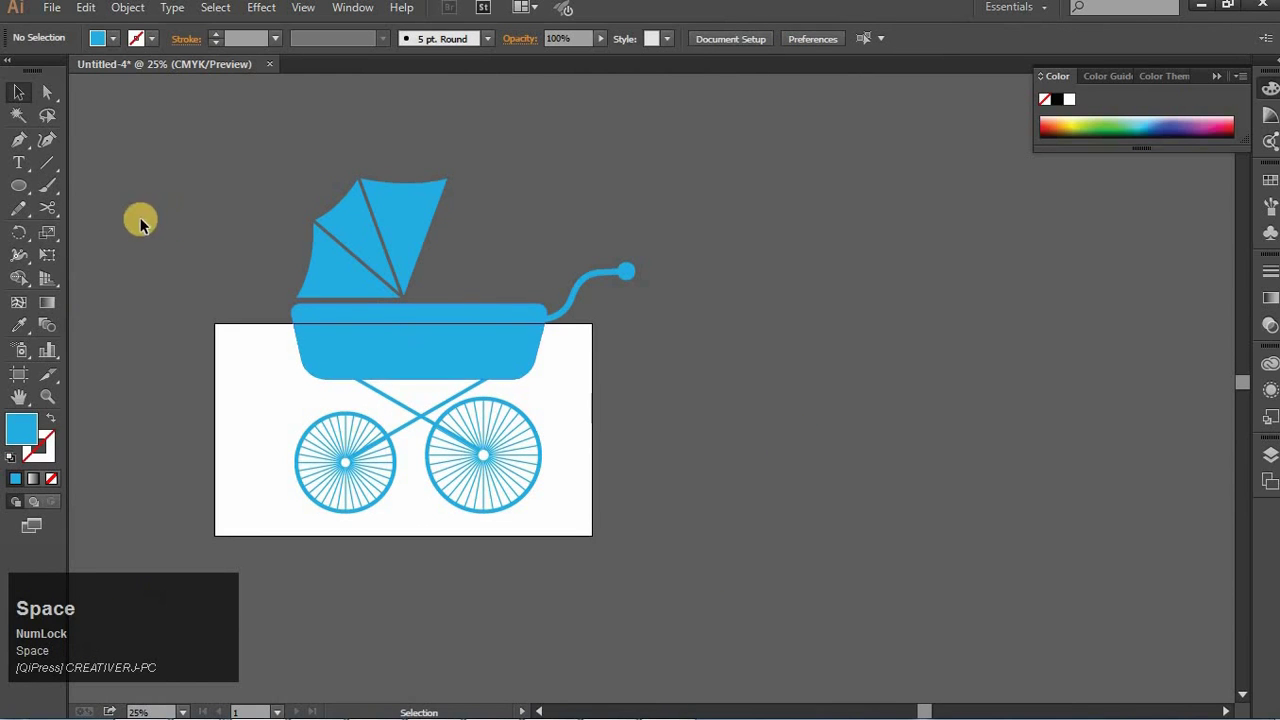
Step: Add the text 'INFANTRAVEL' and move it beside the pram so the handle meets the first letter
left_click(35, 172)
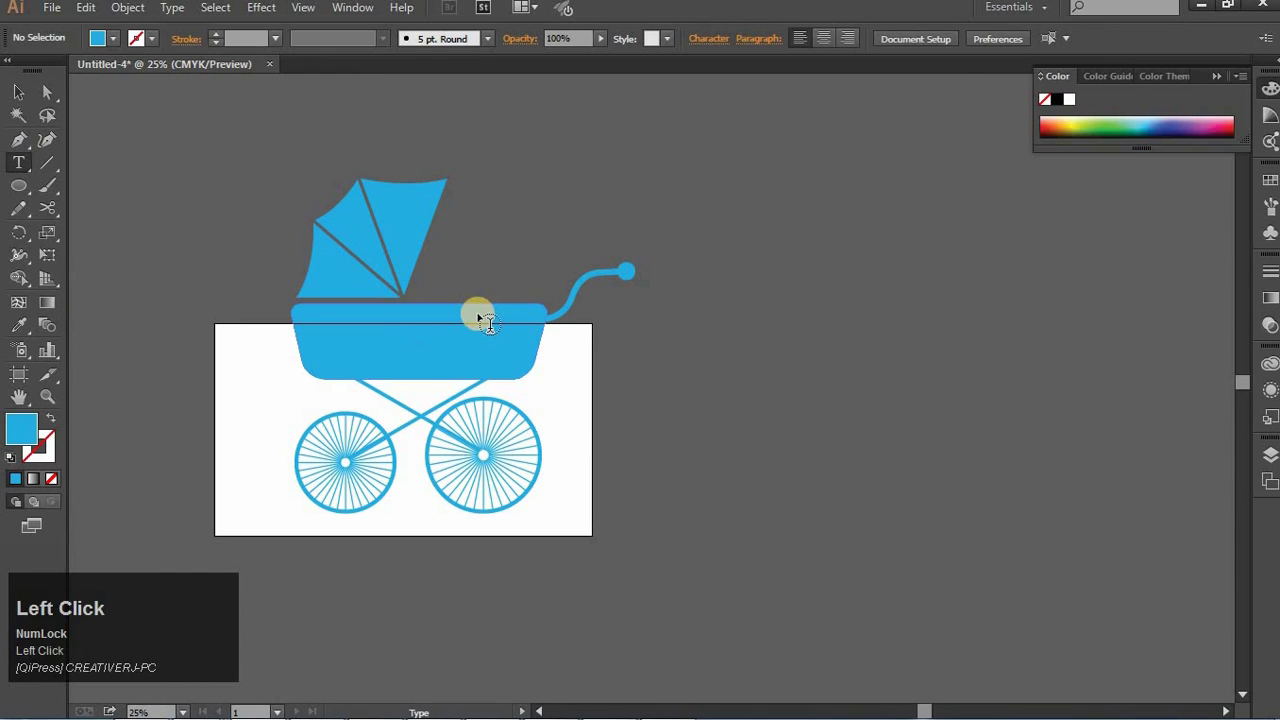
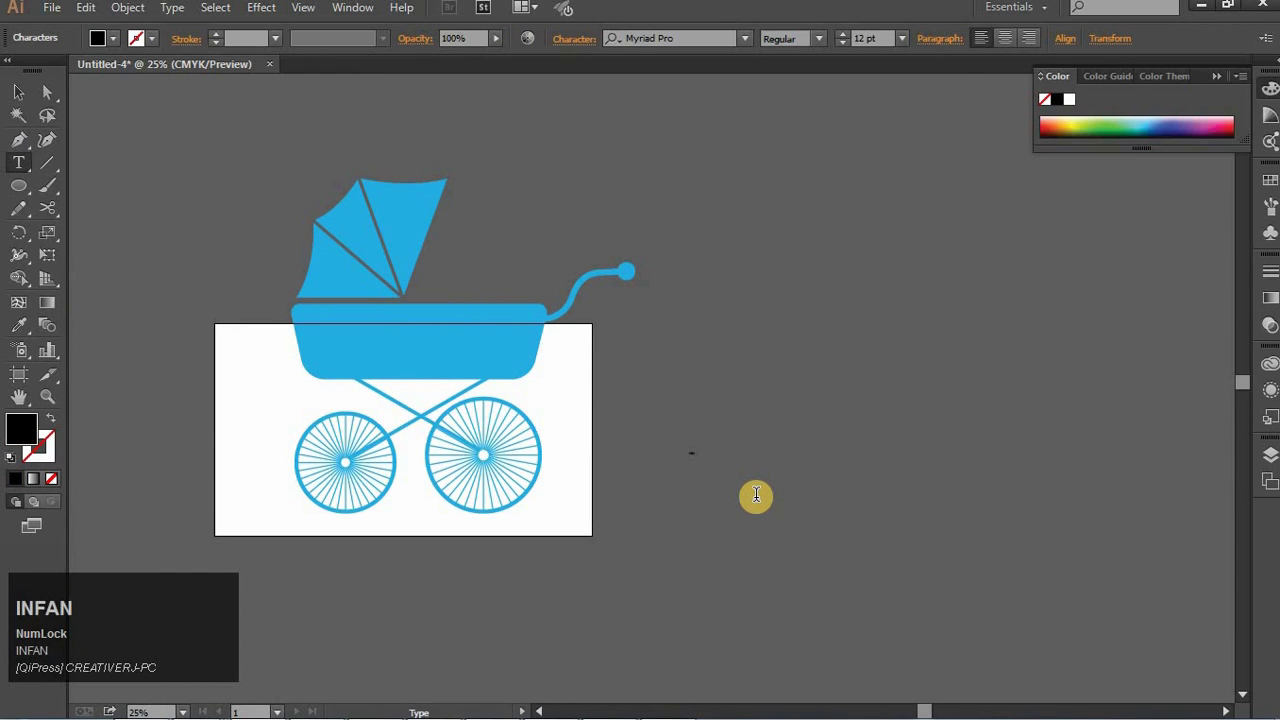
type("INFANTRAVEL")
key("ctrl+a")
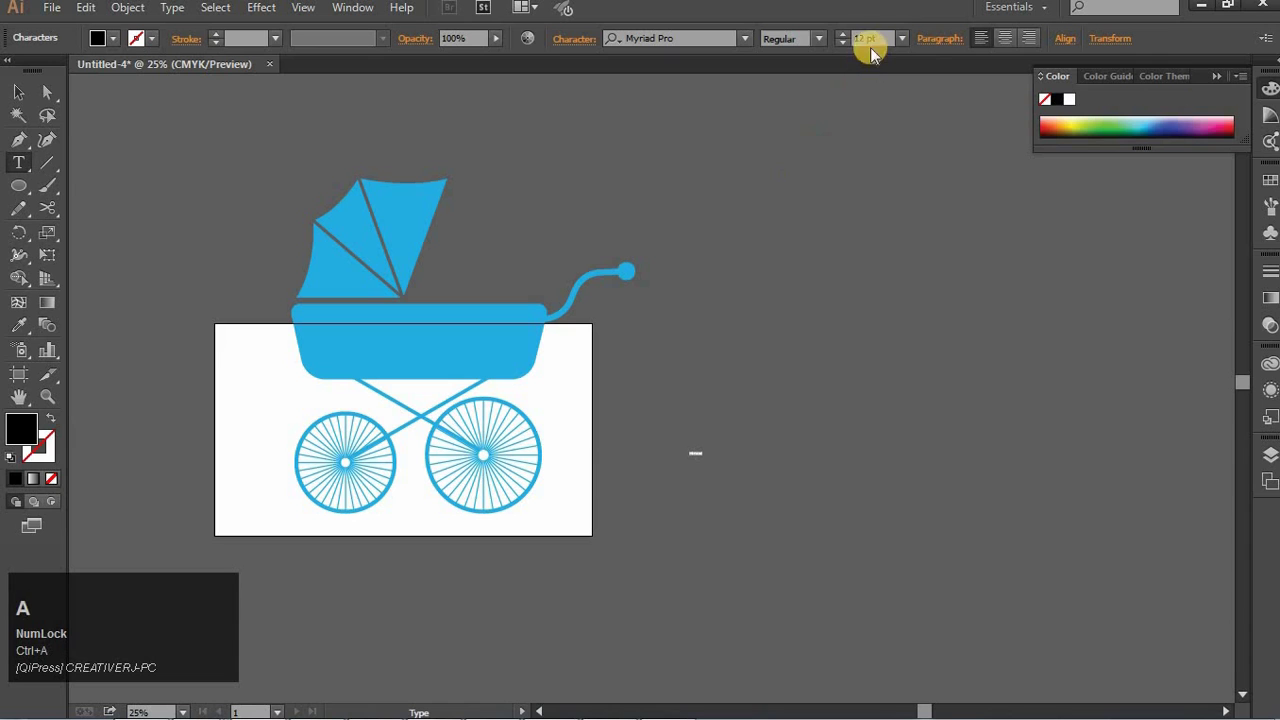
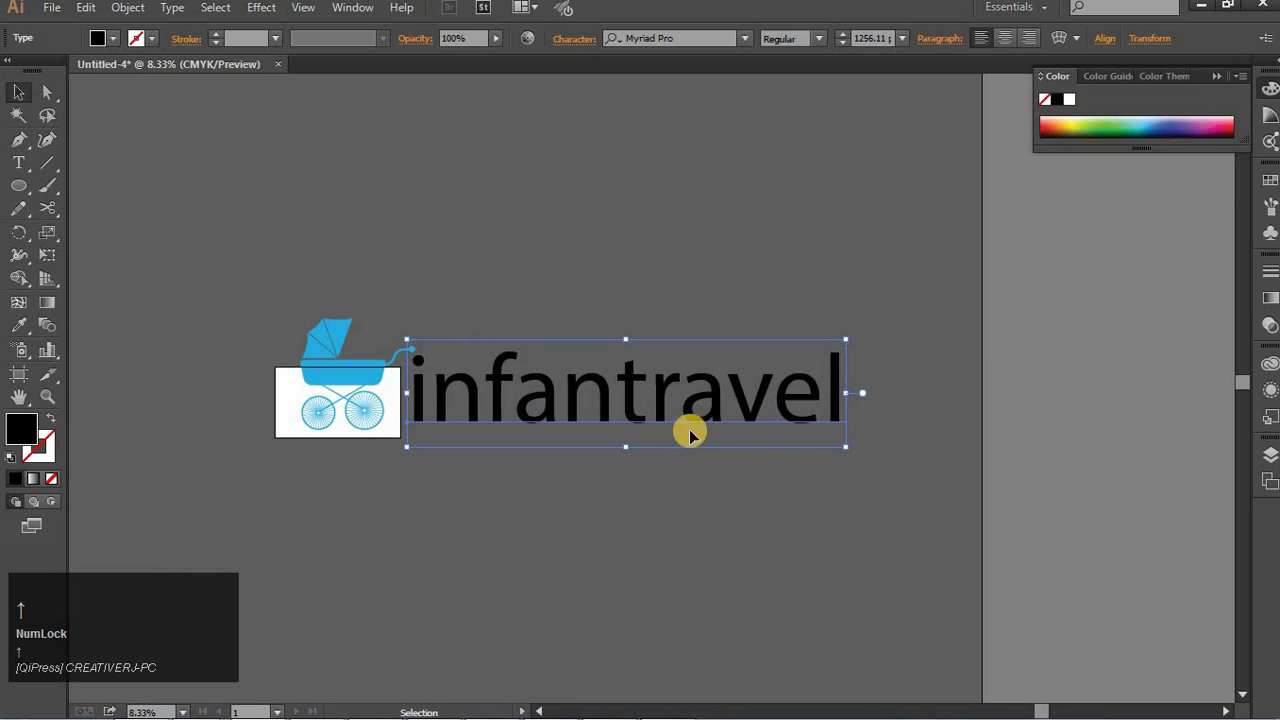
left_click_drag(688, 414, 698, 406)
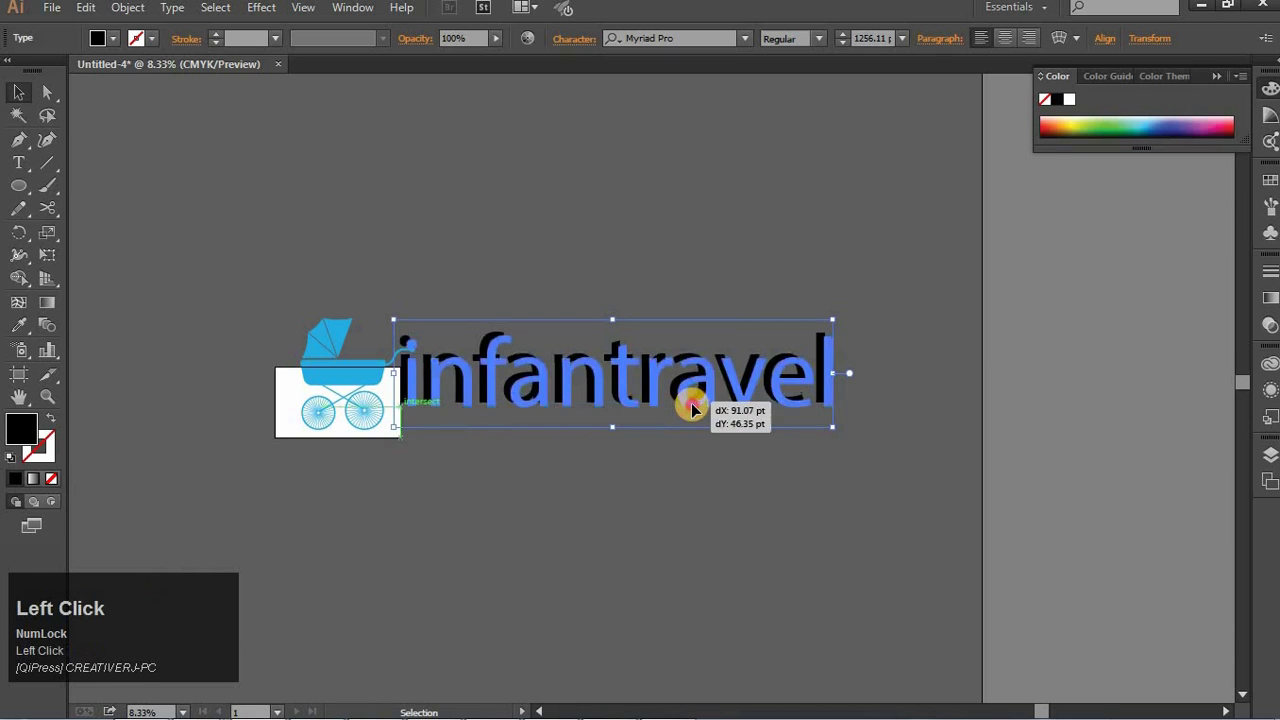
key("Down")
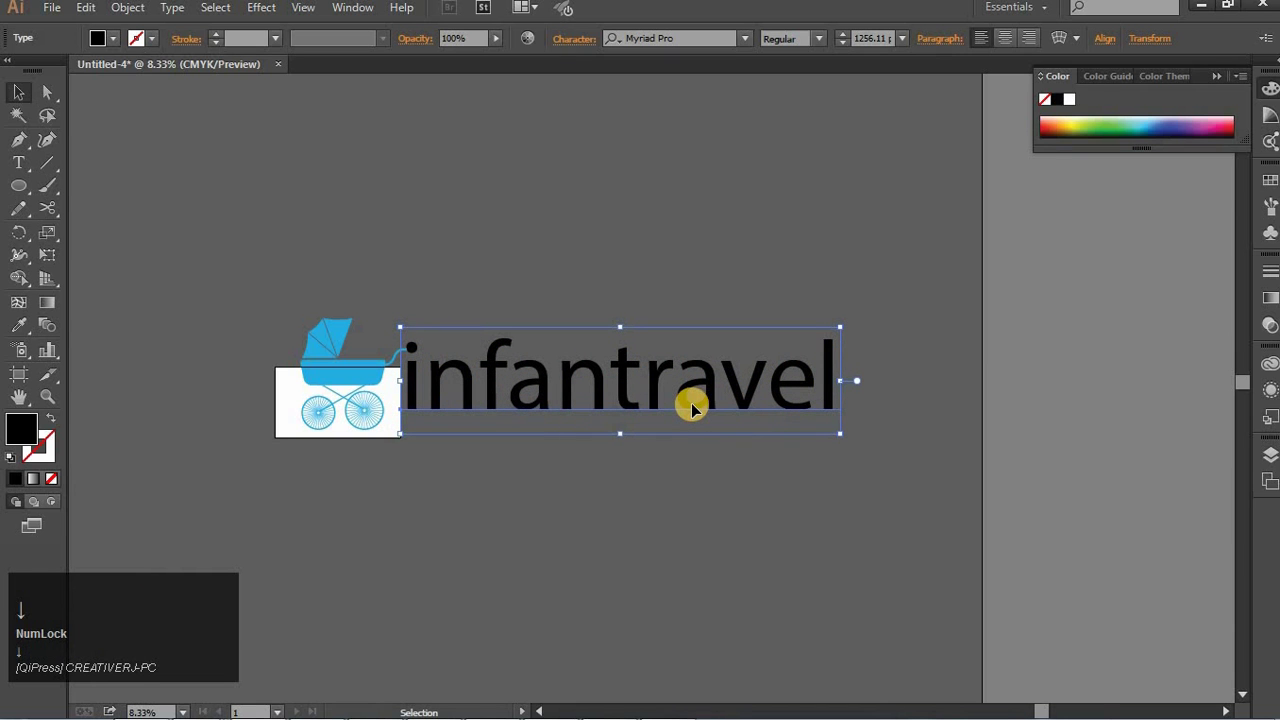
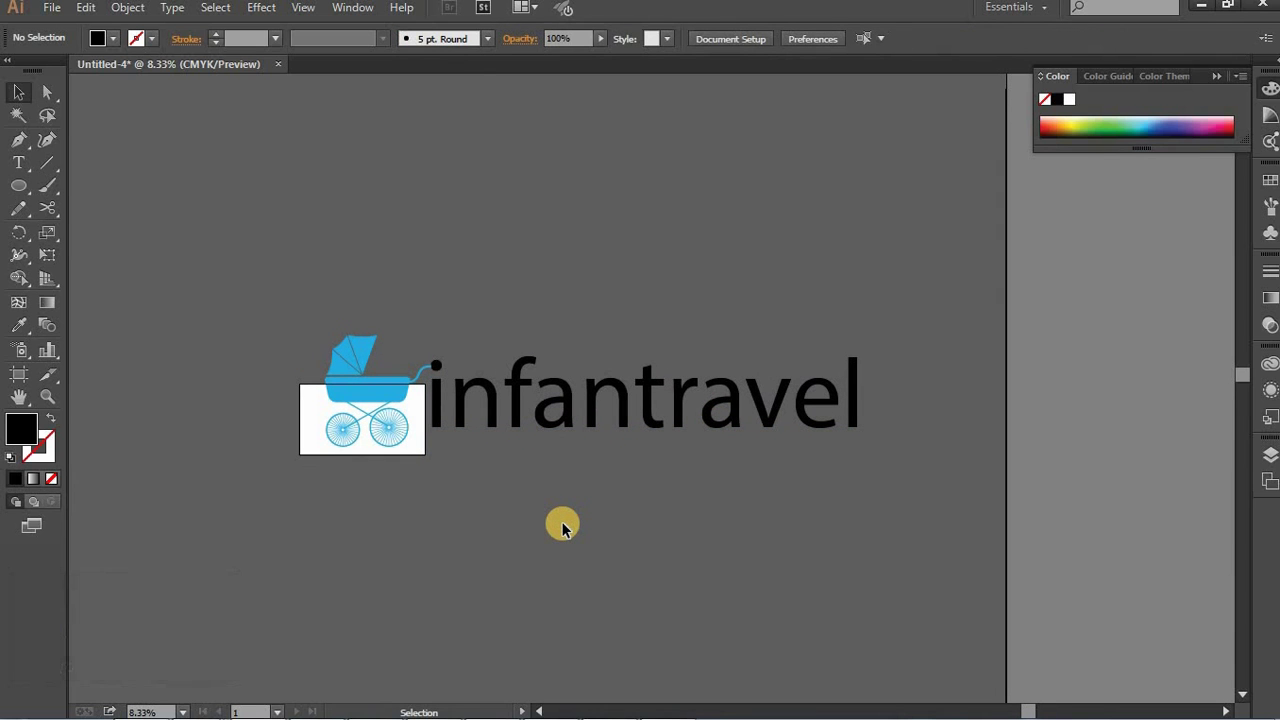
Step: Cycle through typefaces and settle on Palatino Linotype for the infantravel text
key("Down")
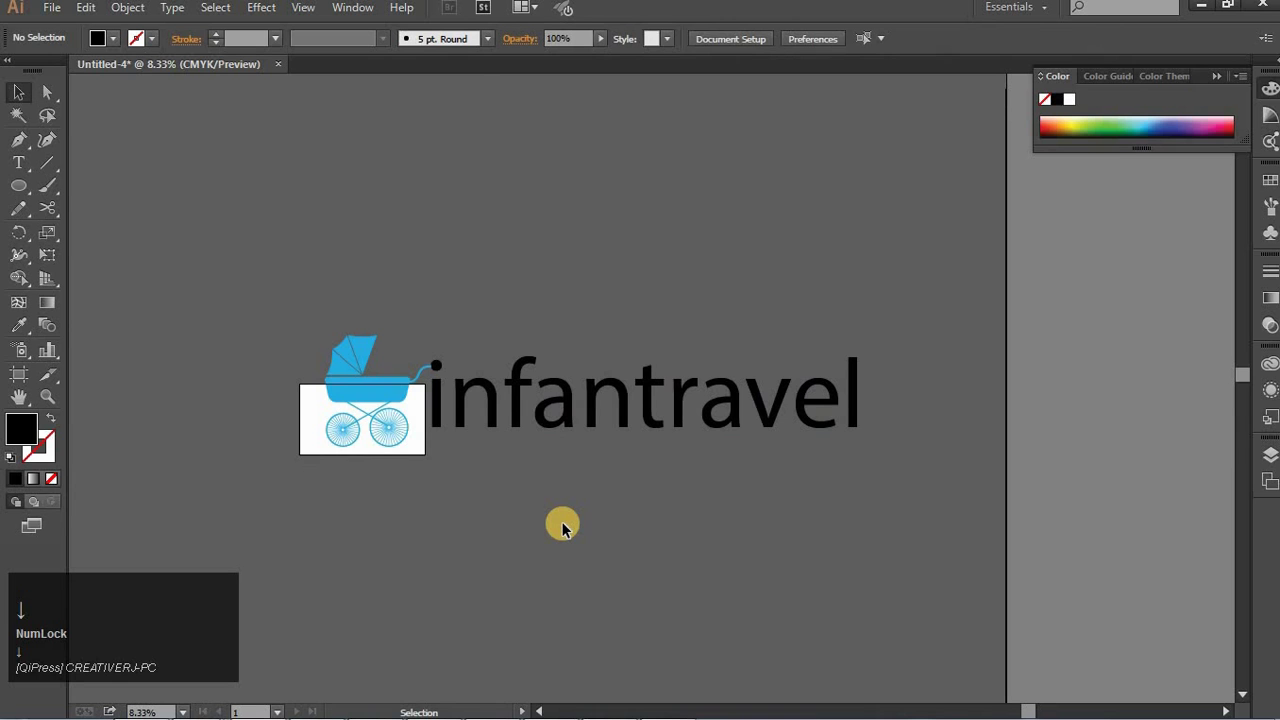
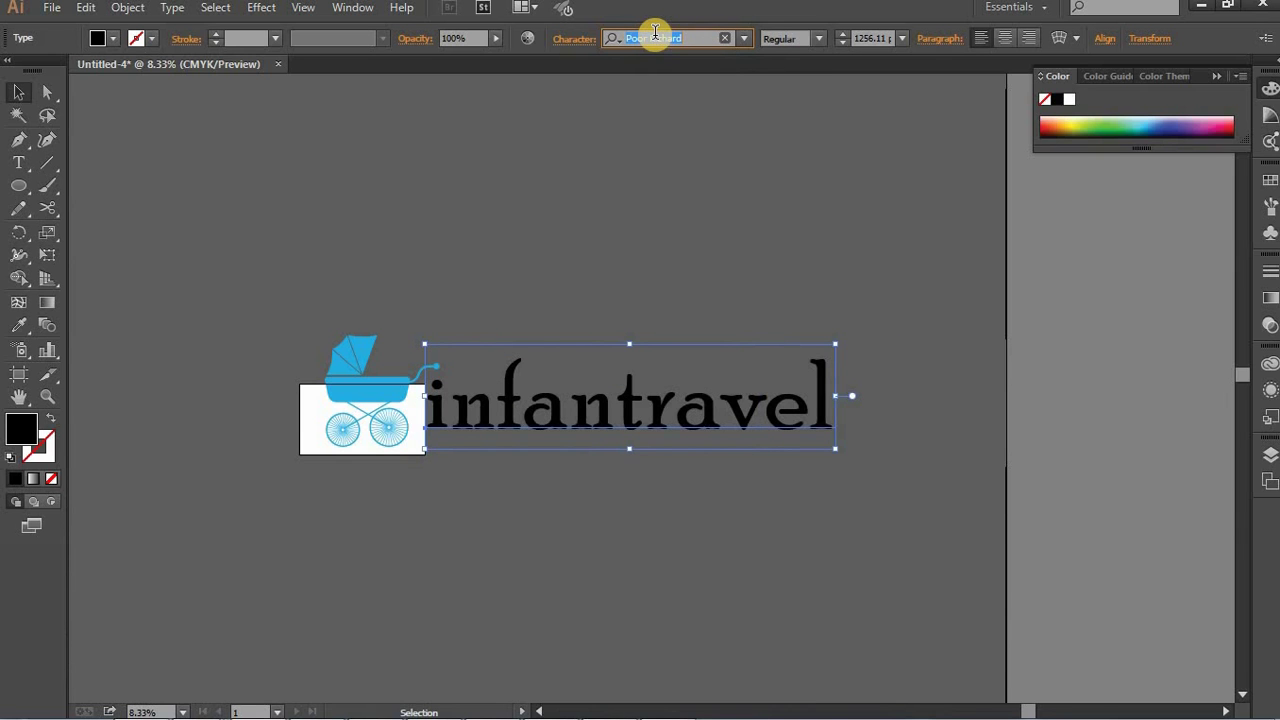
key("Down")
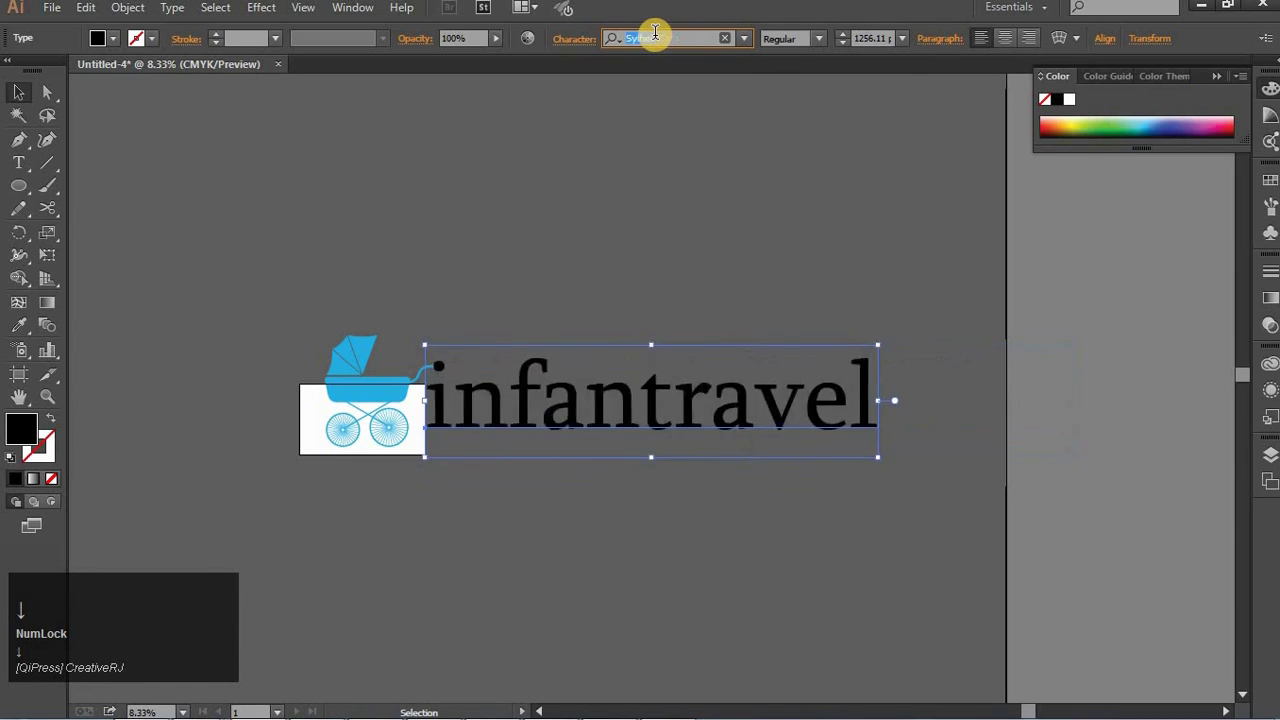
key("Down")
key("Up")
key("Down")
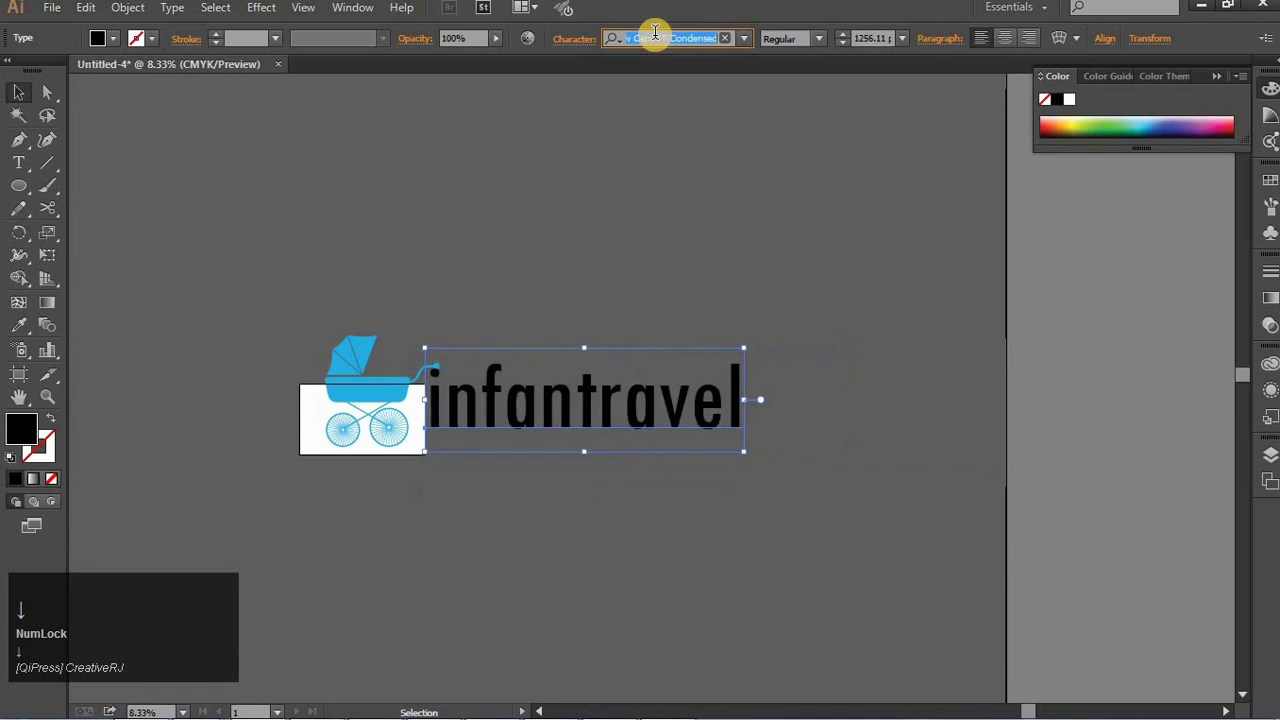
key("F9")
left_click(36, 98)
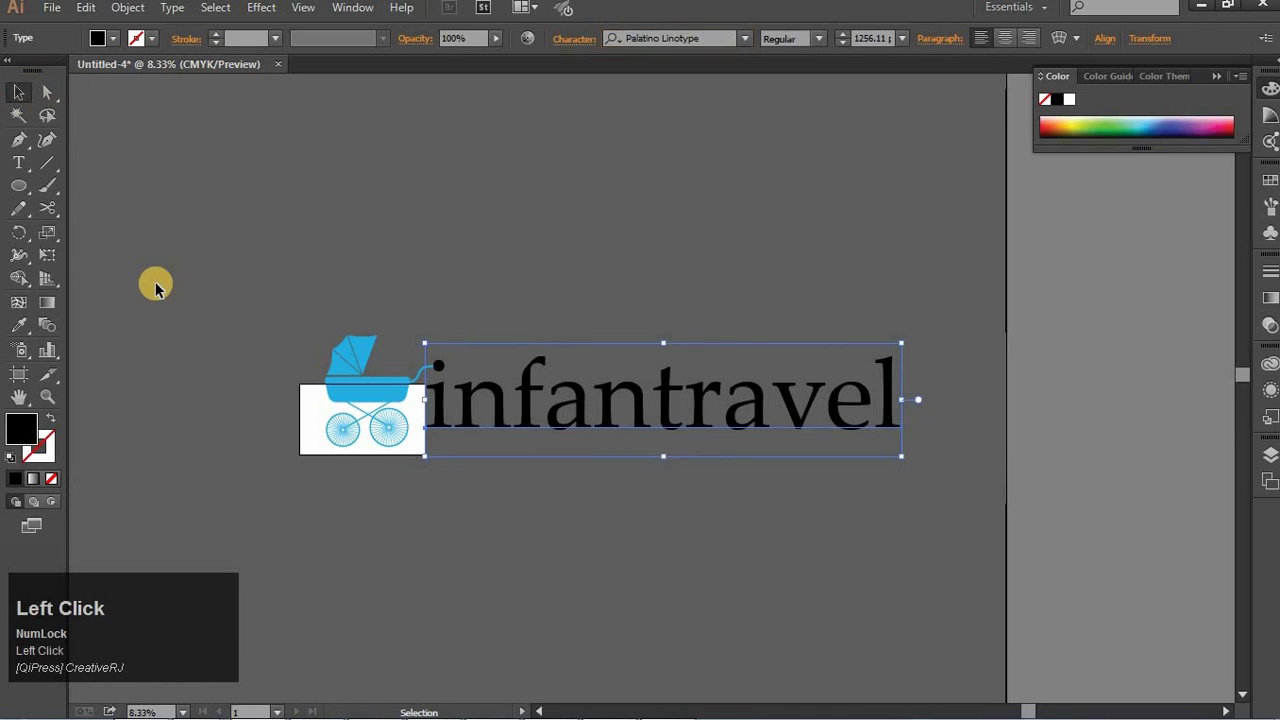
key("space")
Step: Convert infantravel to outlines and ungroup it into separate letter shapes, including the i's dot
left_click(335, 397)
right_click(376, 363)
left_click(400, 523)
key("space")
left_click(288, 309)
right_click(293, 315)
left_click(334, 280)
right_click(279, 318)
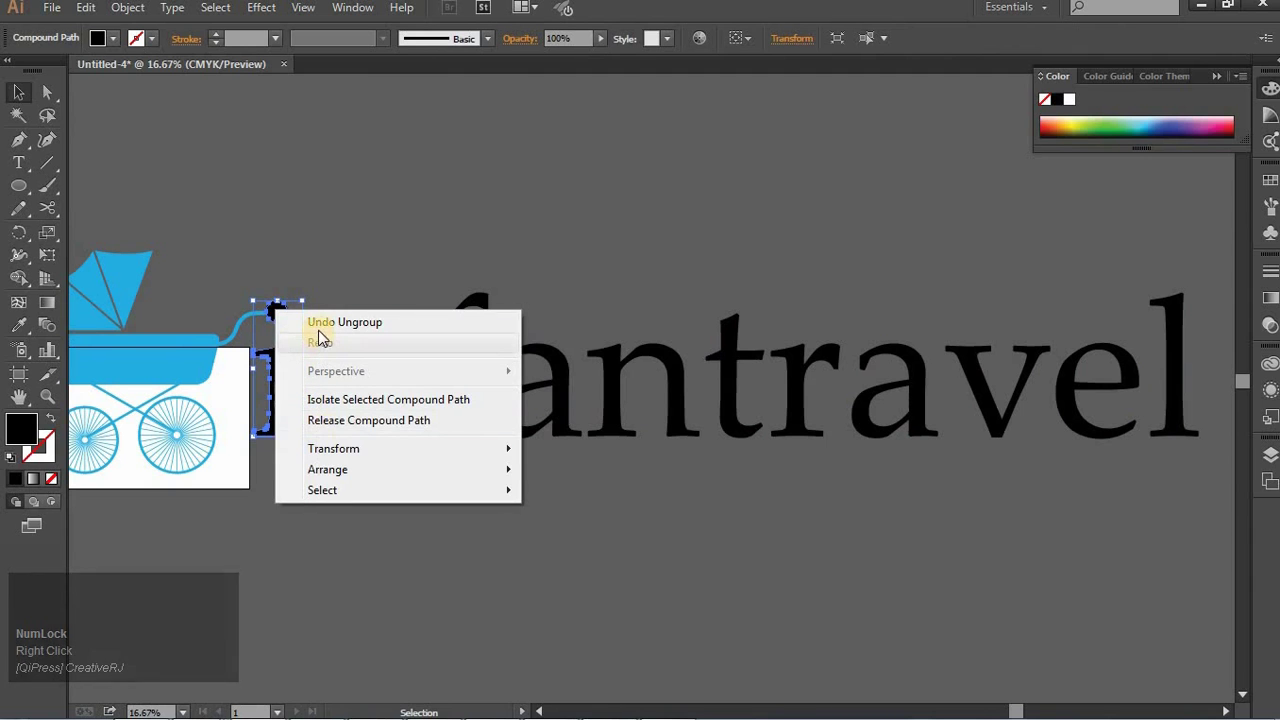
left_click(335, 526)
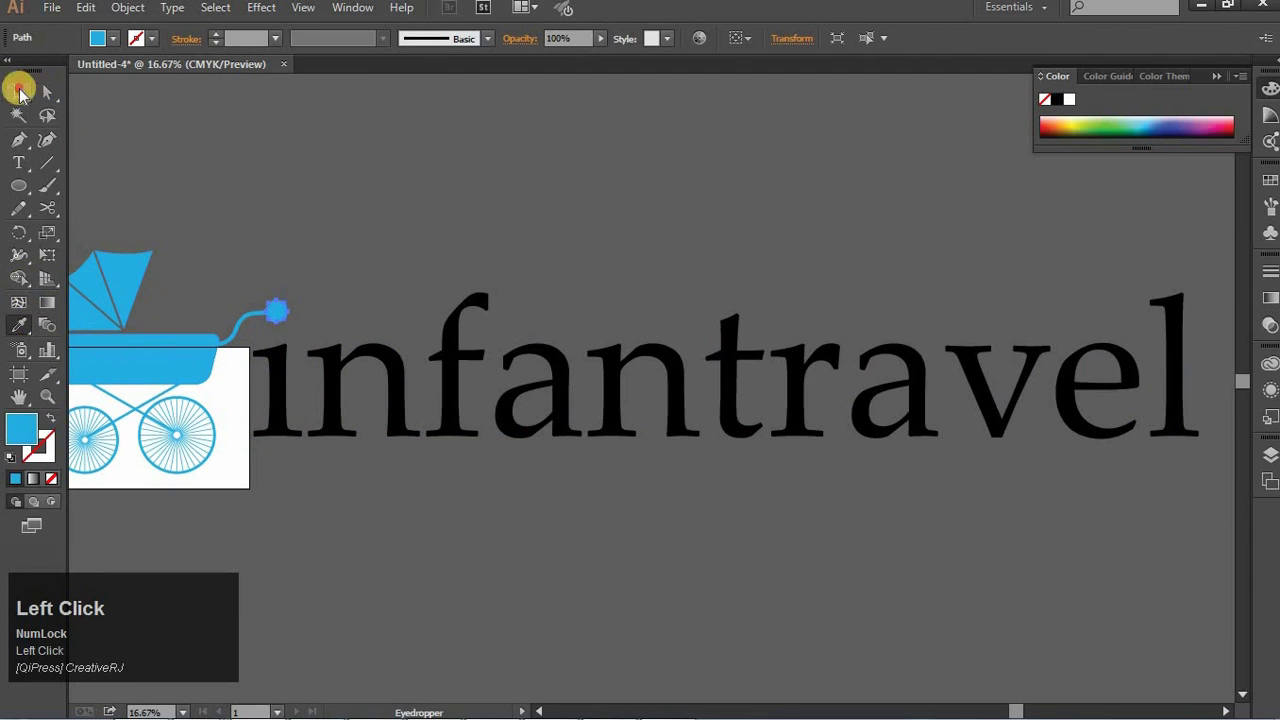
key("space")
Step: Select the letters f, a and n and sample the pram's blue onto them with the Eyedropper
left_click(292, 199)
key("space")
left_click(266, 339)
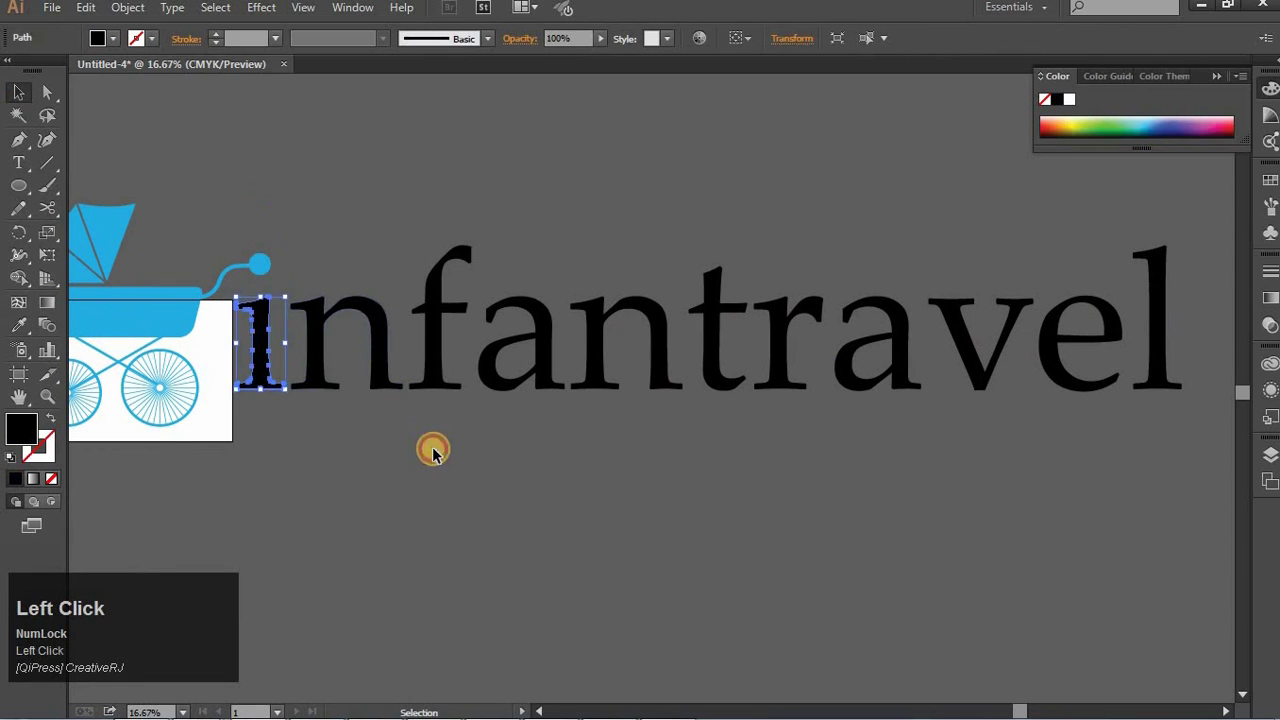
left_click(496, 359)
left_click(25, 333)
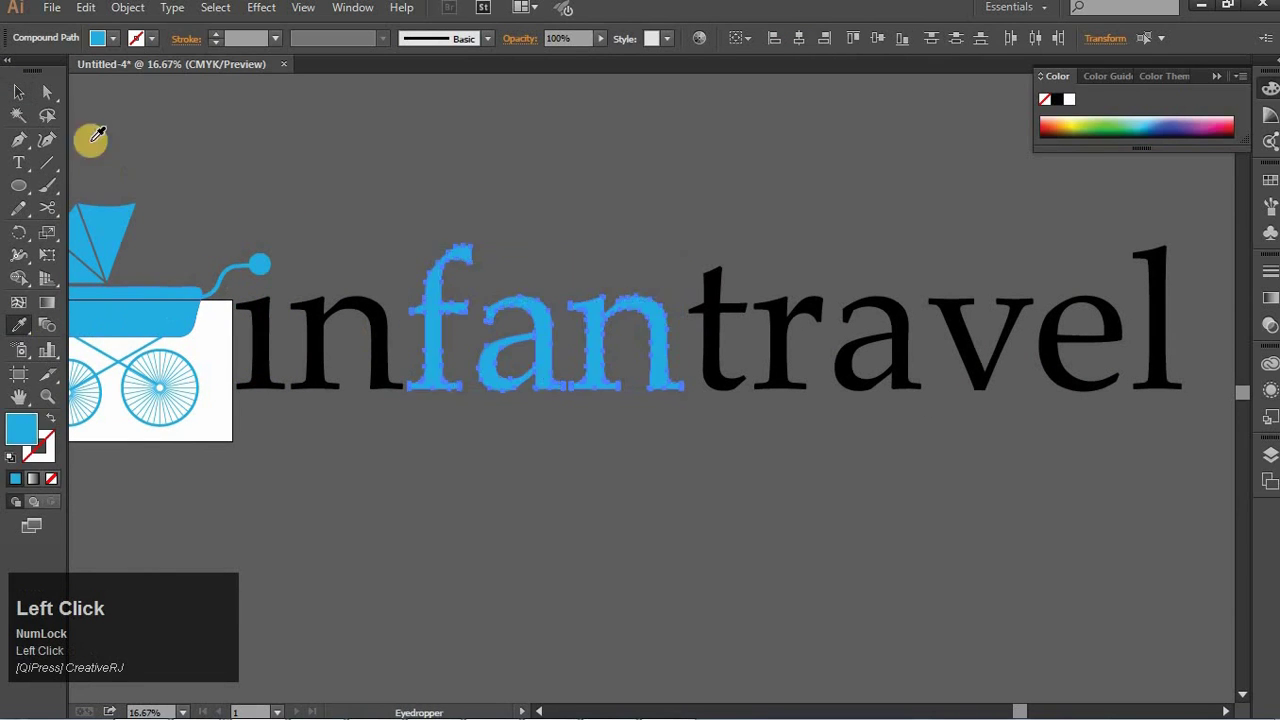
key("space")
key("space")
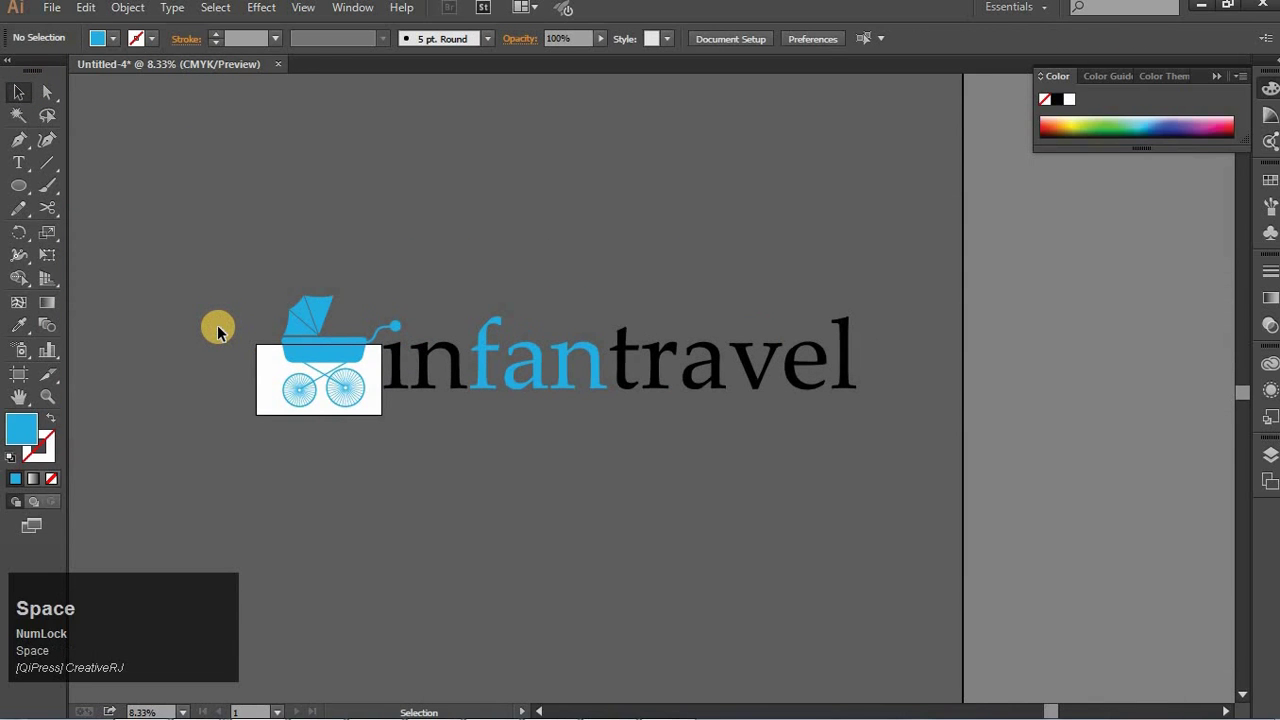
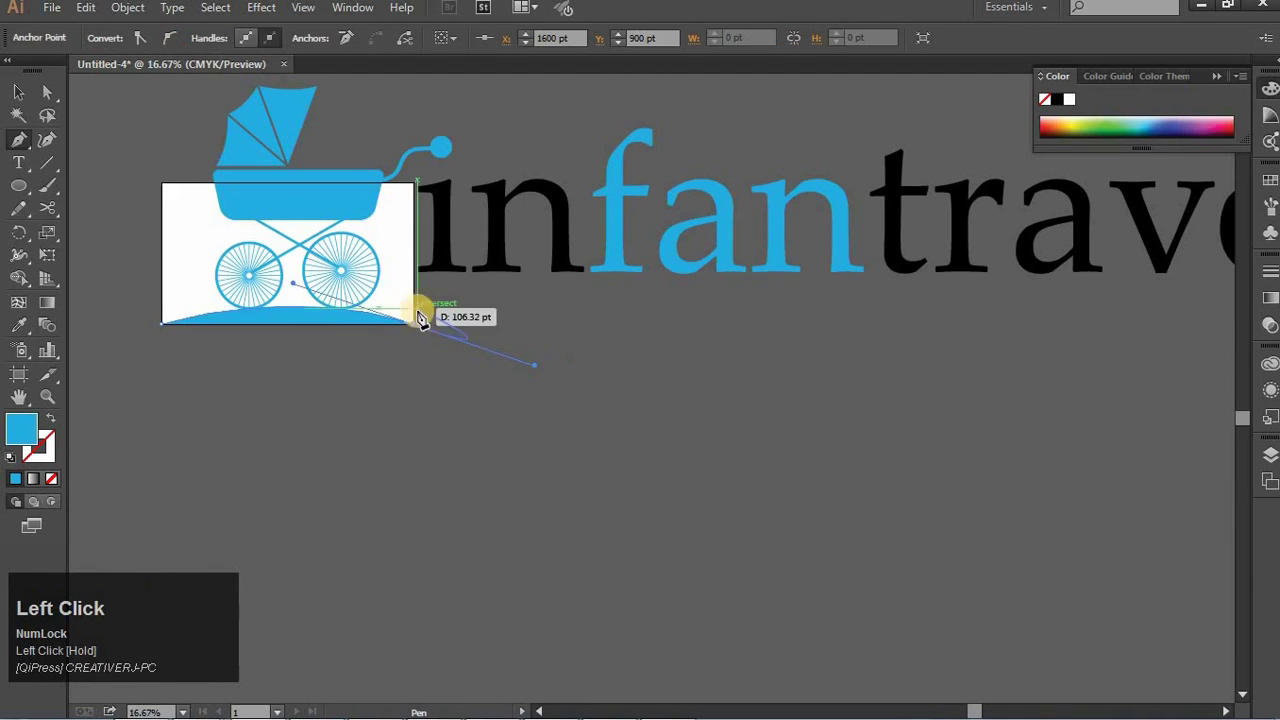
Step: Finish the curved ground arc beneath the pram's wheels with the Pen tool and select it
left_click(255, 401)
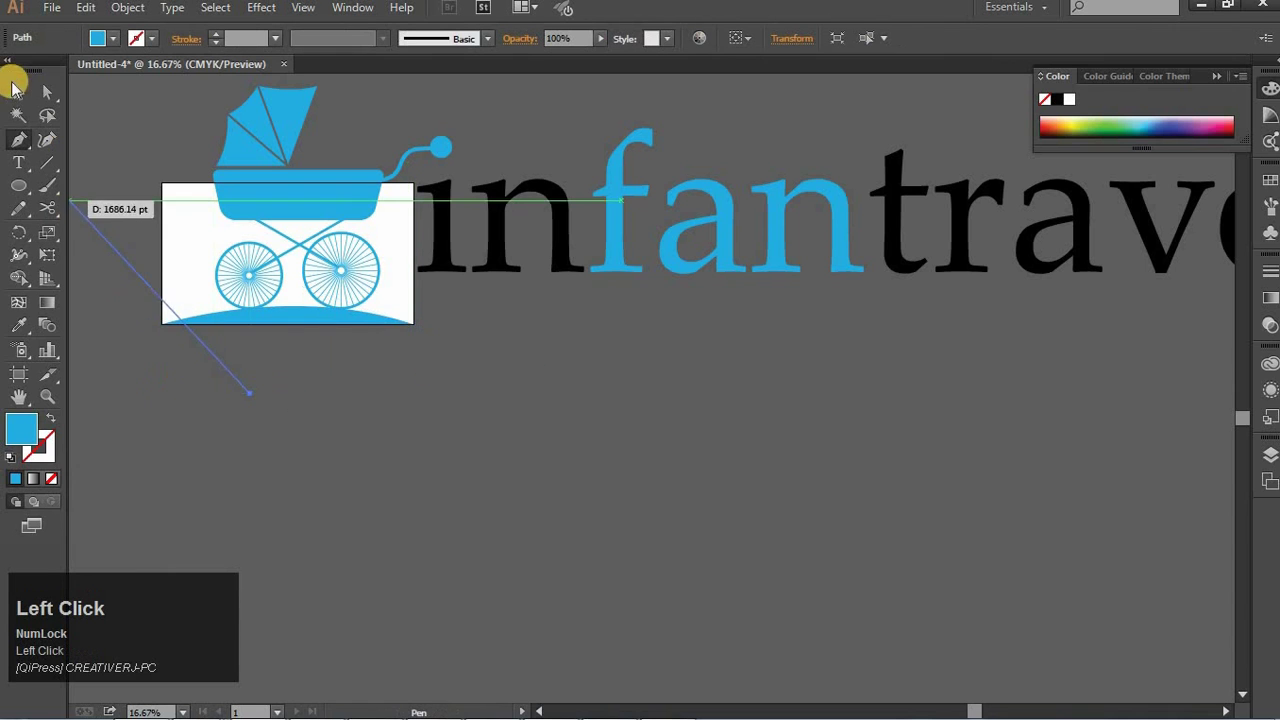
key("BackSpace")
left_click(292, 321)
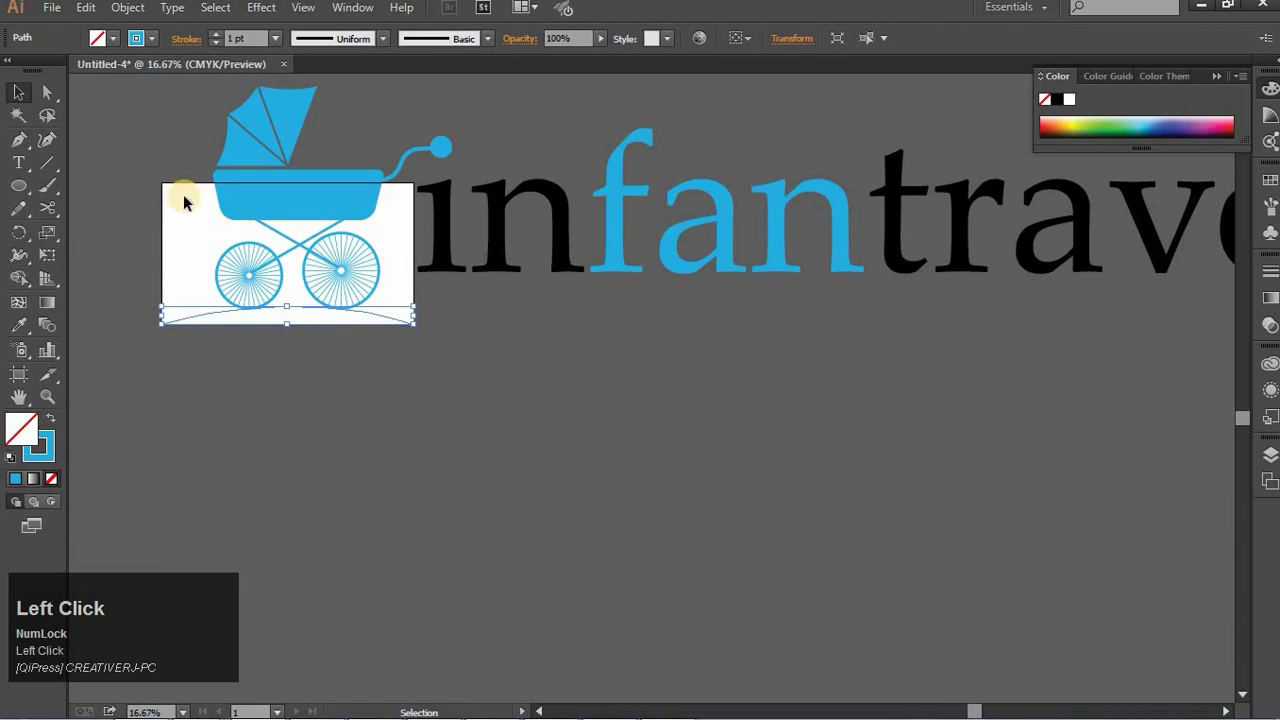
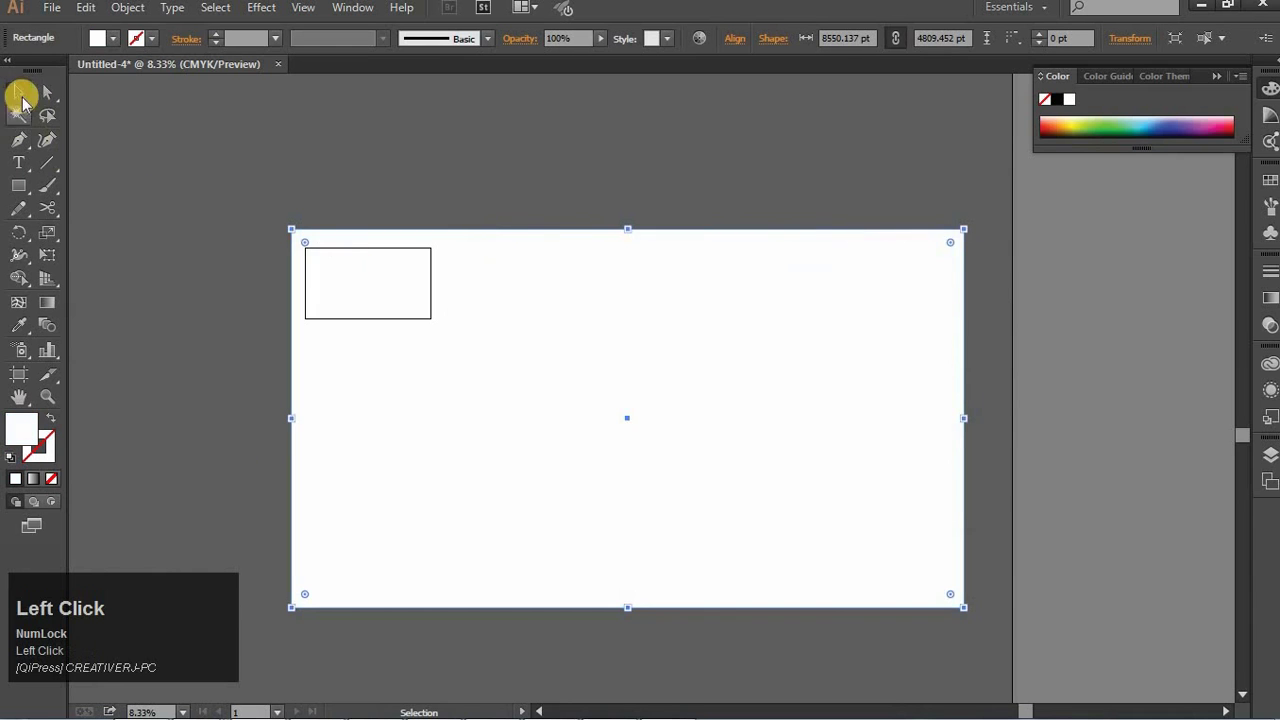
Step: Send the white rectangle to the back so it sits behind the logo as a background
right_click(395, 307)
left_click(552, 585)
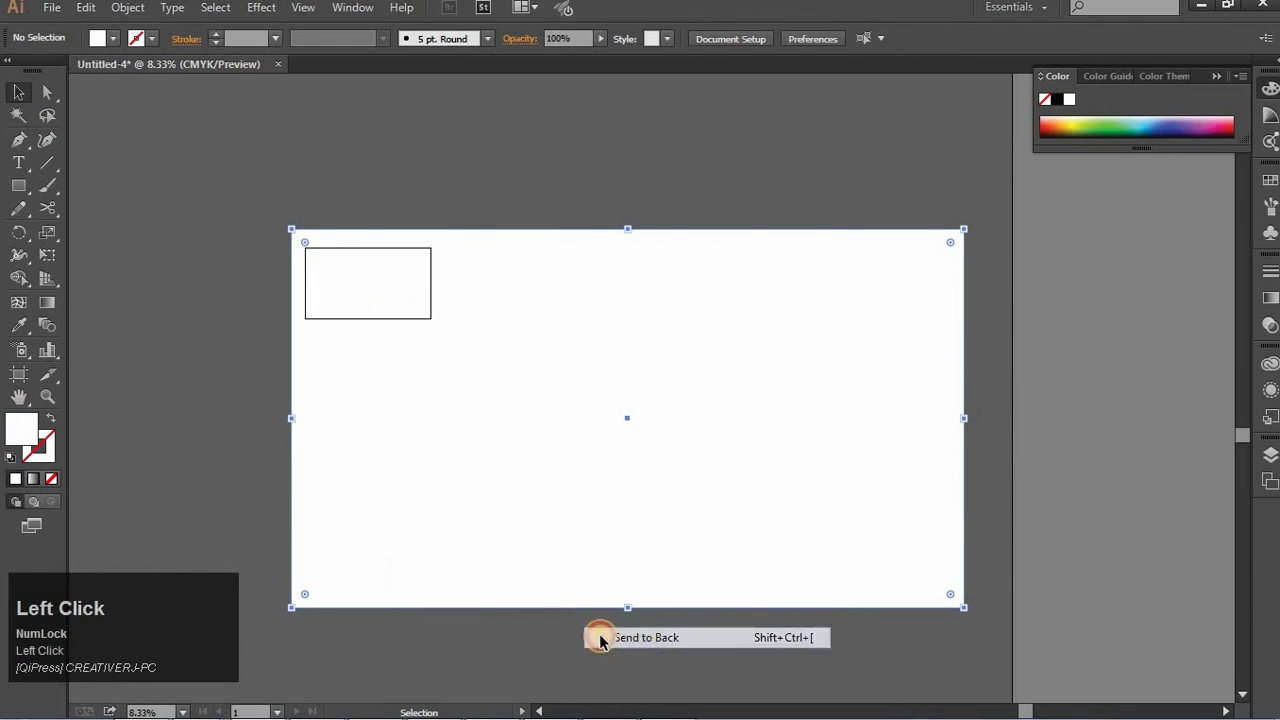
key("Left")
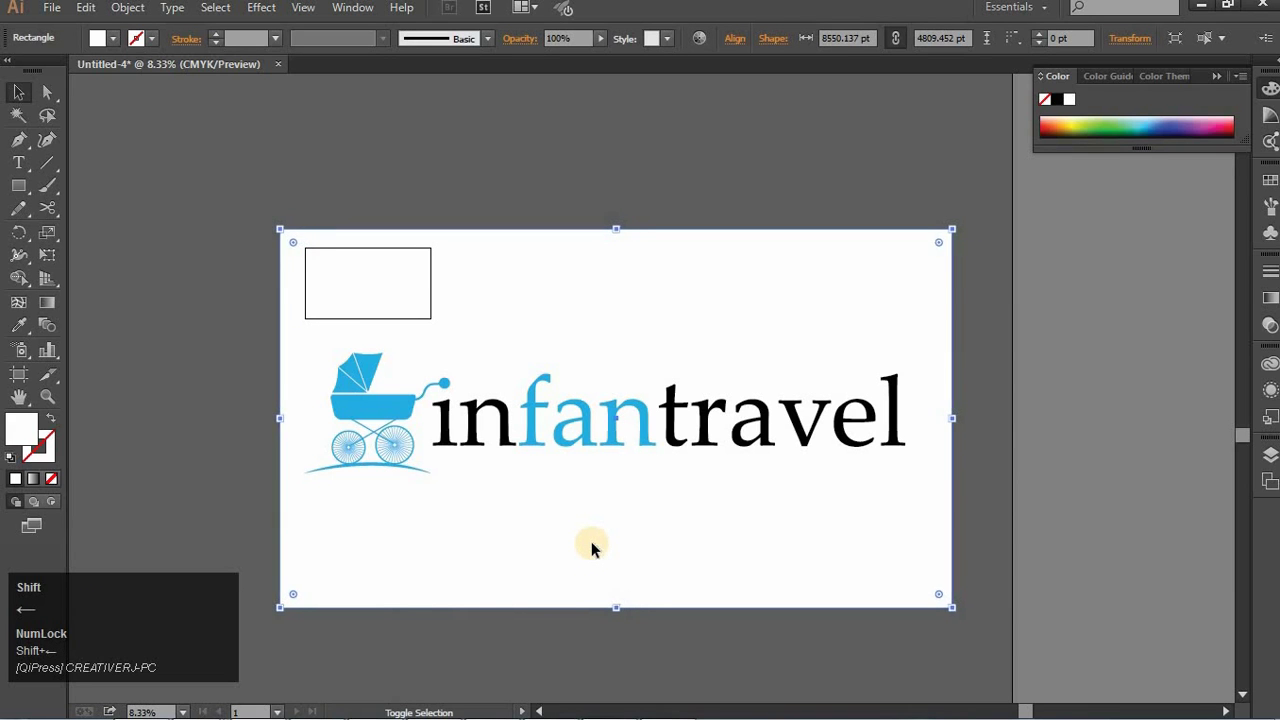
left_click(246, 508)
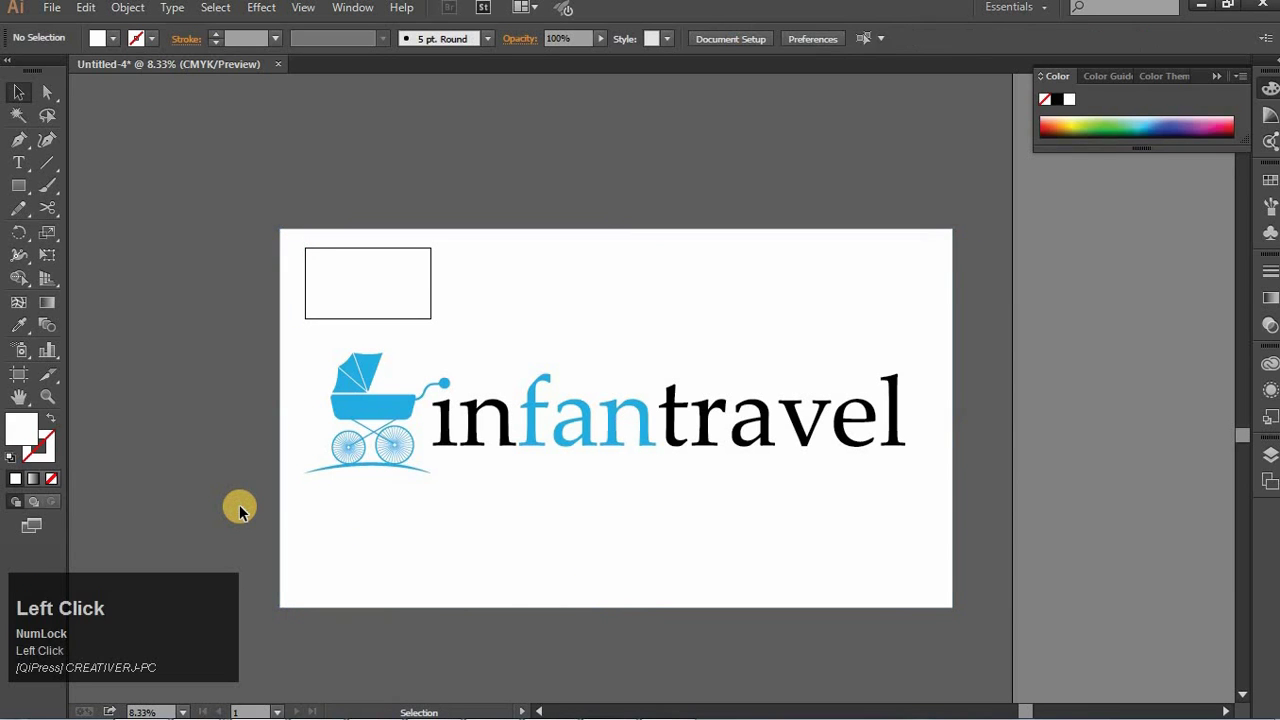
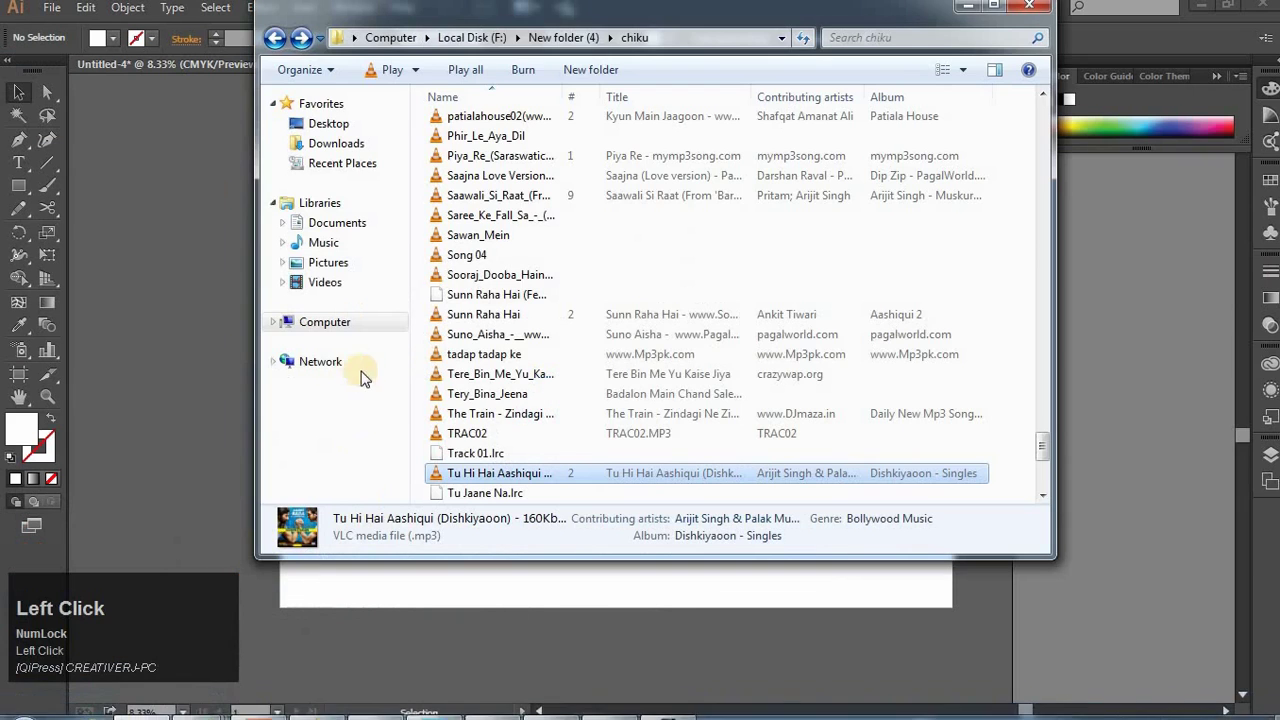
Step: Browse to New Volume (E:) > creations and bring 'my logo black.png' into the Illustrator document
left_click(331, 487)
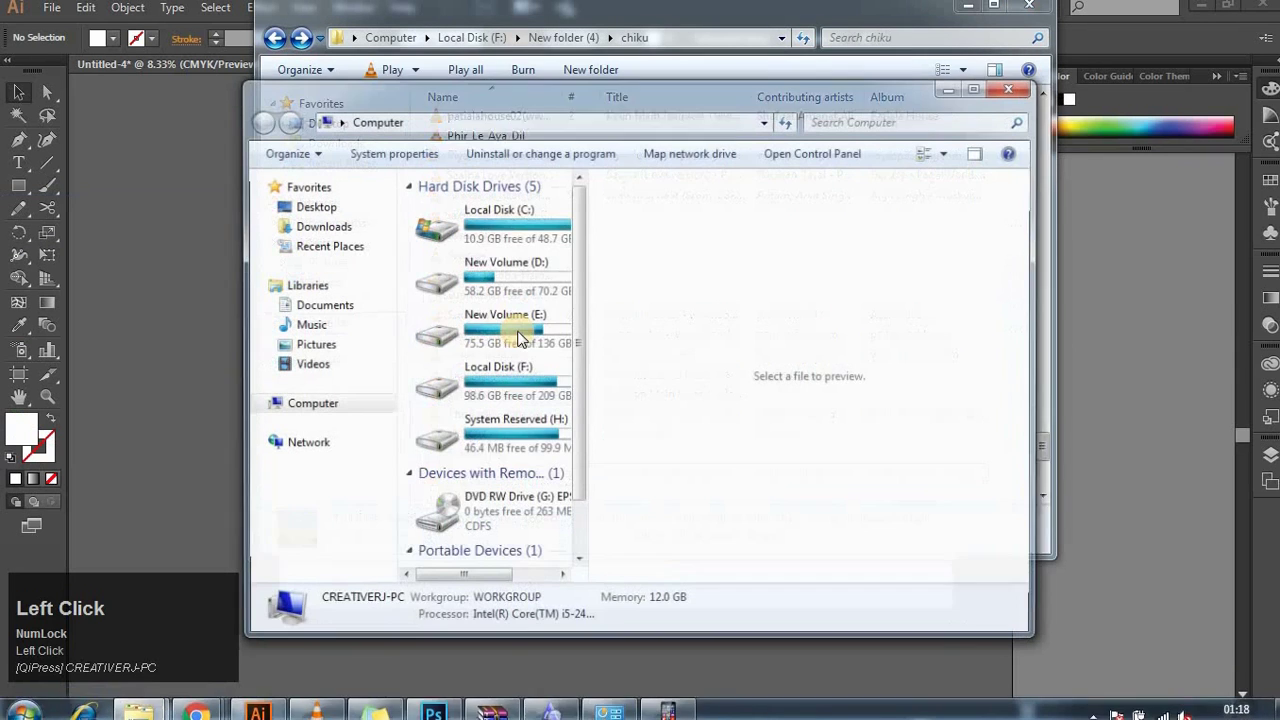
key("Down")
key("BackSpace")
key("Up")
key("Return")
key("Down")
key("Return")
key("Down")
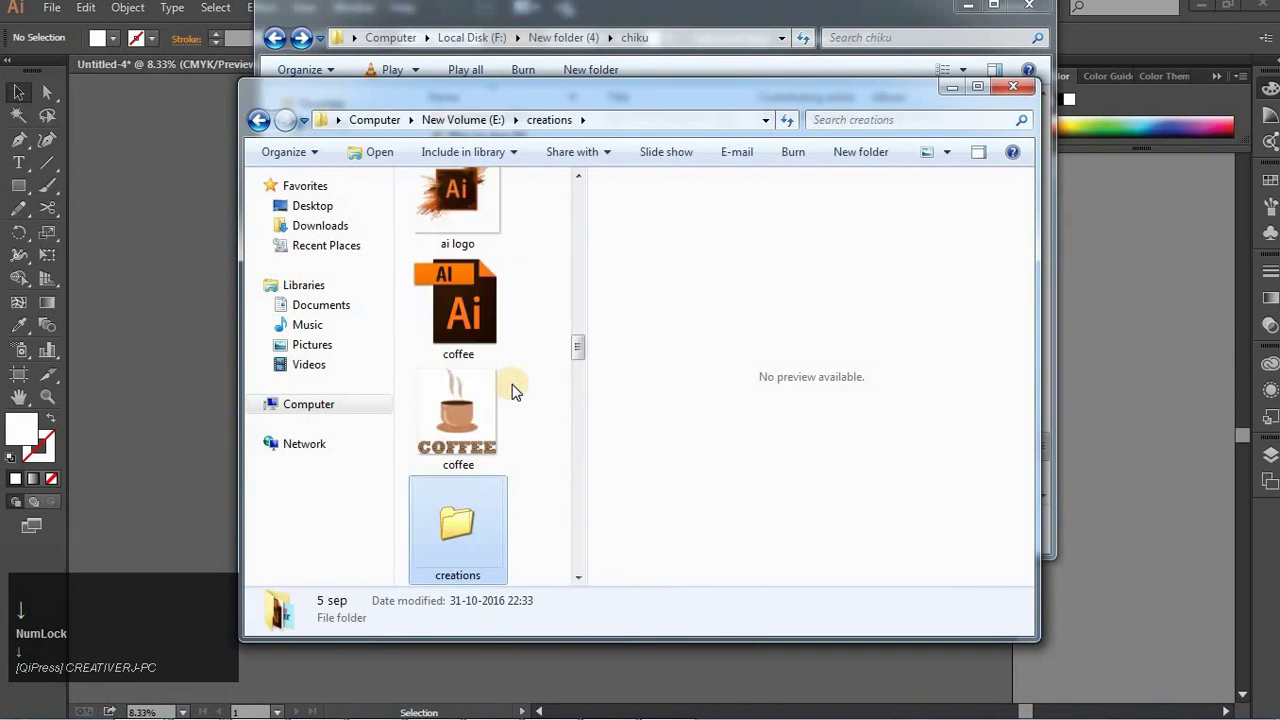
key("Down")
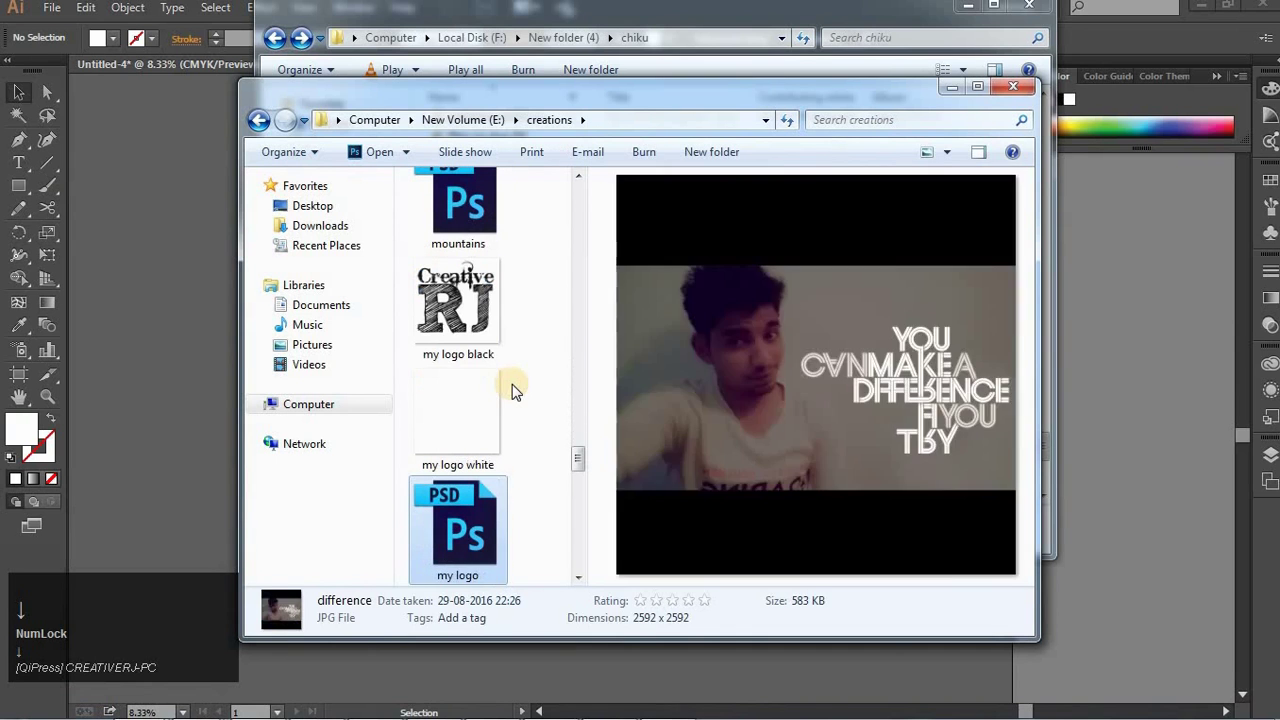
left_click(469, 298)
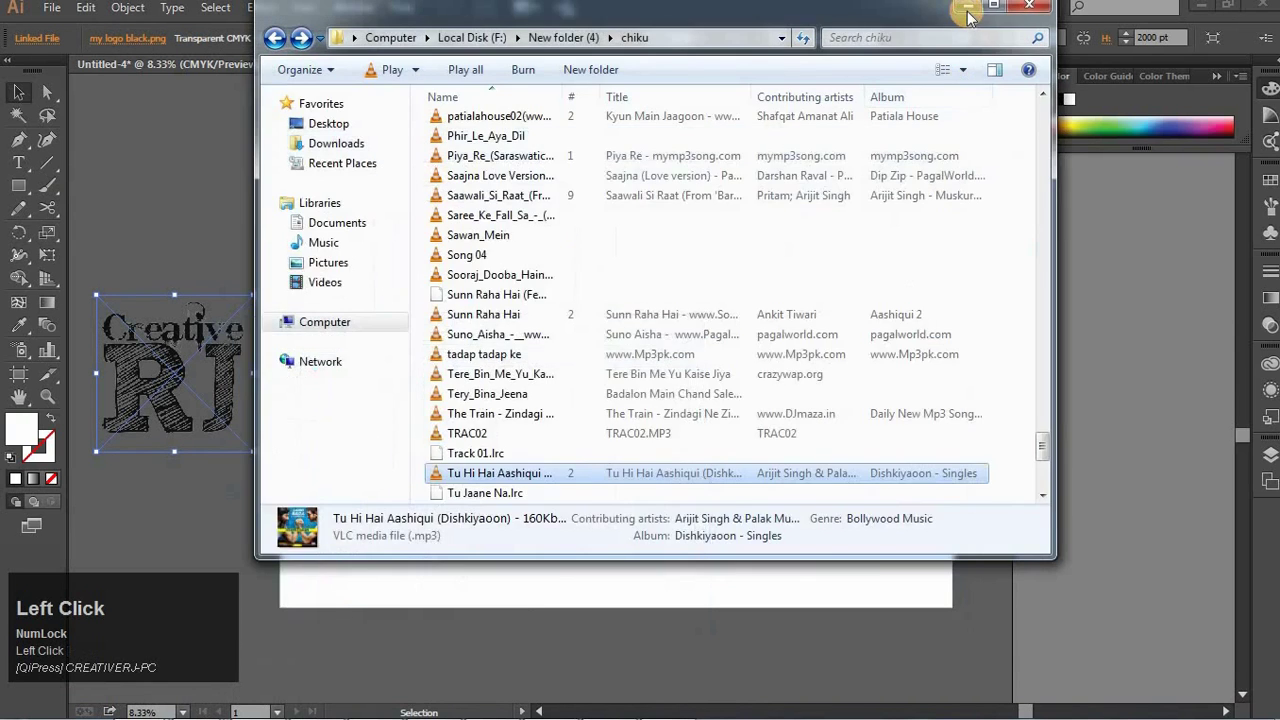